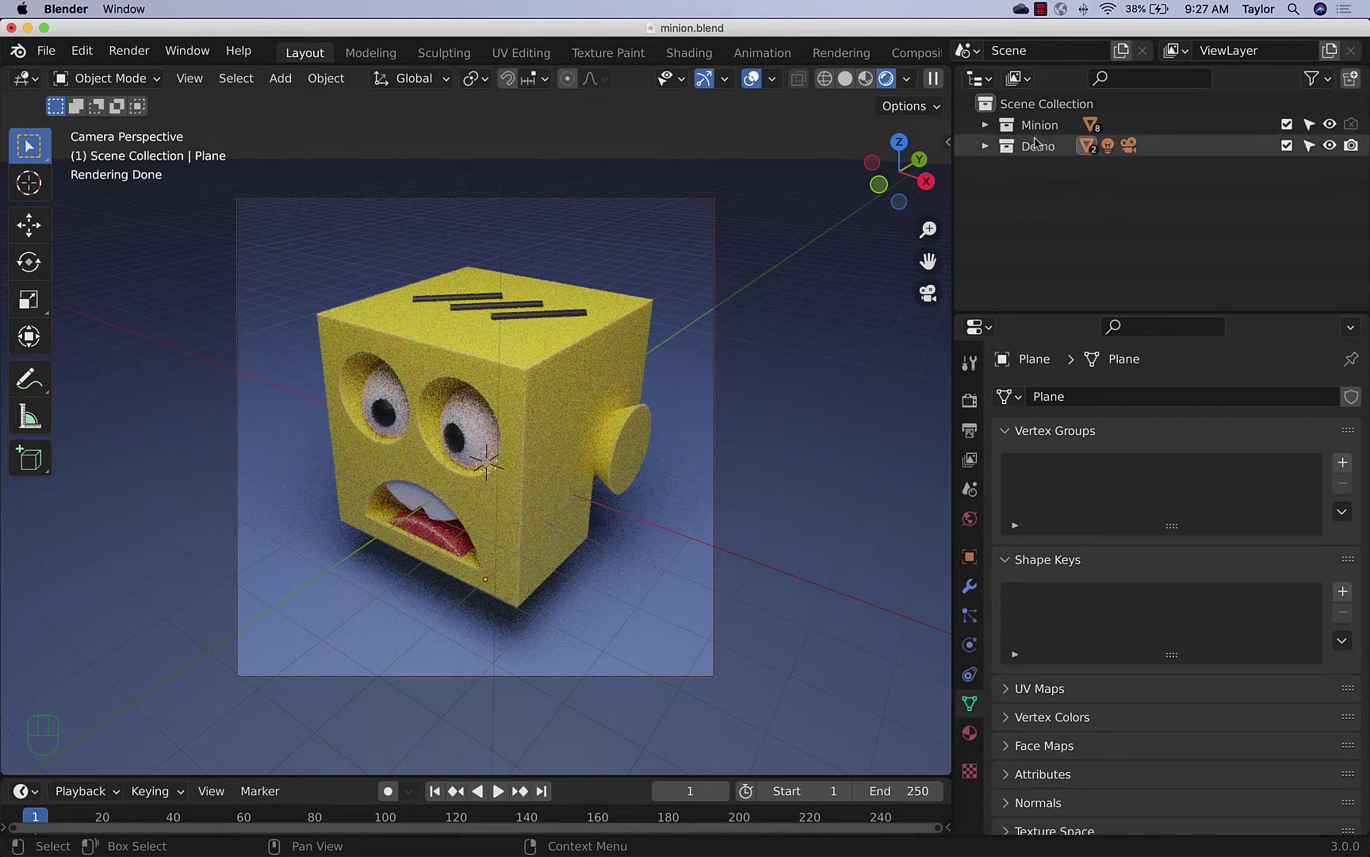
Toggle the minion head collection hidden and back to visible in the Outliner
left_click(990, 132)
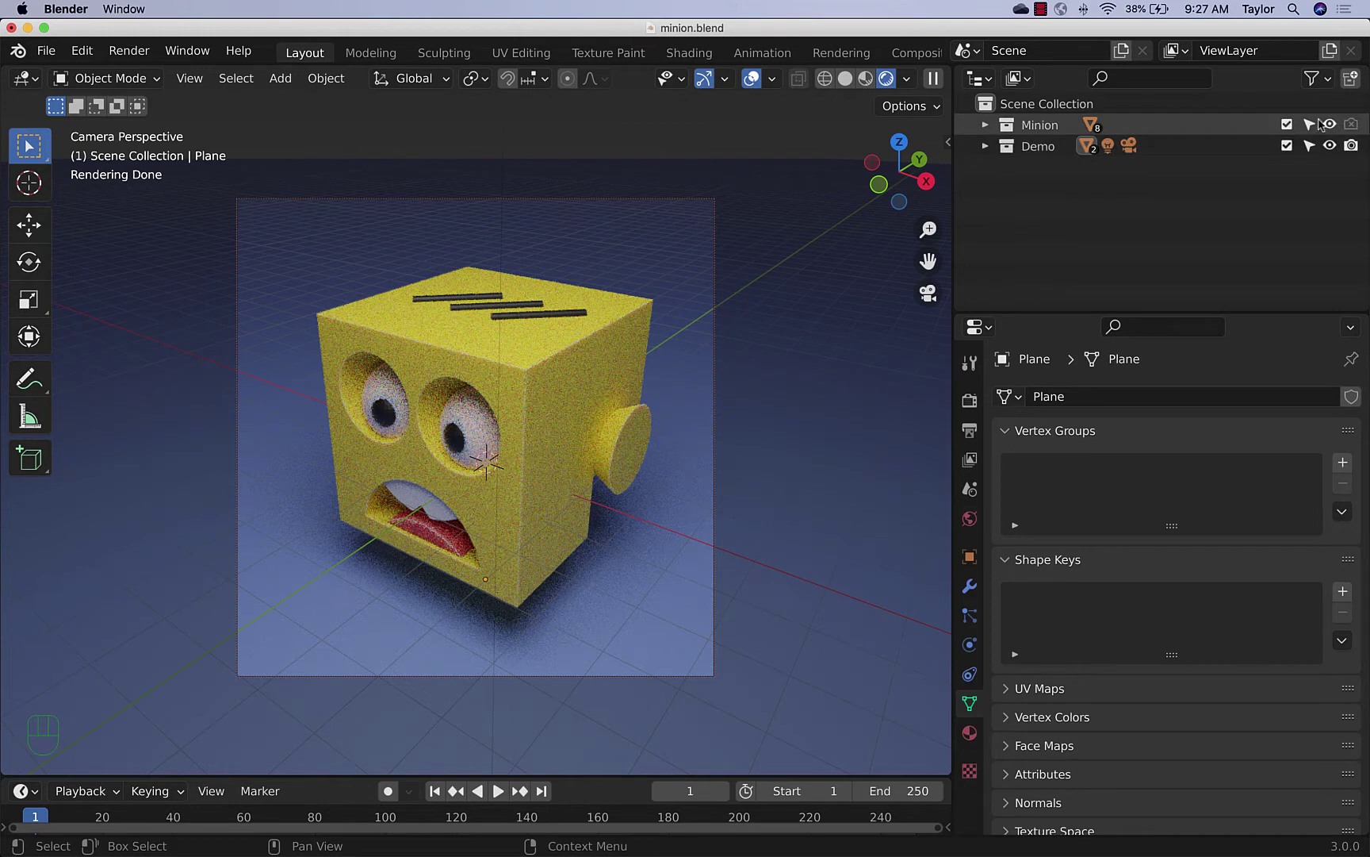
left_click_drag(1333, 84, 1127, 194)
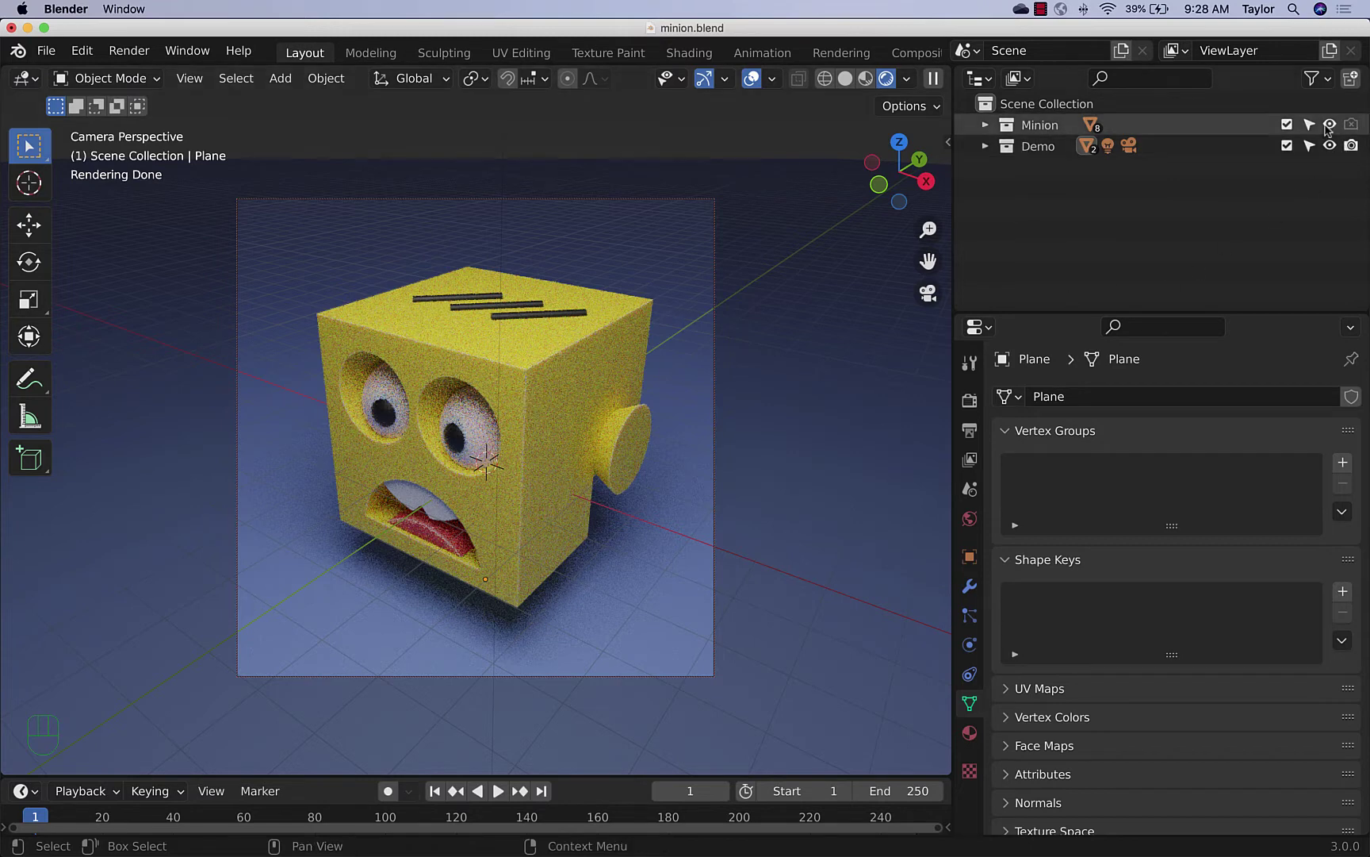
left_click(1330, 128)
left_click(1362, 131)
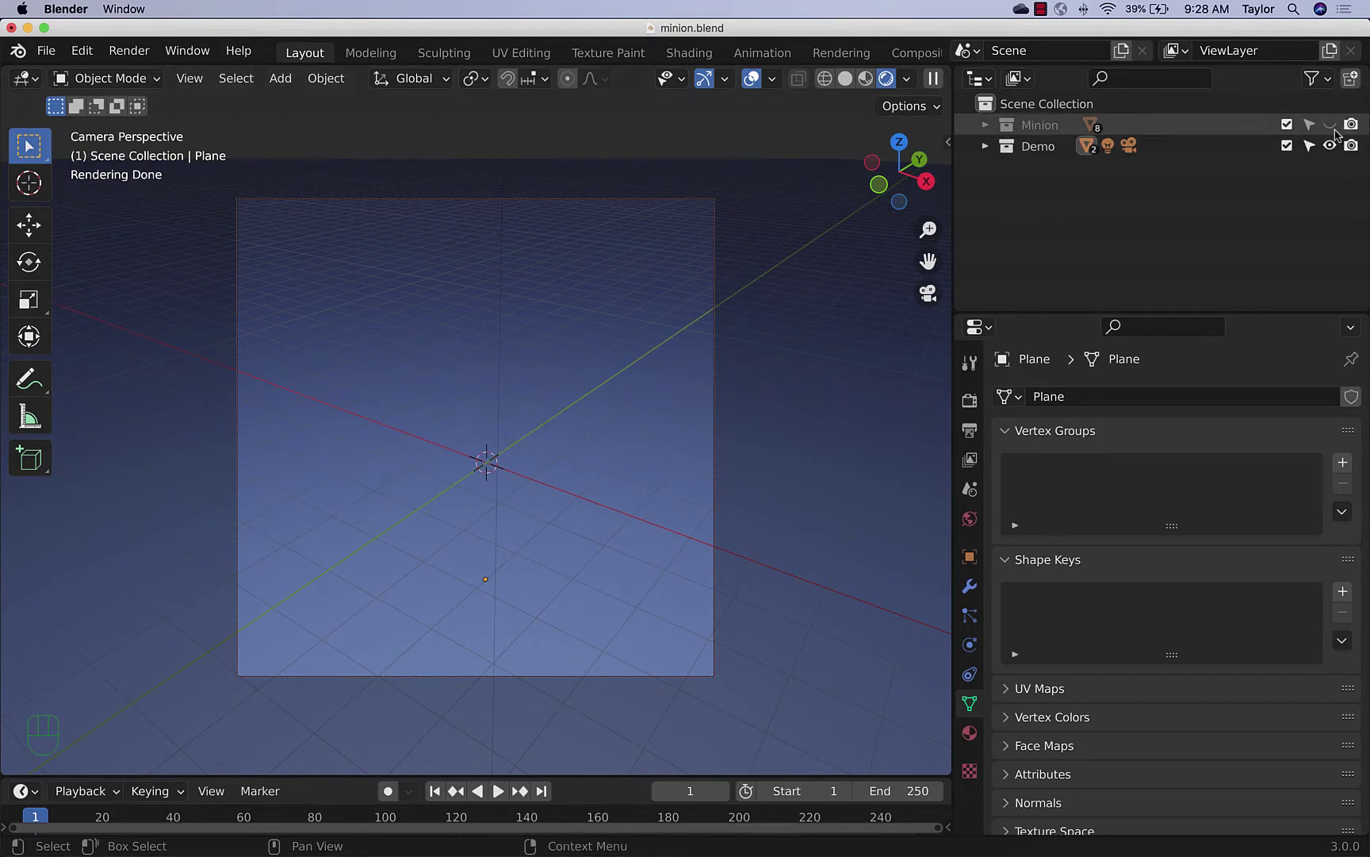
left_click(1340, 134)
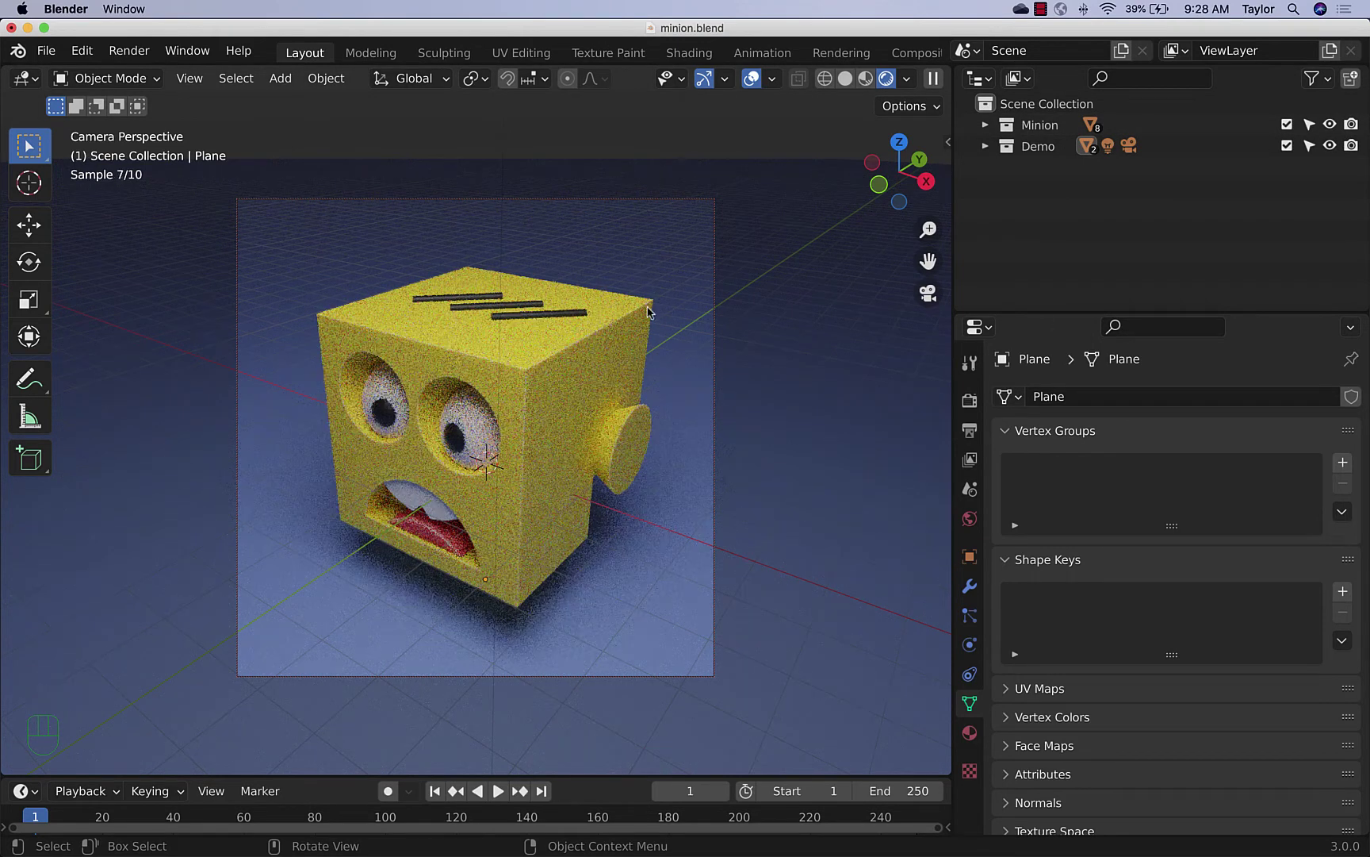
Show the Cycles render engine and sampling values in Render Properties
left_click(971, 410)
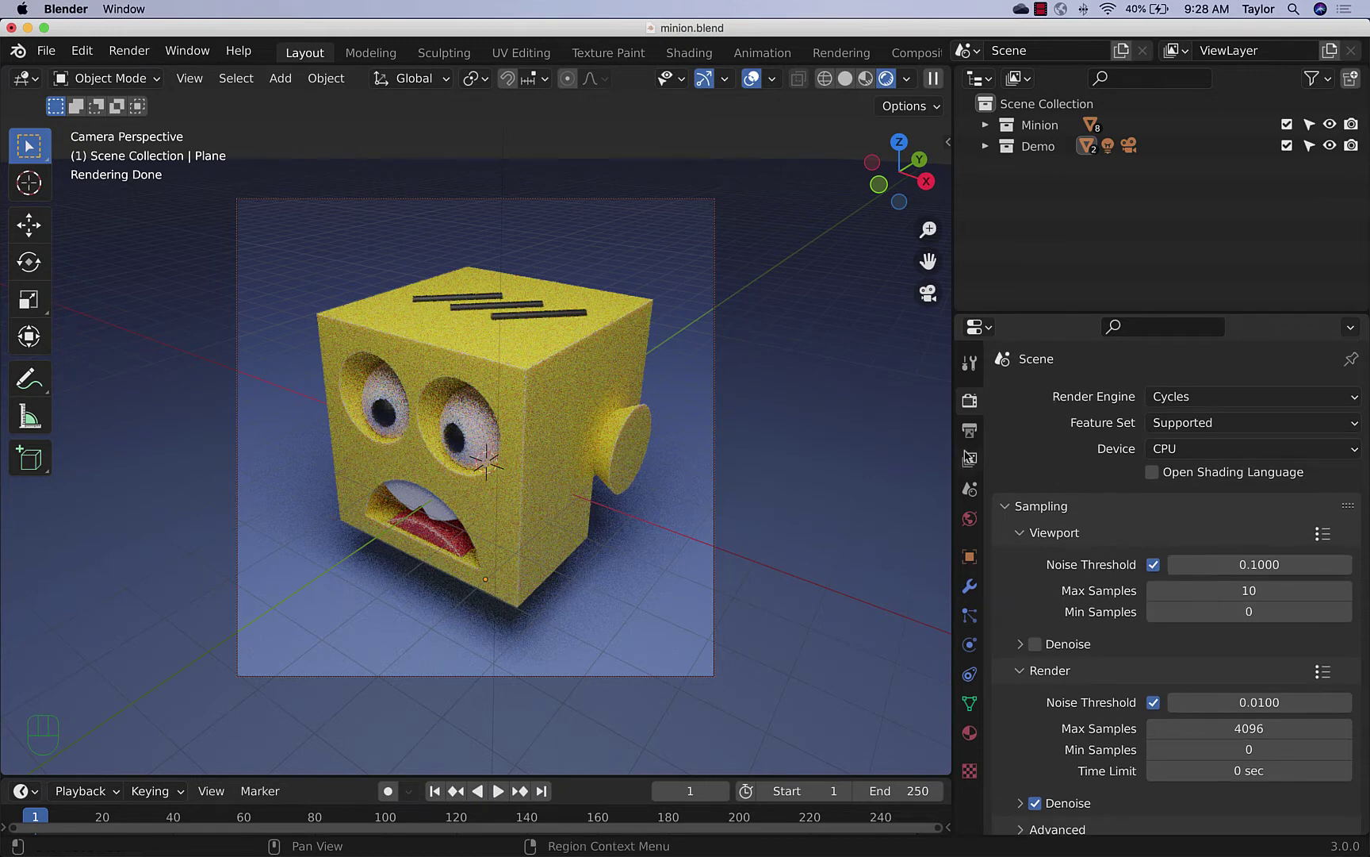
left_click(969, 440)
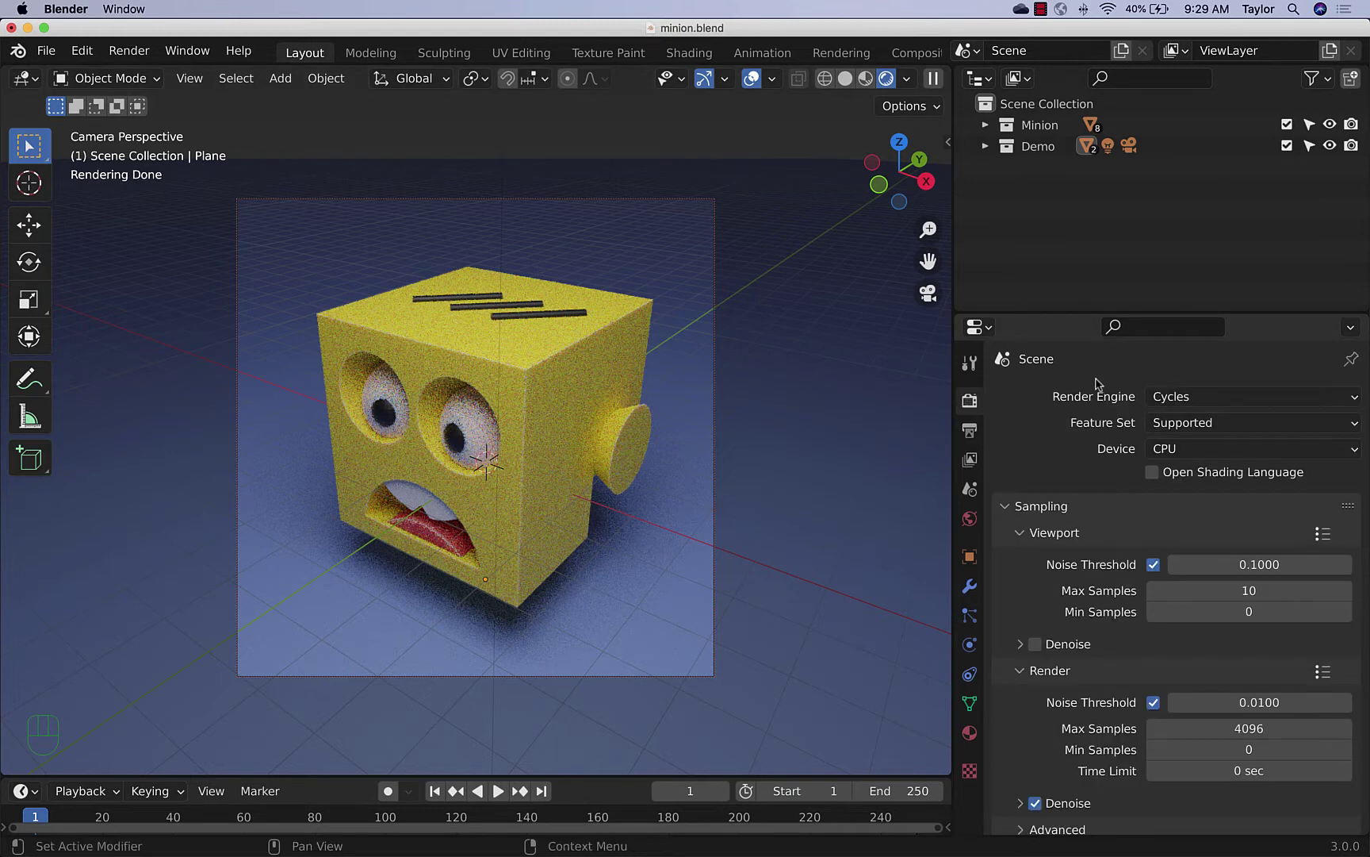
Hide the Minion collection and reveal Cube.002 inside the expanded Demo collection
left_click(1339, 129)
left_click(1318, 132)
left_click(1353, 131)
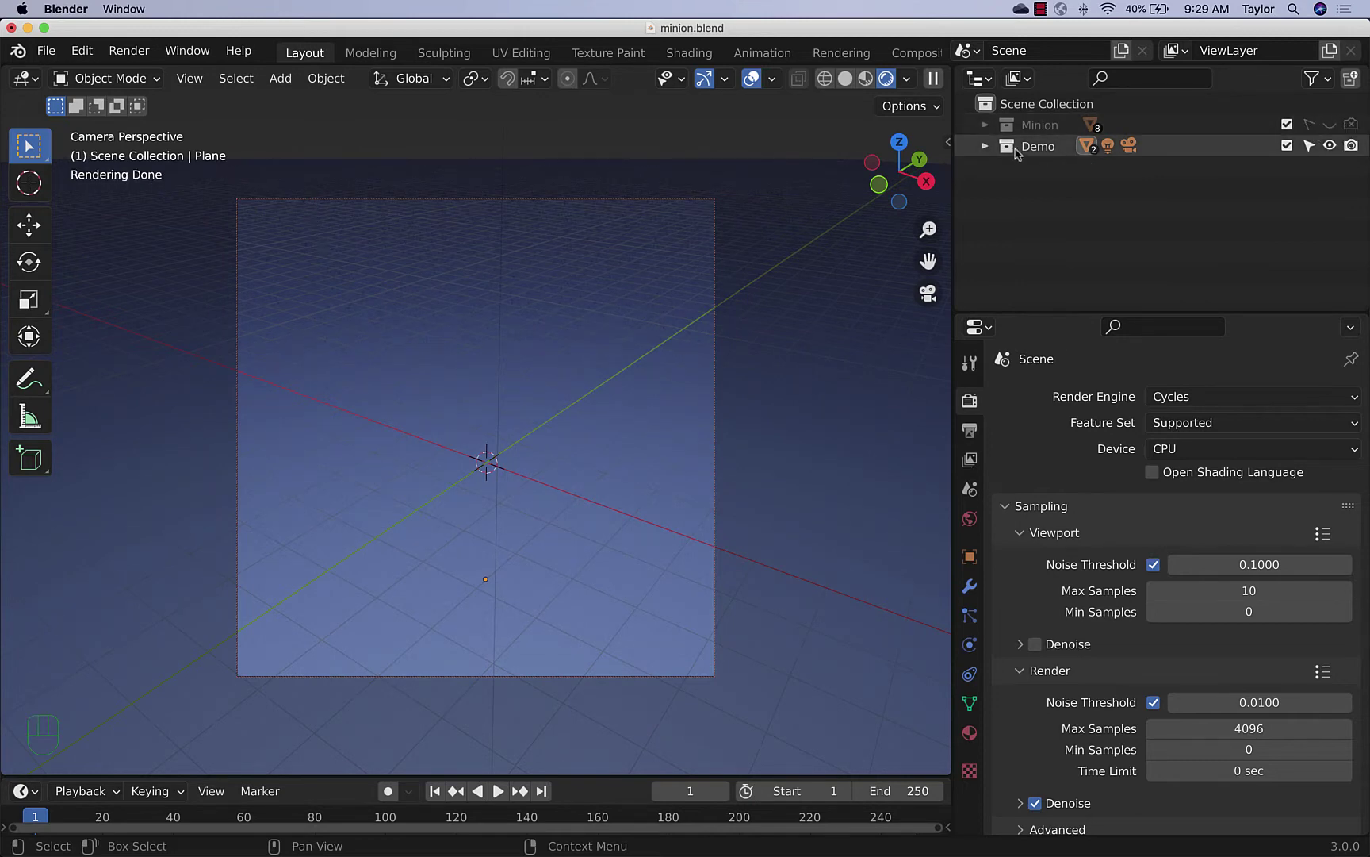
left_click_drag(1058, 205, 1183, 210)
left_click(1182, 210)
left_click(992, 152)
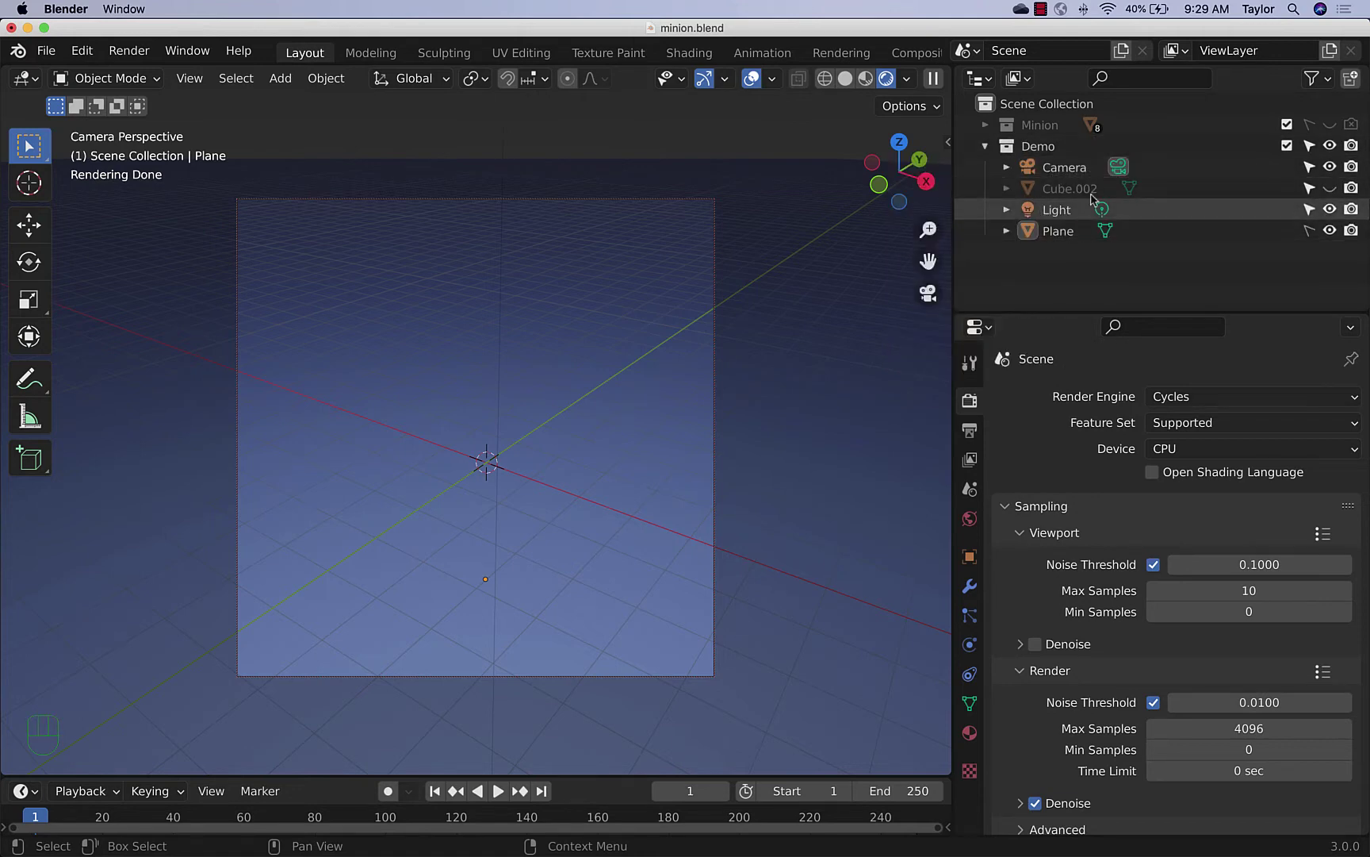
left_click(1331, 192)
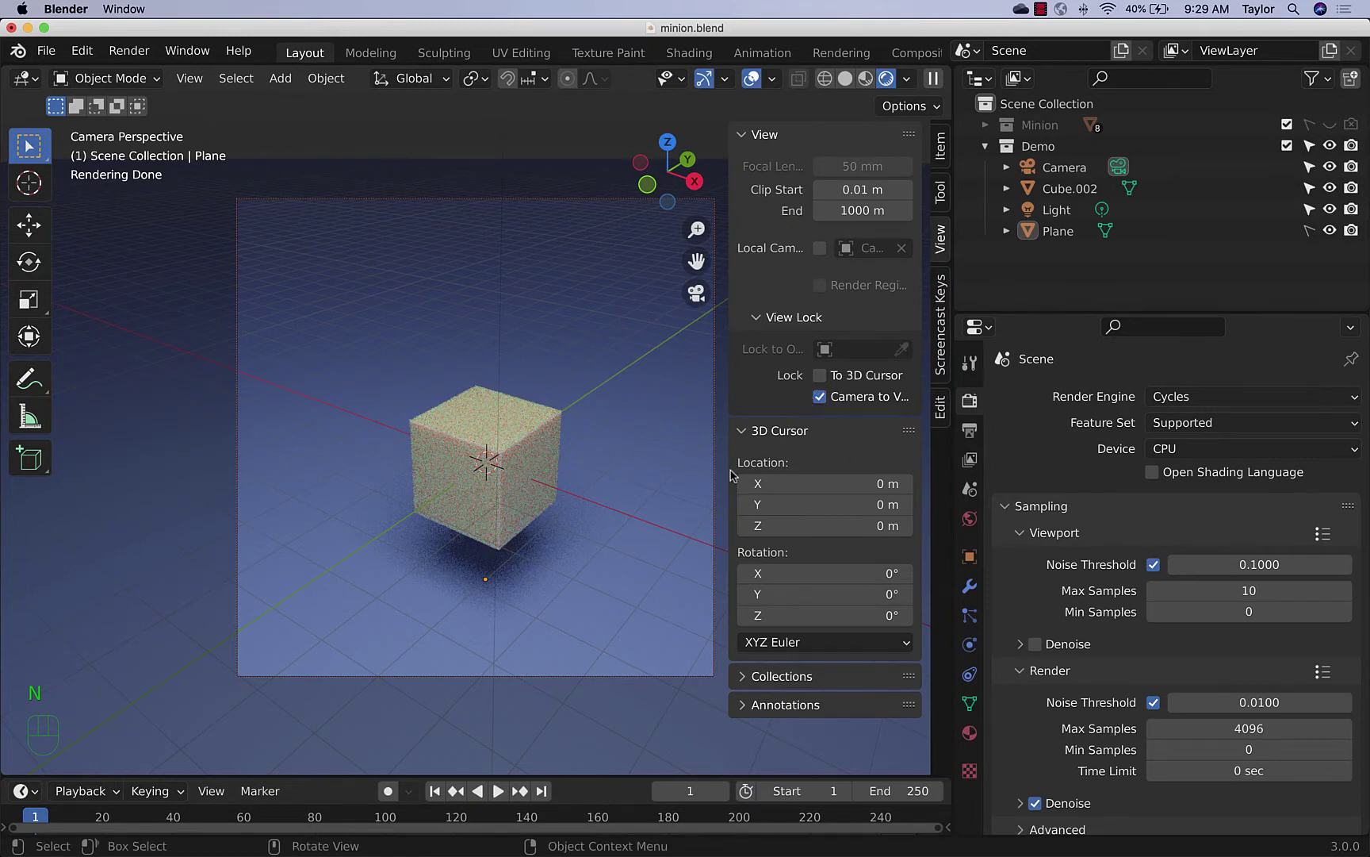
Frame the cube in the viewport and select it to show its yellow subsurface material
left_click_drag(593, 472, 594, 422)
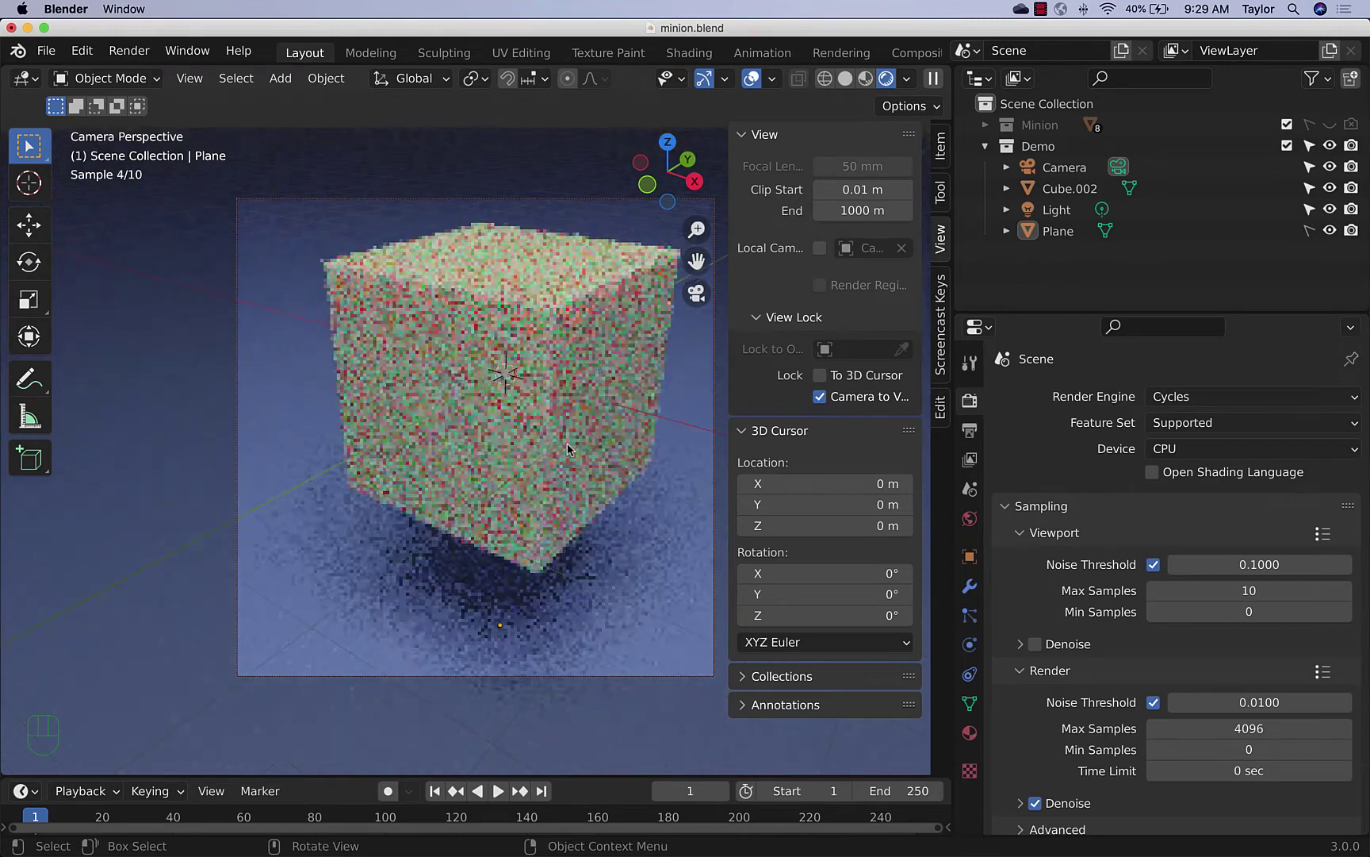
middle_click(585, 445)
middle_click(602, 443)
left_click(656, 549)
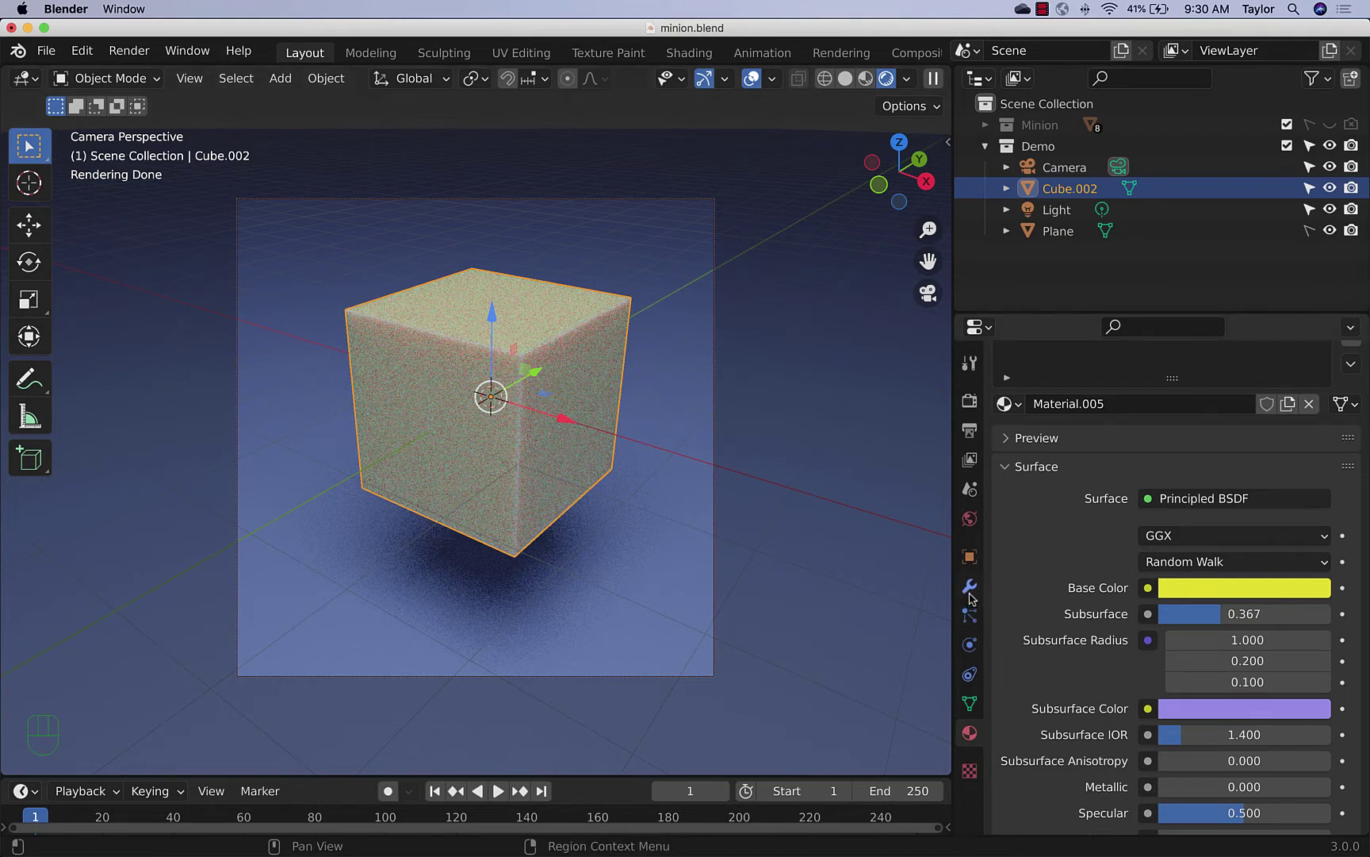
Show the Demo cube's empty modifier stack in Modifier Properties
left_click(973, 597)
left_click_drag(1085, 404, 699, 712)
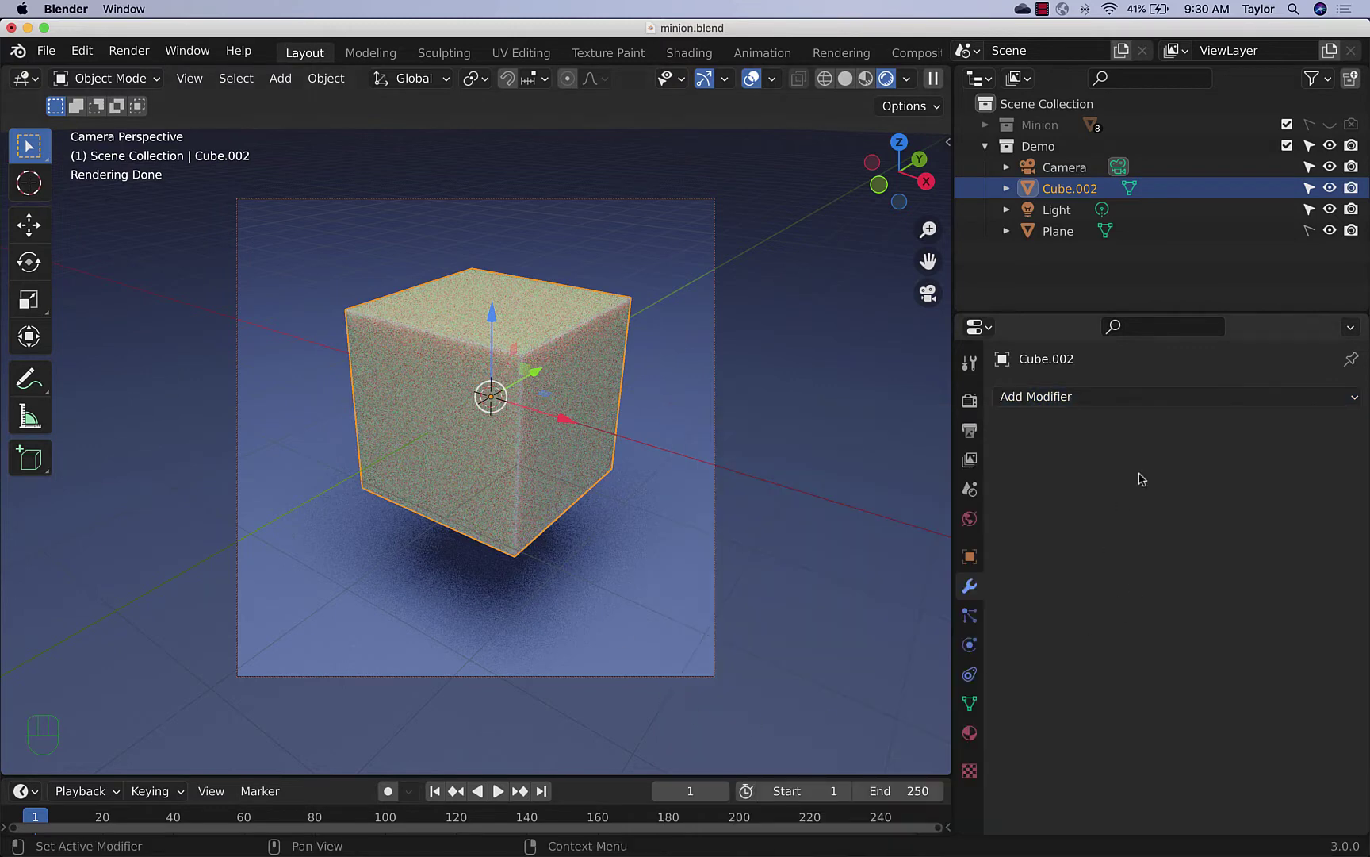
left_click_drag(1113, 406, 998, 273)
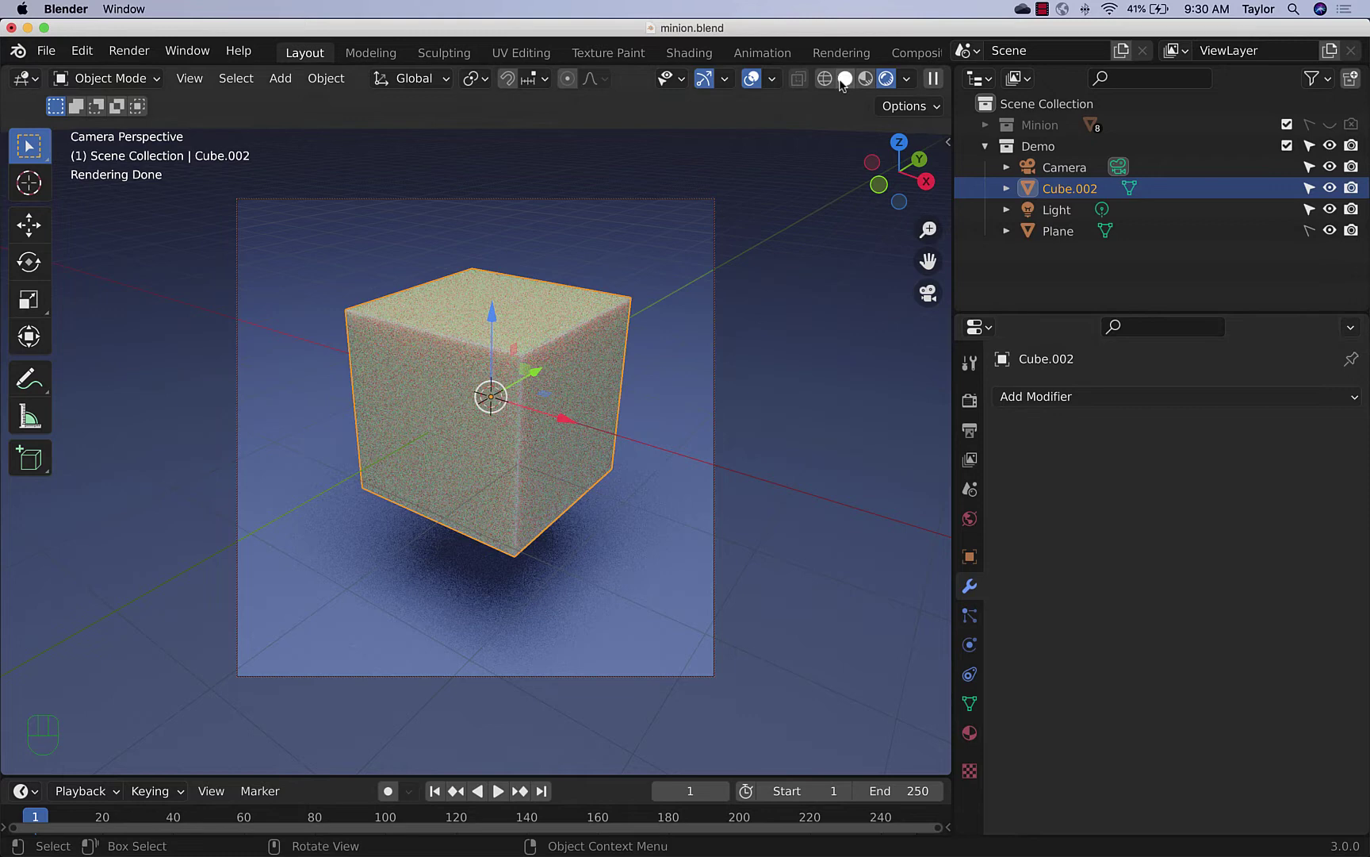
Show the cube in solid shading, orbit out of camera view and hide the ground plane
left_click(844, 84)
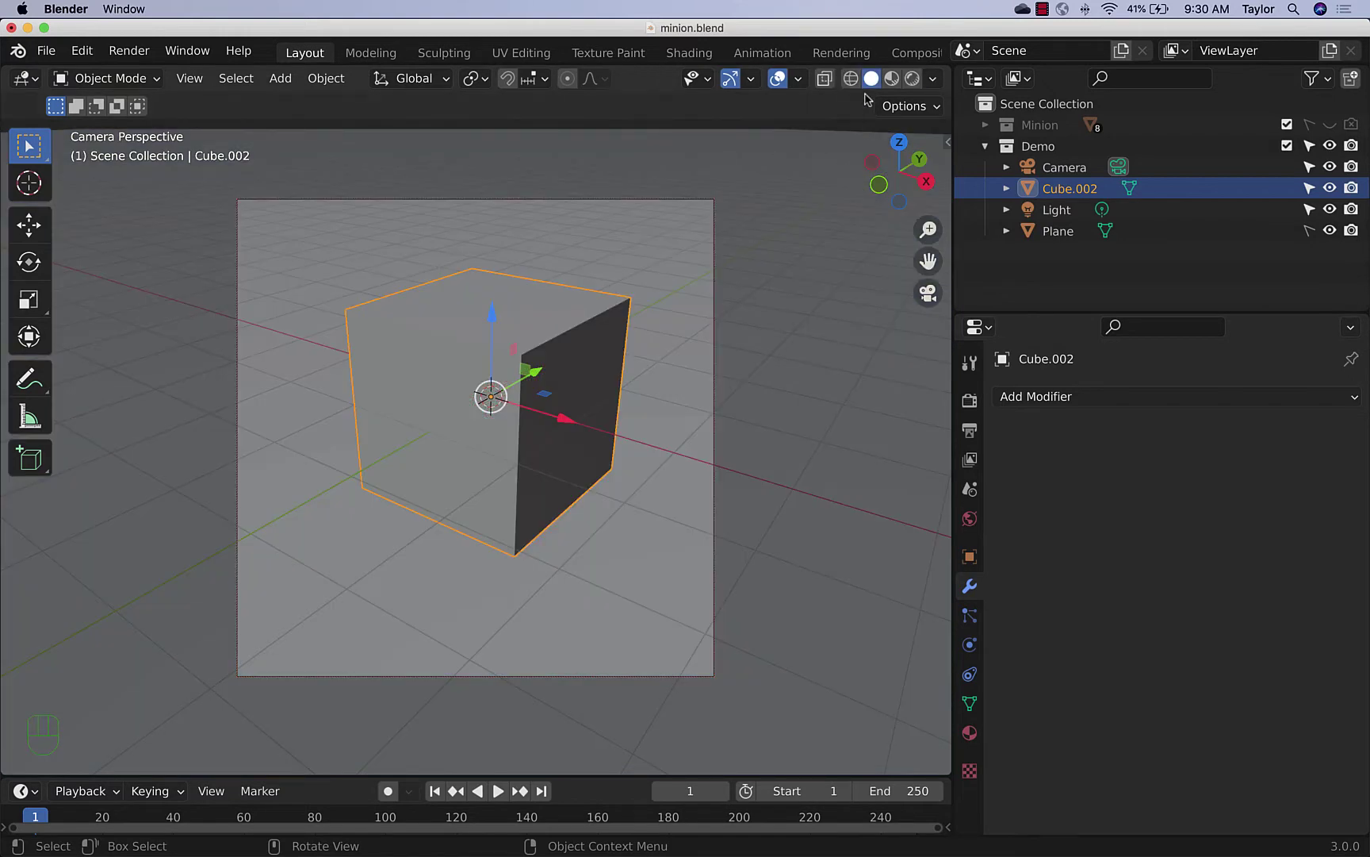
left_click(932, 305)
left_click_drag(578, 488, 606, 443)
middle_click(605, 438)
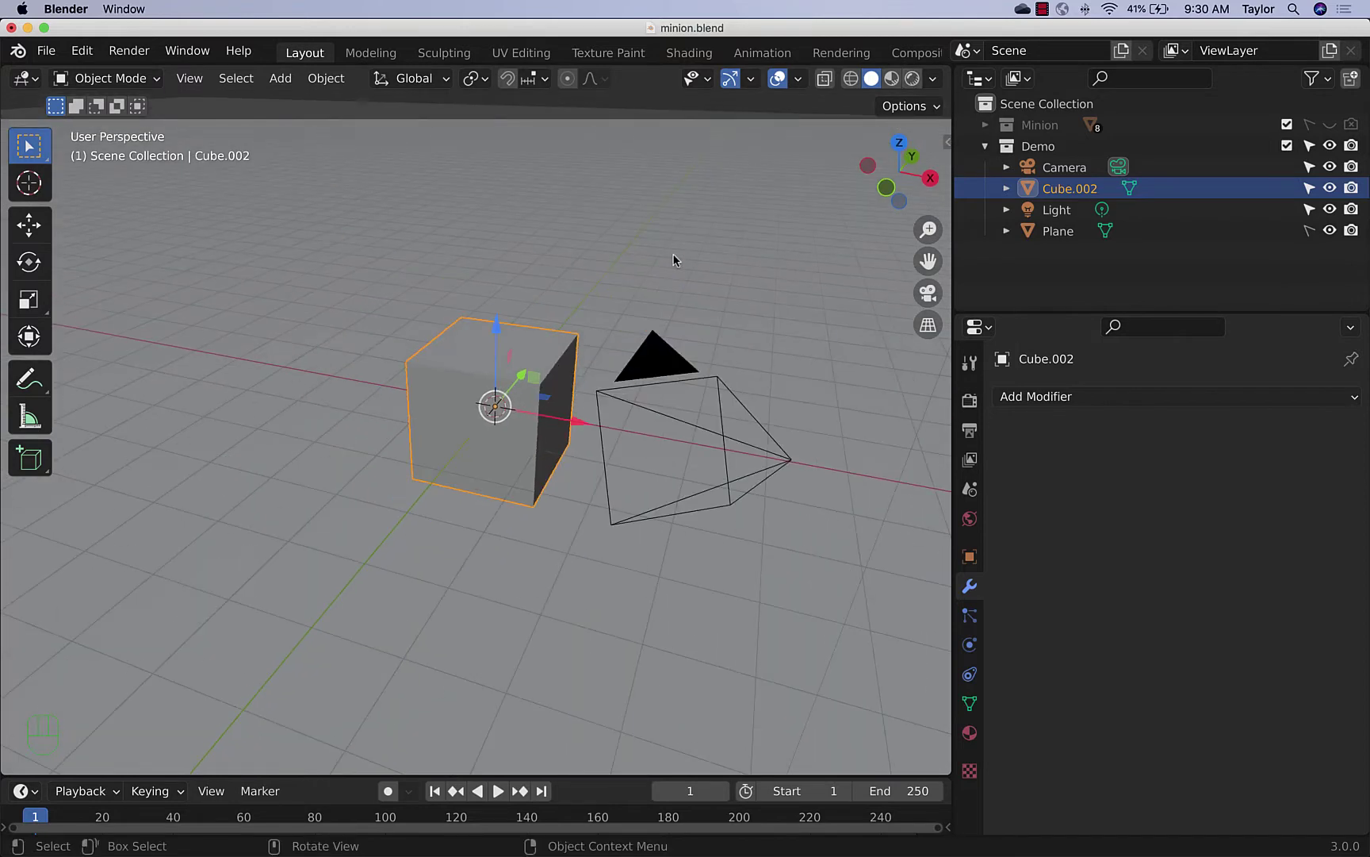
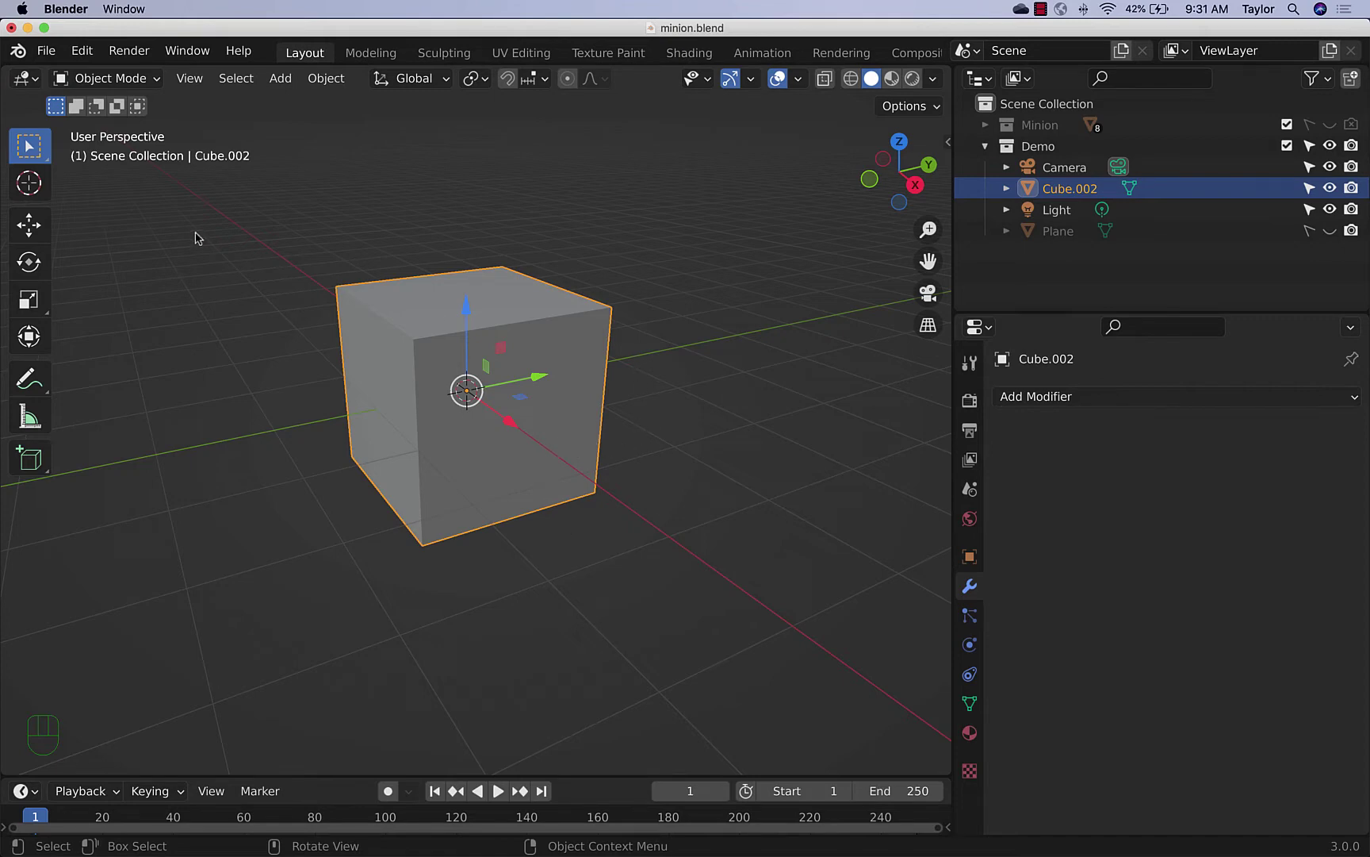
Add a new mesh cube and move it over the first cube
key("shift+a")
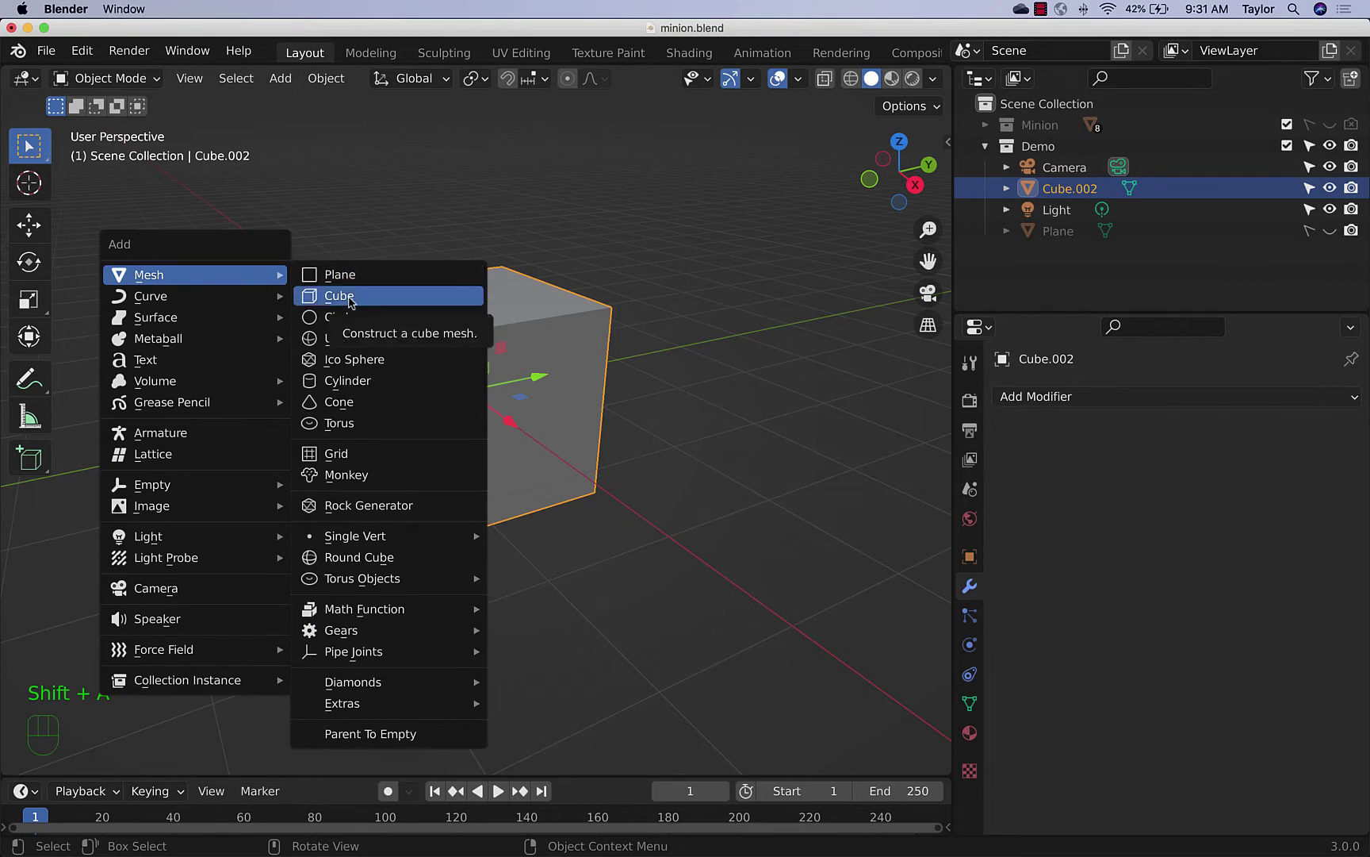
left_click(524, 467)
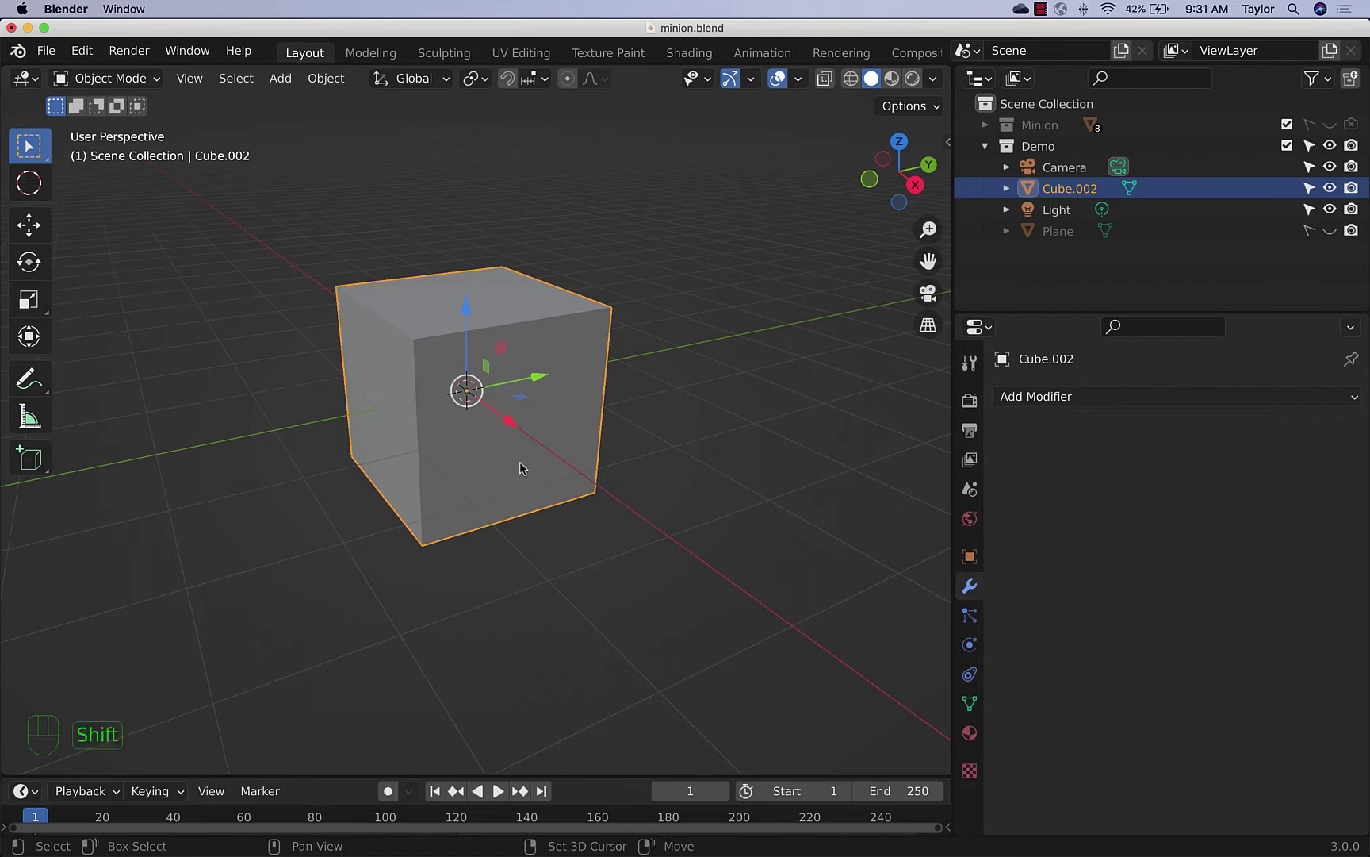
key("shift+d")
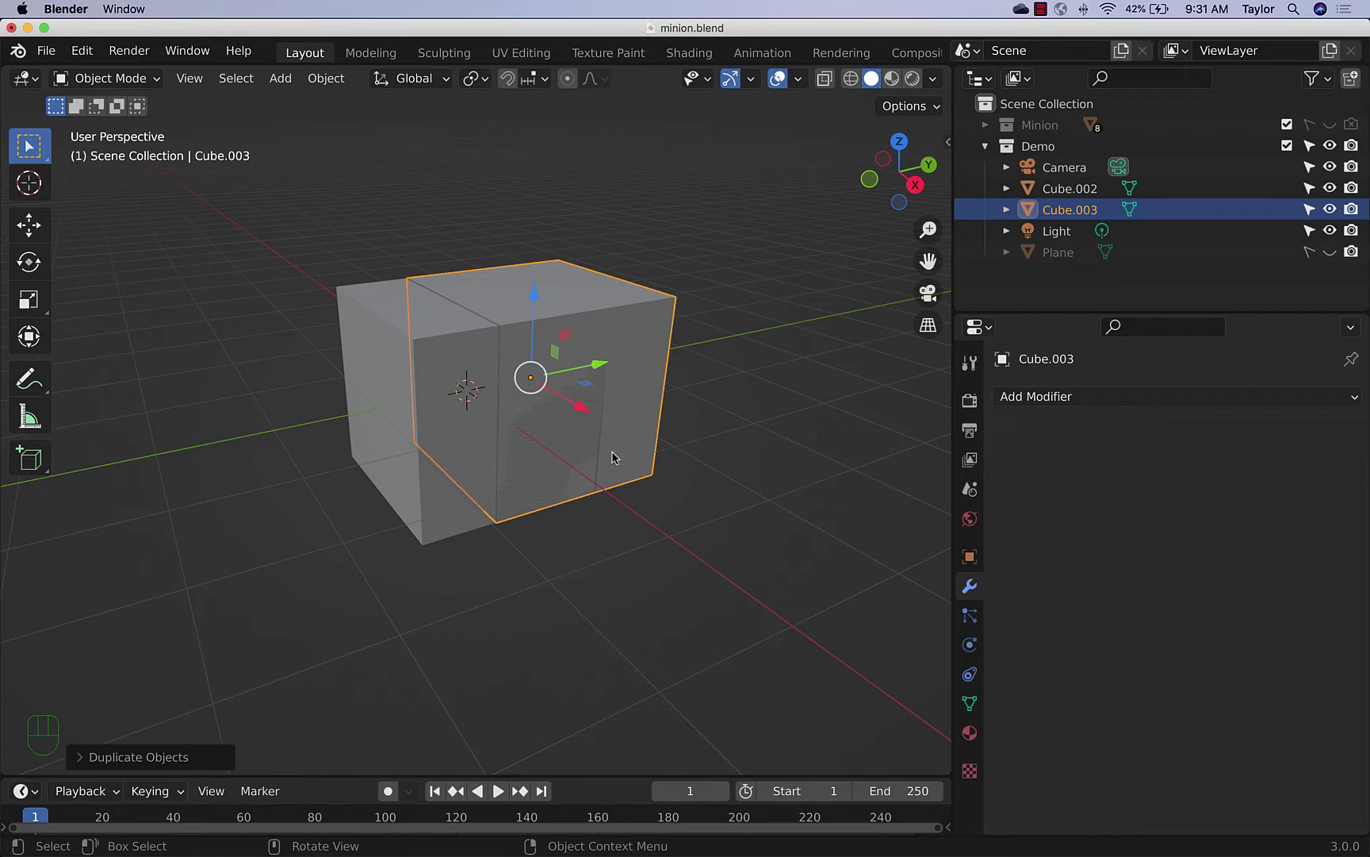
left_click_drag(537, 296, 538, 385)
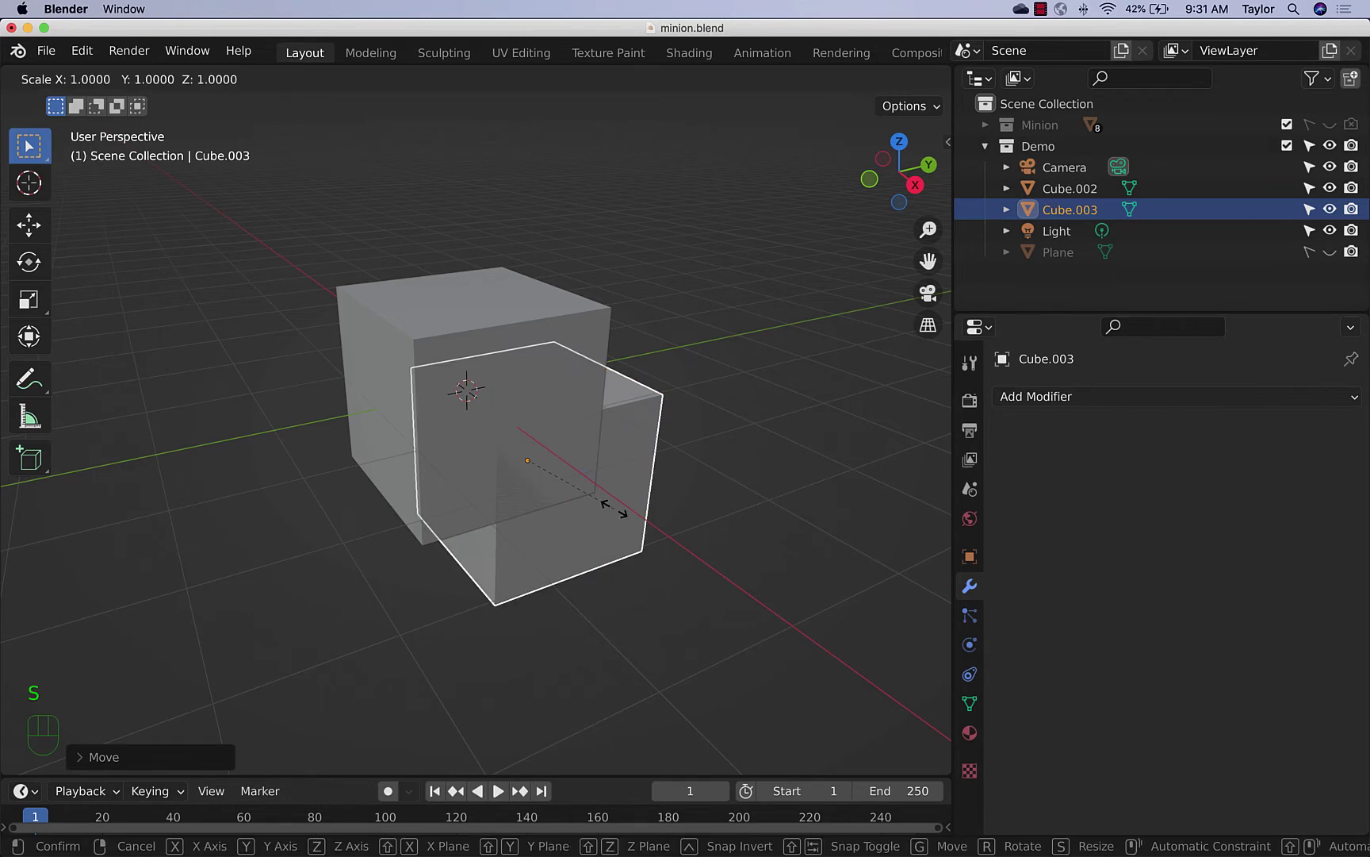
Scale the new cube so it overlaps the lower front of the original, then deselect
left_click_drag(488, 593, 523, 600)
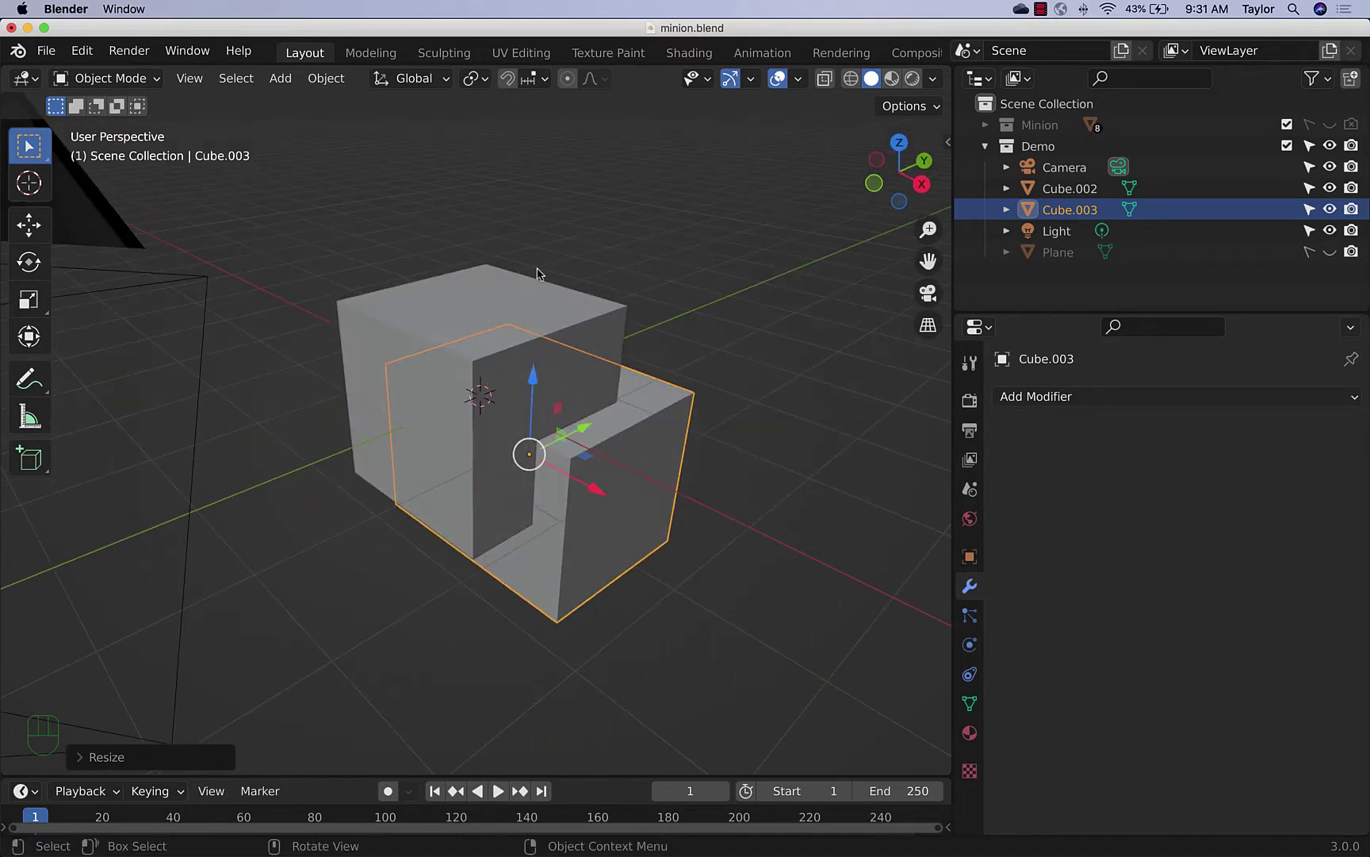
left_click(707, 560)
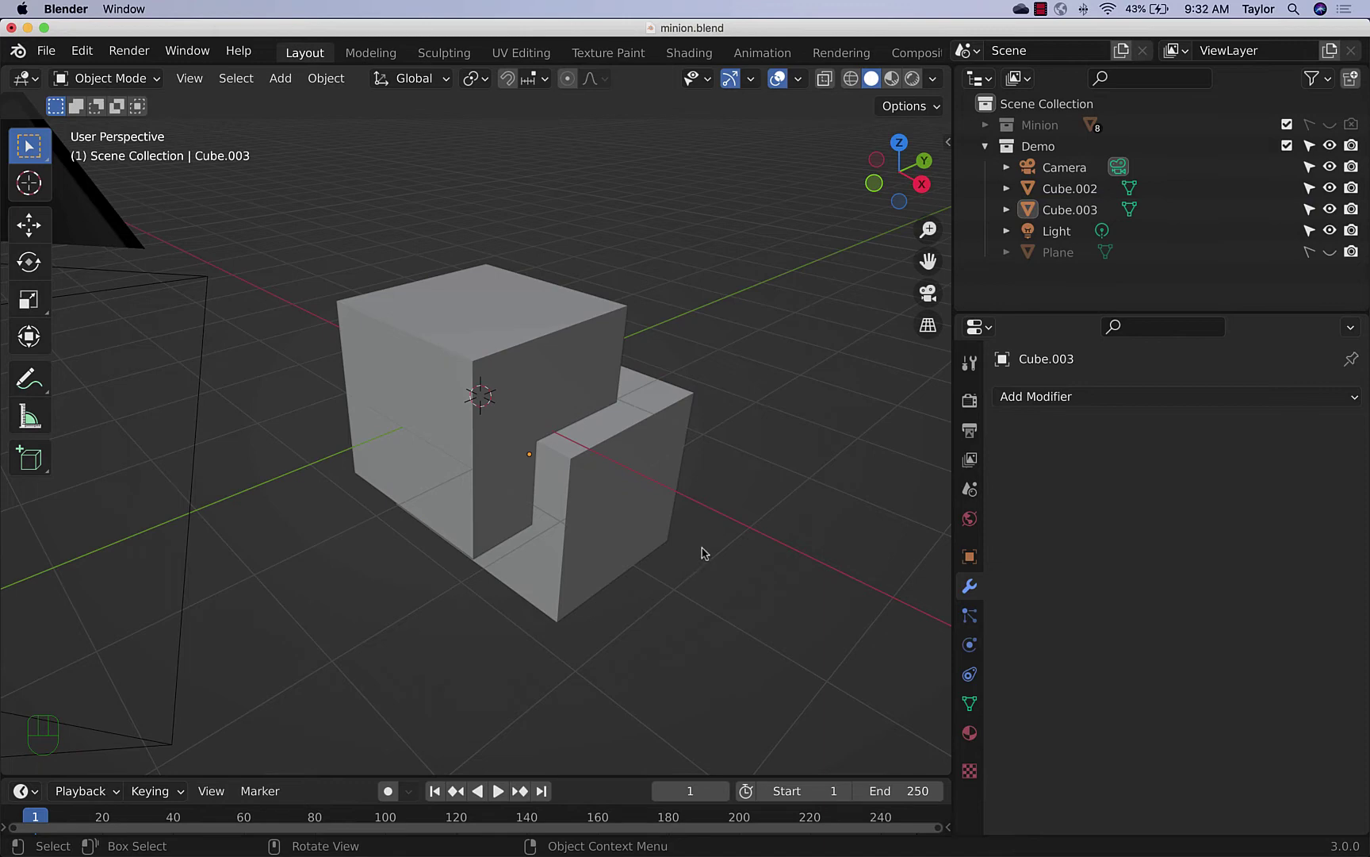
left_click_drag(772, 605, 745, 602)
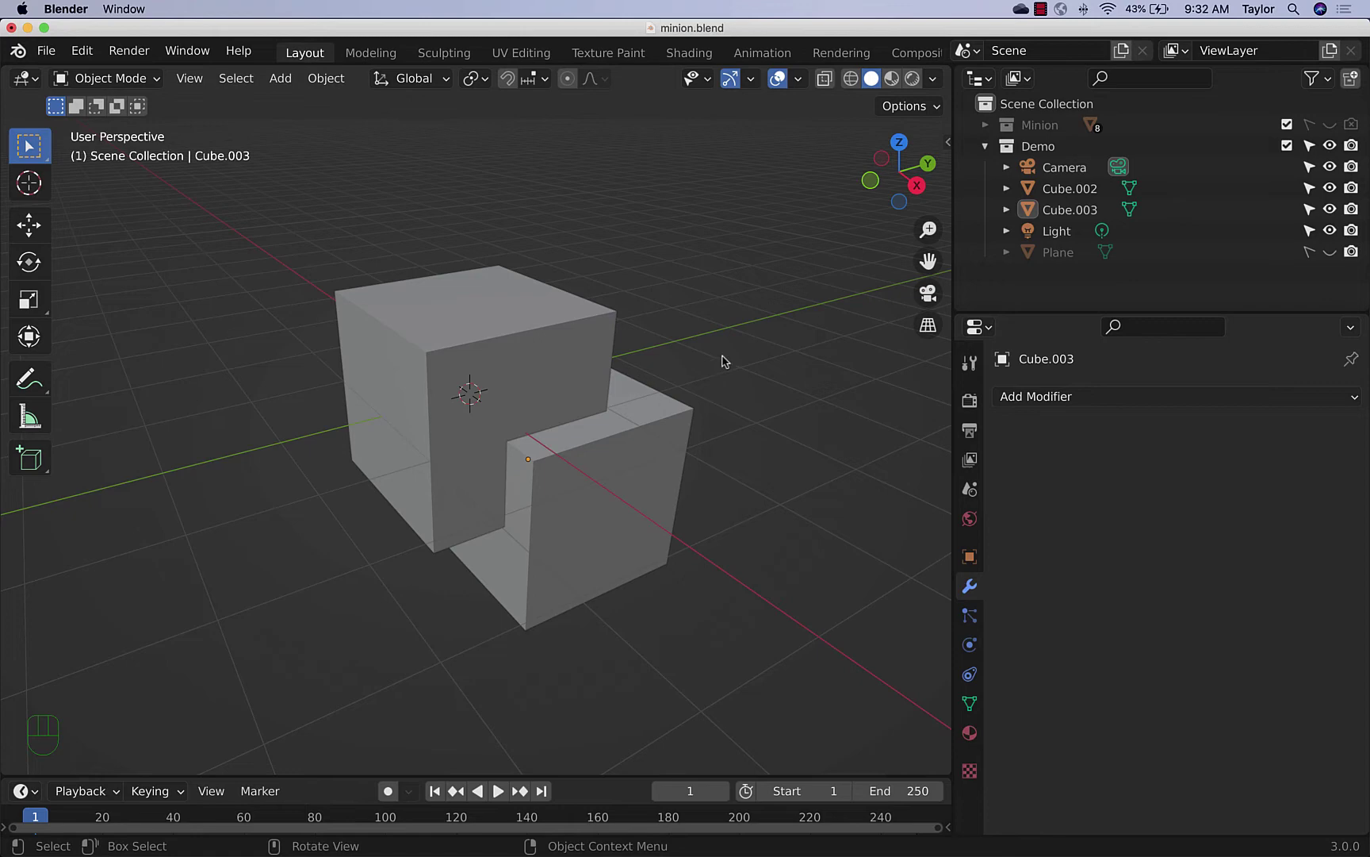
Add a Boolean Difference modifier to the original cube Cube.002
left_click(592, 323)
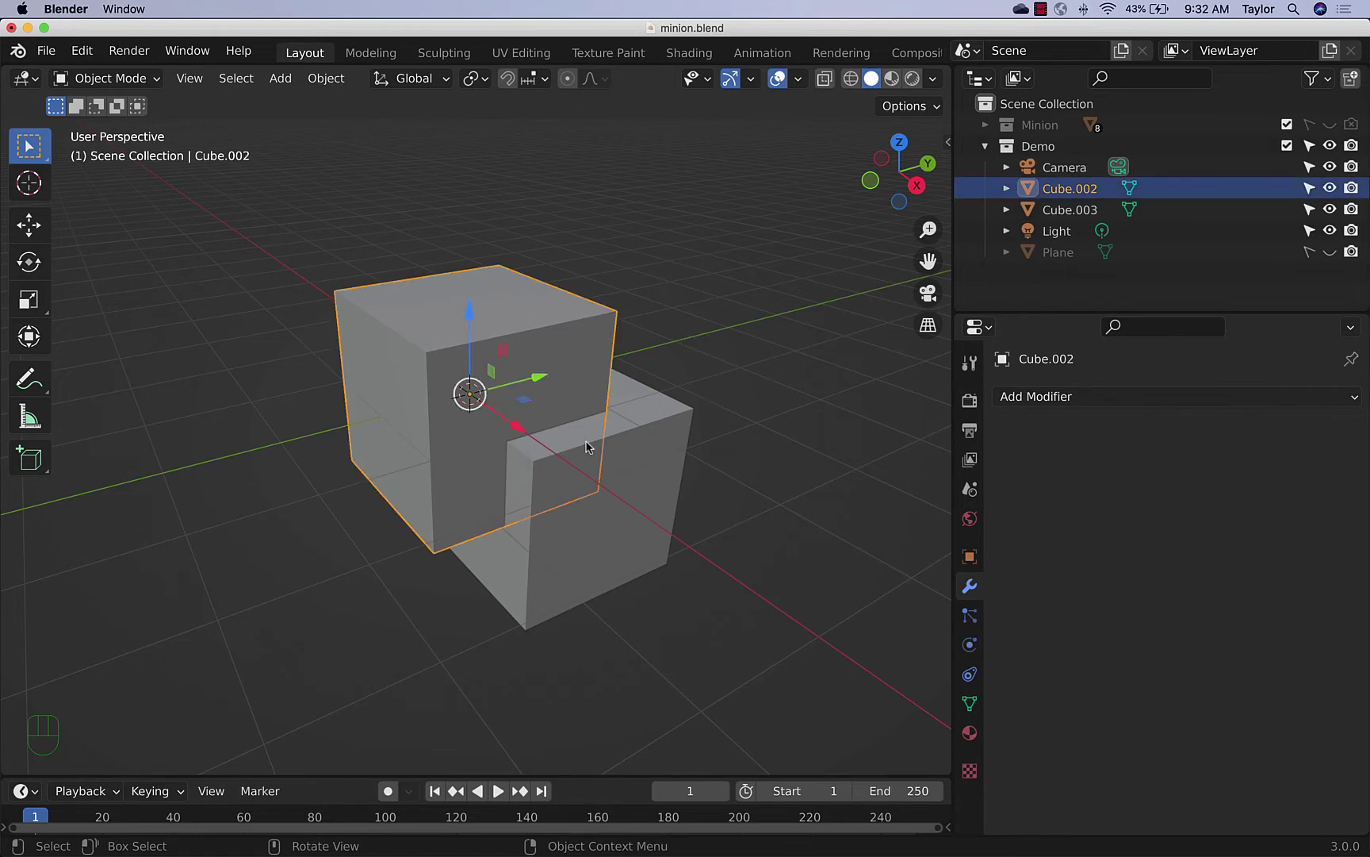
left_click_drag(1079, 402, 1136, 357)
left_click(1136, 364)
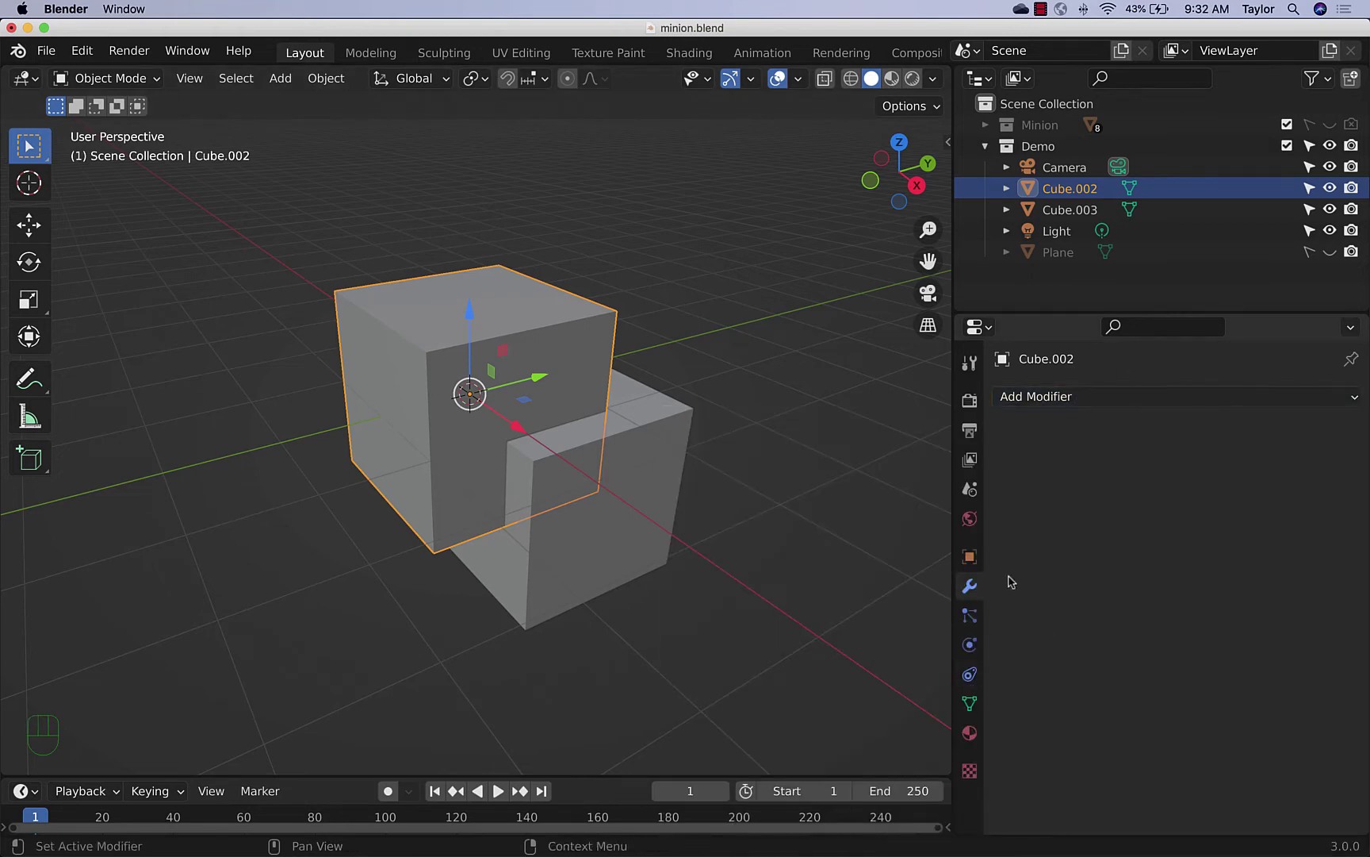
left_click_drag(1071, 402, 912, 511)
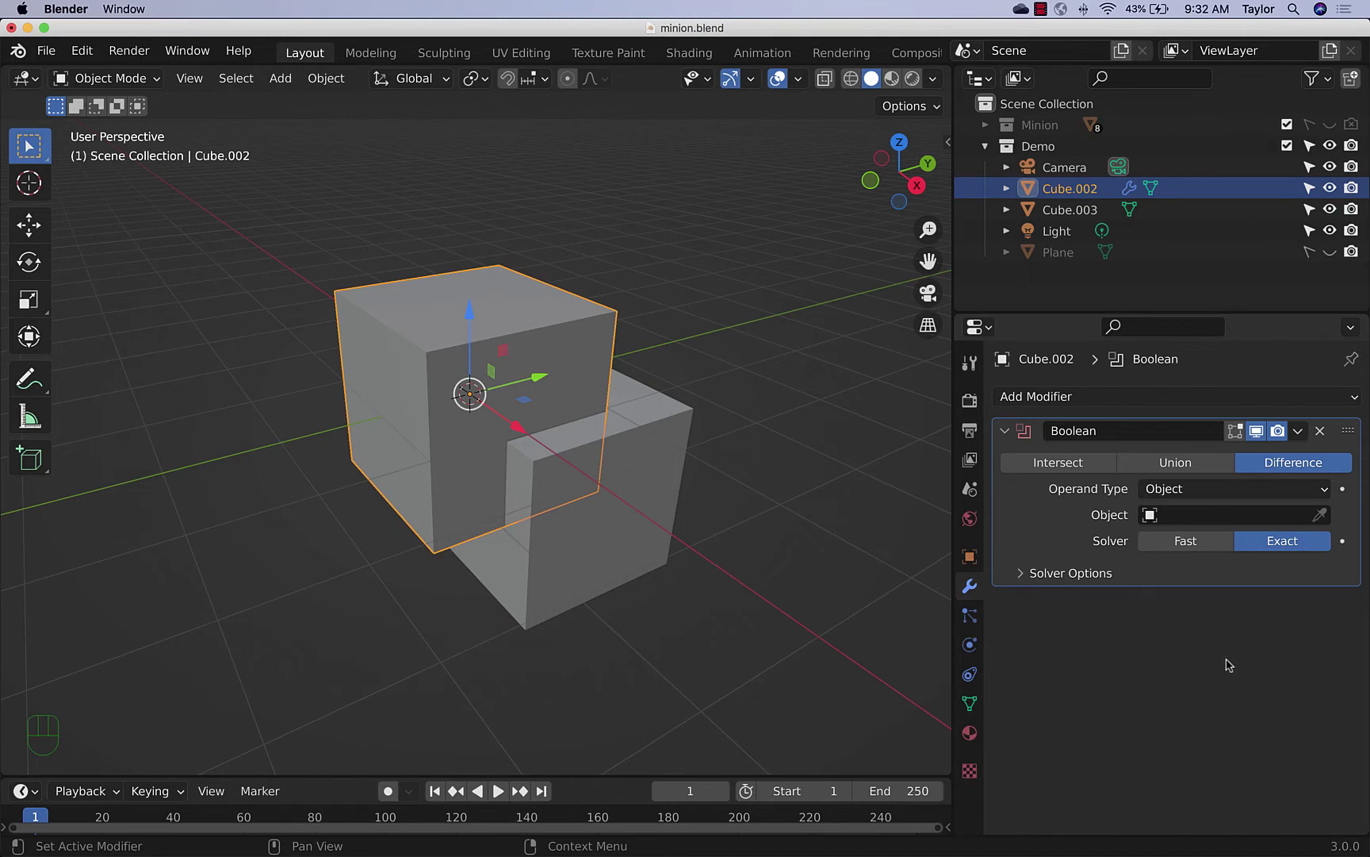
left_click(680, 477)
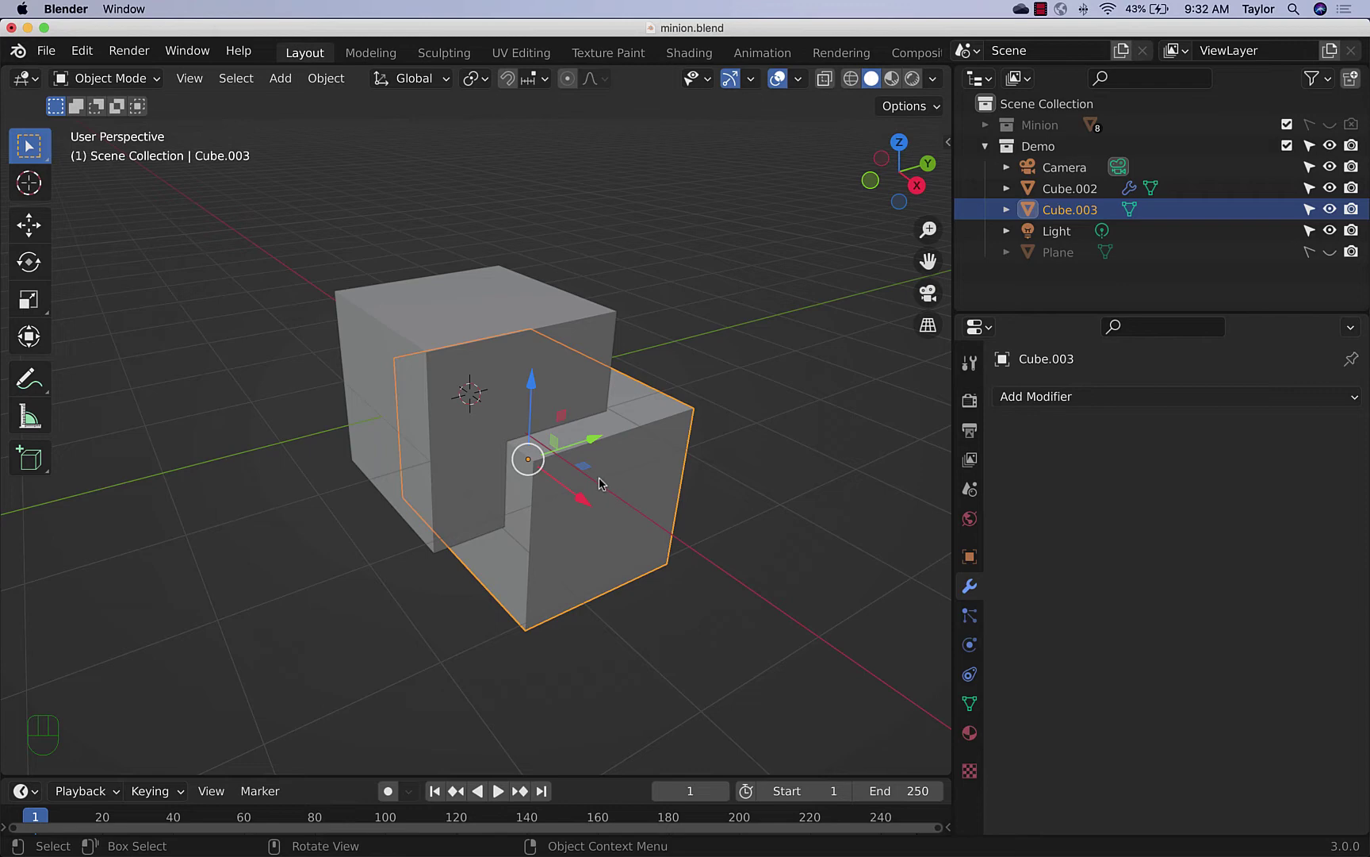
Apply Cube.003's transforms with origin at the 3D cursor and reselect the large cube
key("shift+a")
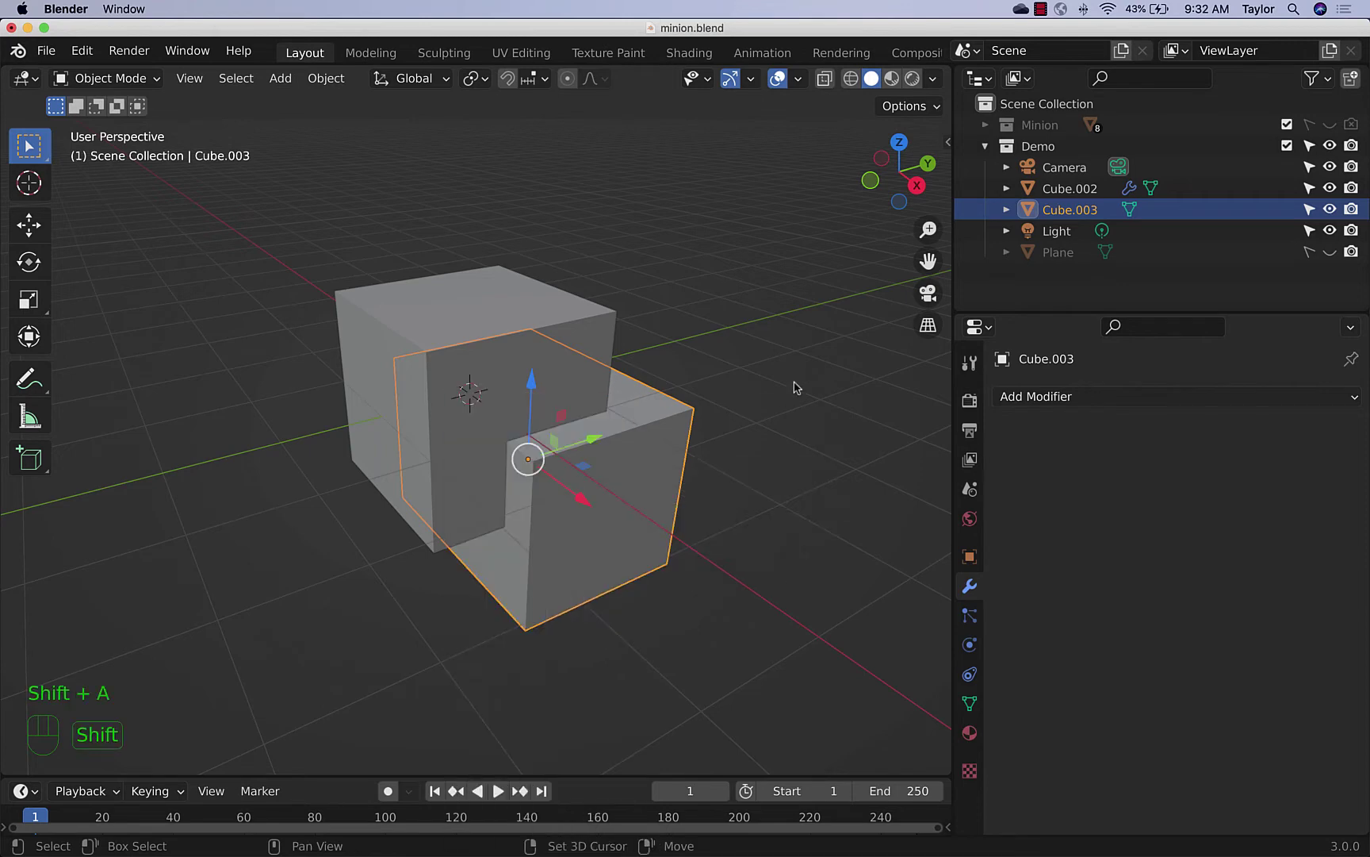
key("ctrl+a")
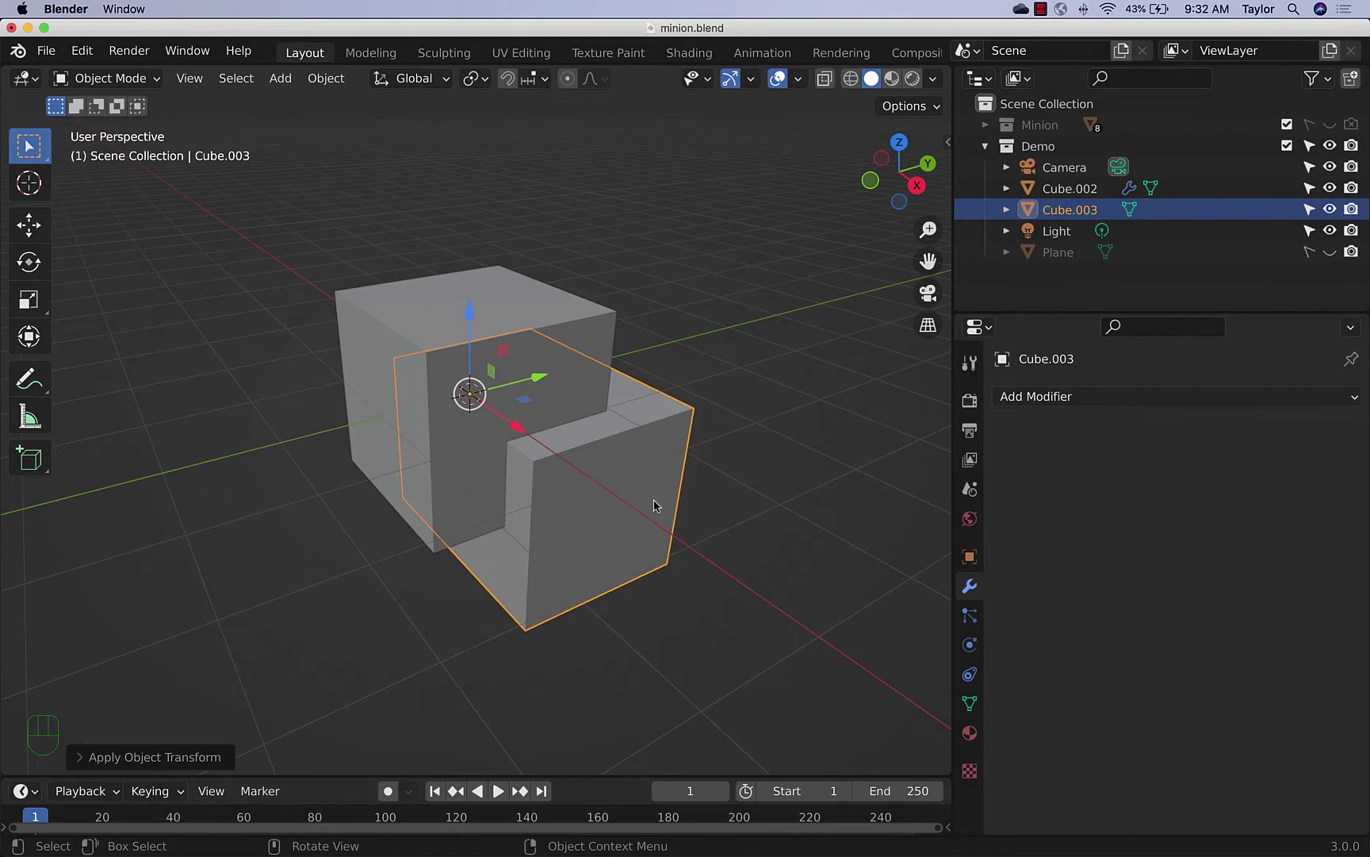
left_click_drag(727, 537, 760, 545)
left_click(603, 346)
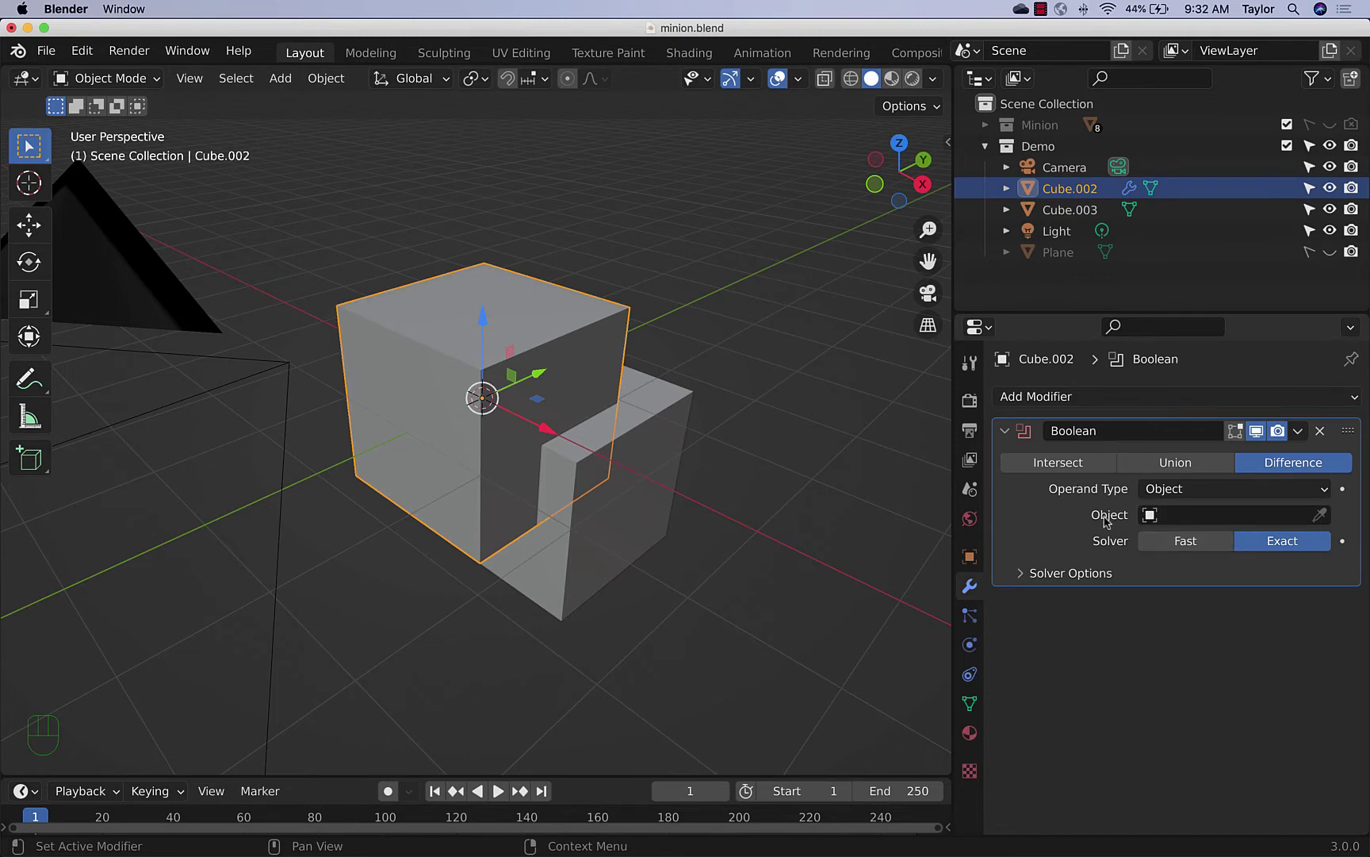
Set the Boolean object to Cube.003, nudge the cutter into place and hide it
left_click(1321, 522)
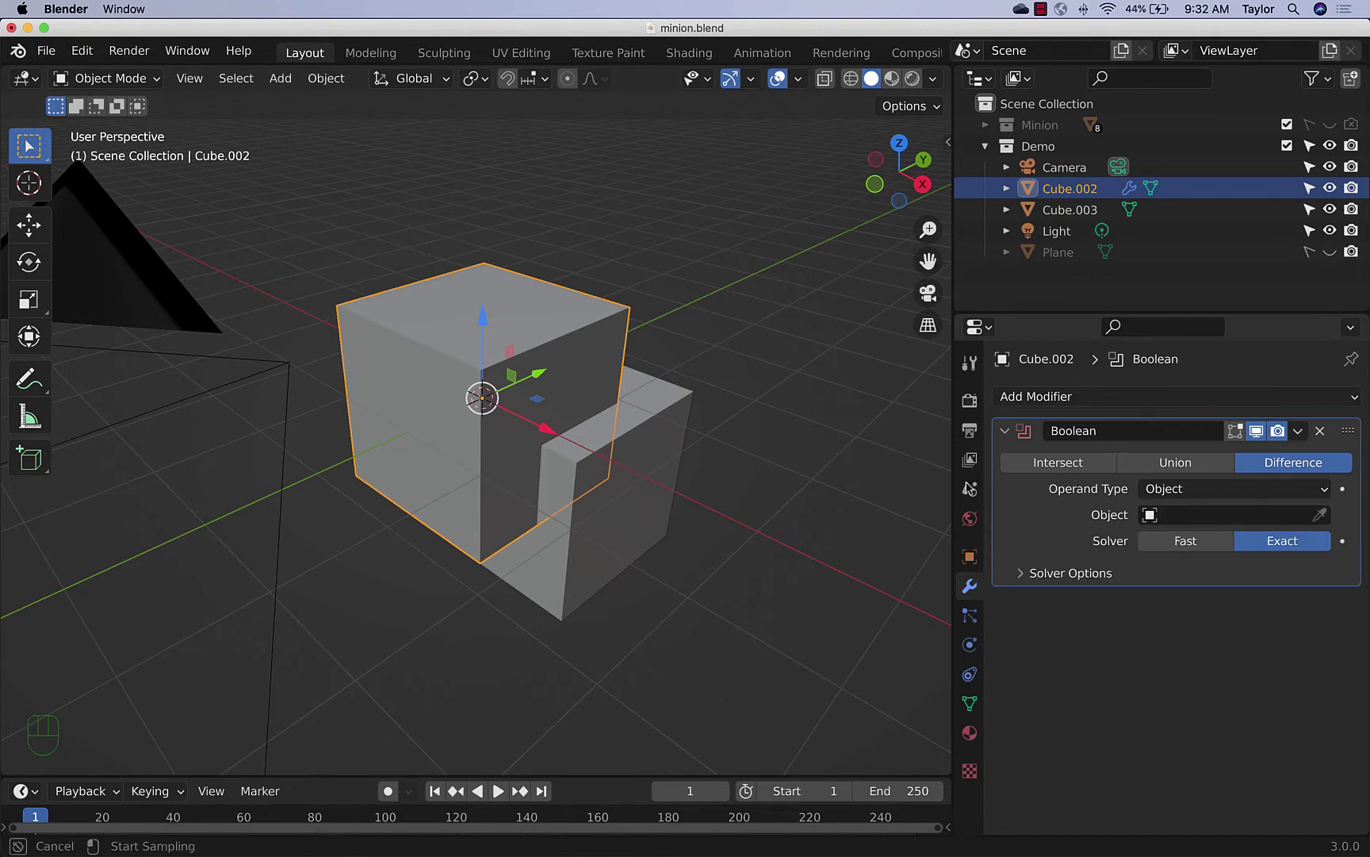
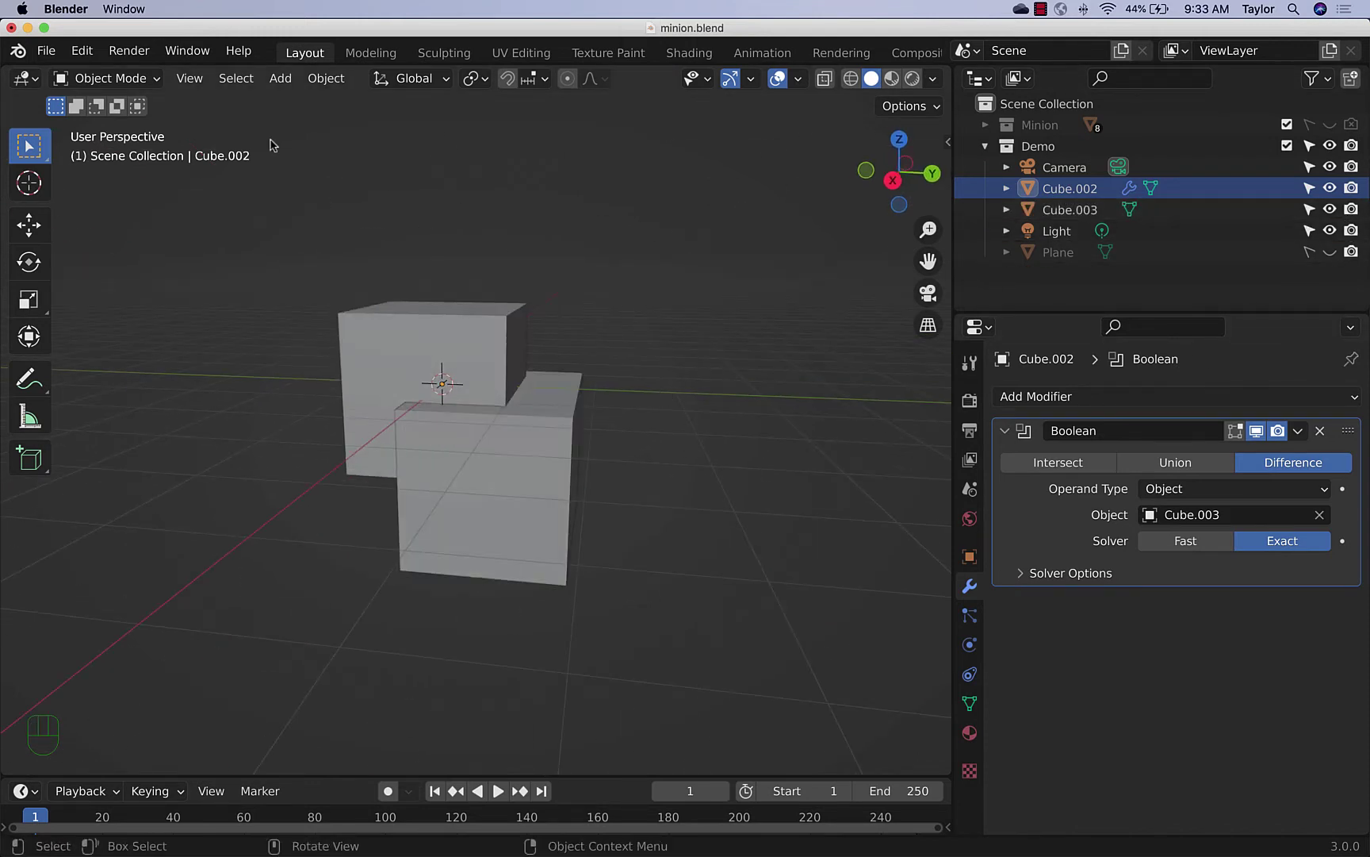
left_click(533, 489)
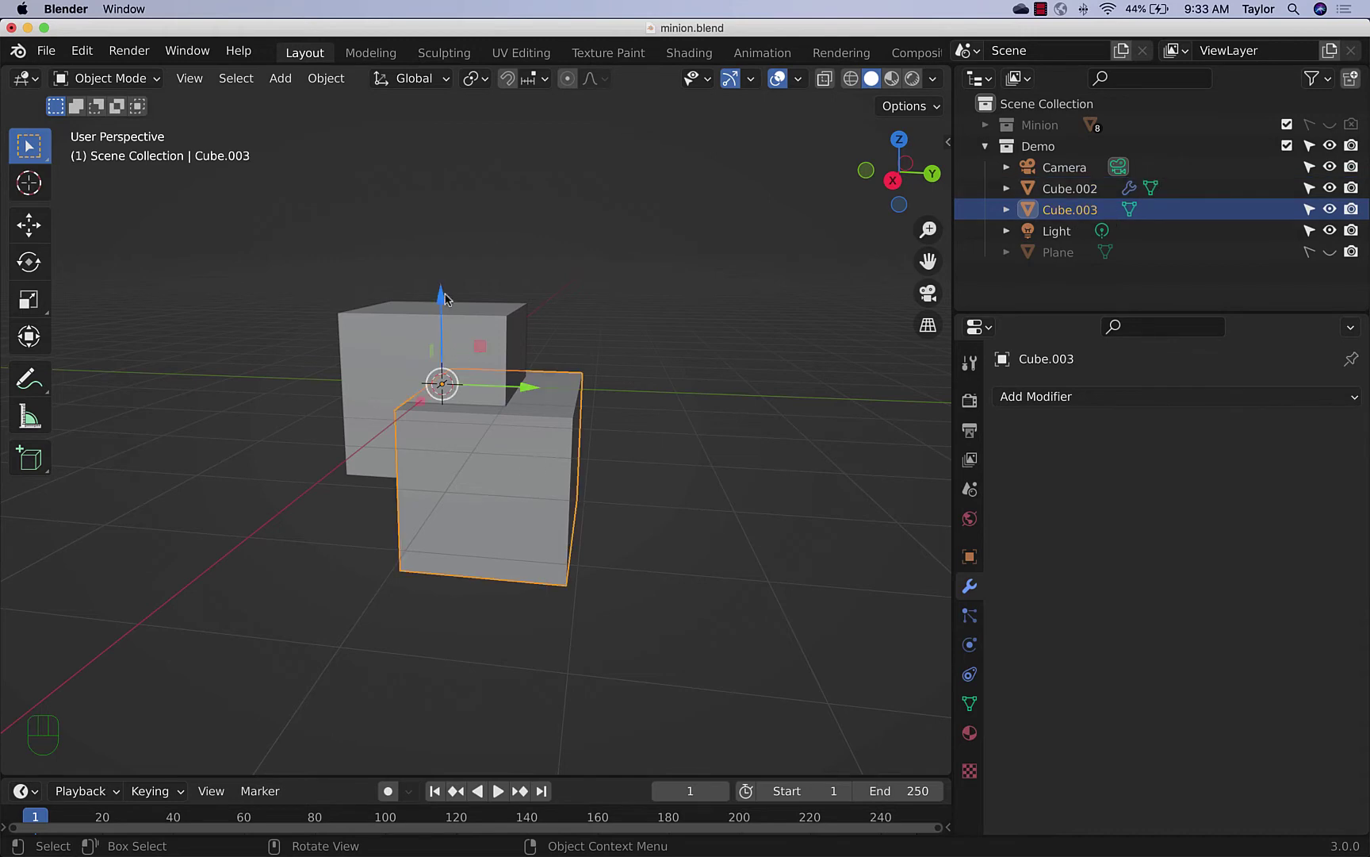
left_click_drag(446, 298, 469, 333)
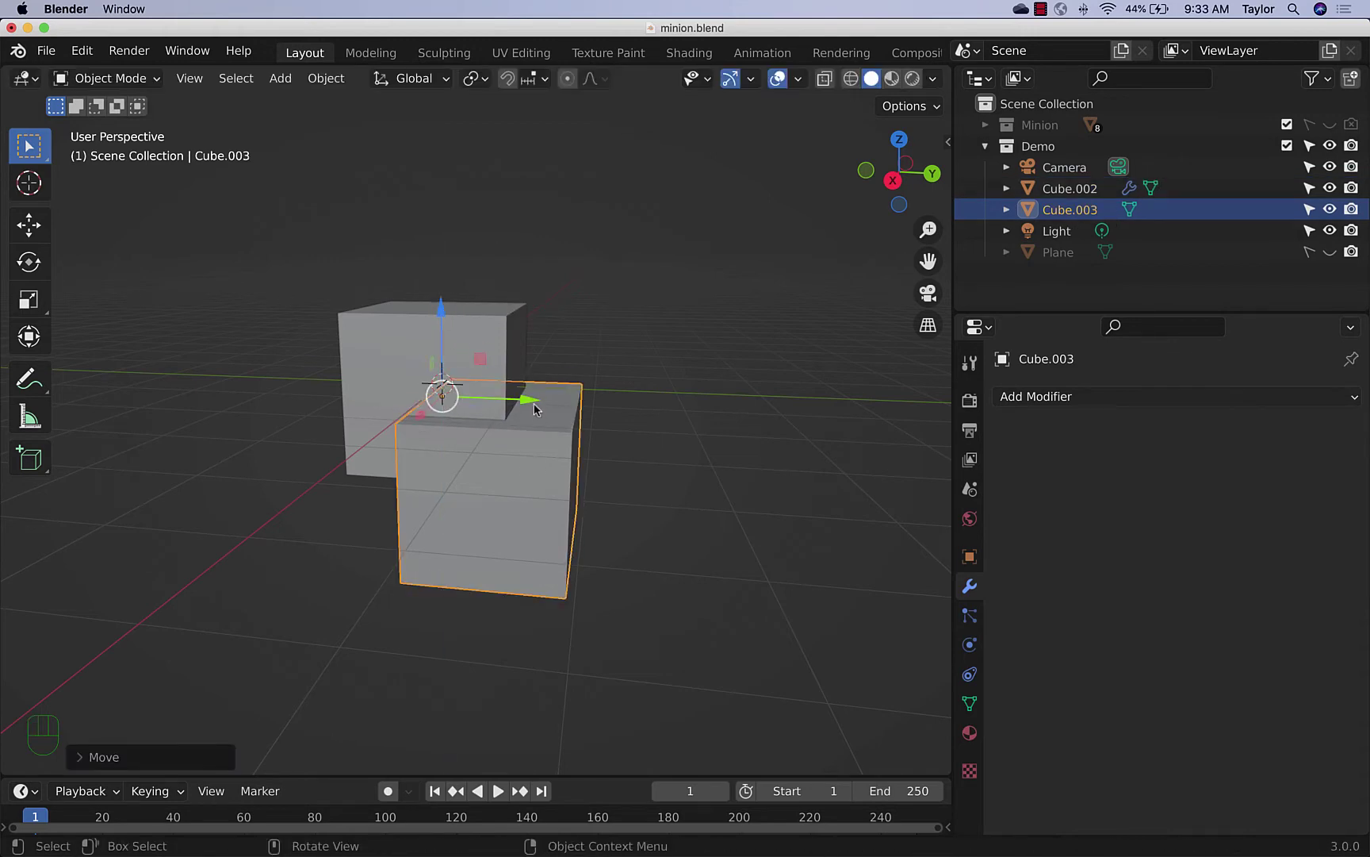
left_click_drag(539, 407, 559, 406)
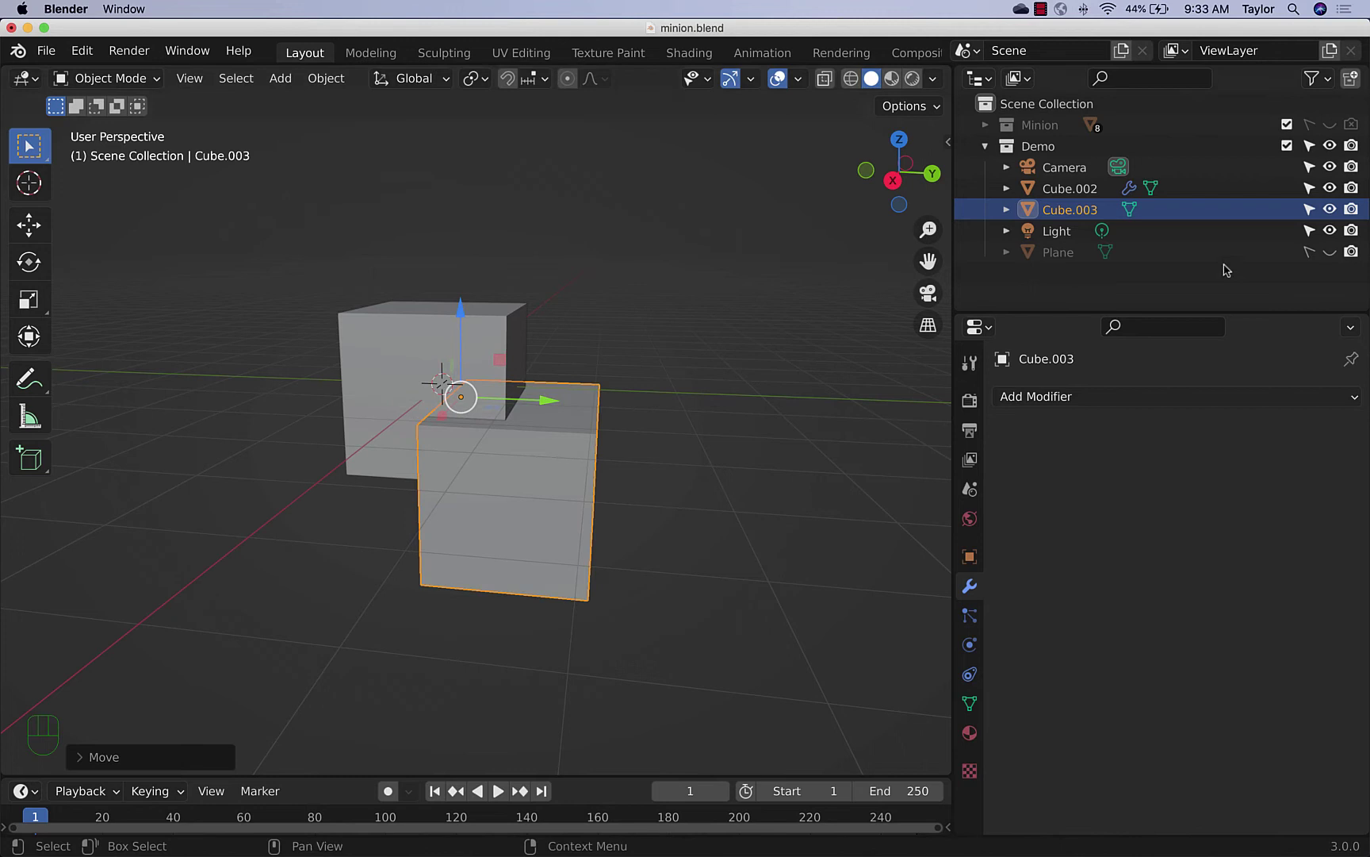
left_click(1332, 217)
Inspect the L-shaped notch from several angles and select the notched cube
left_click_drag(739, 504, 606, 468)
left_click_drag(456, 484, 628, 512)
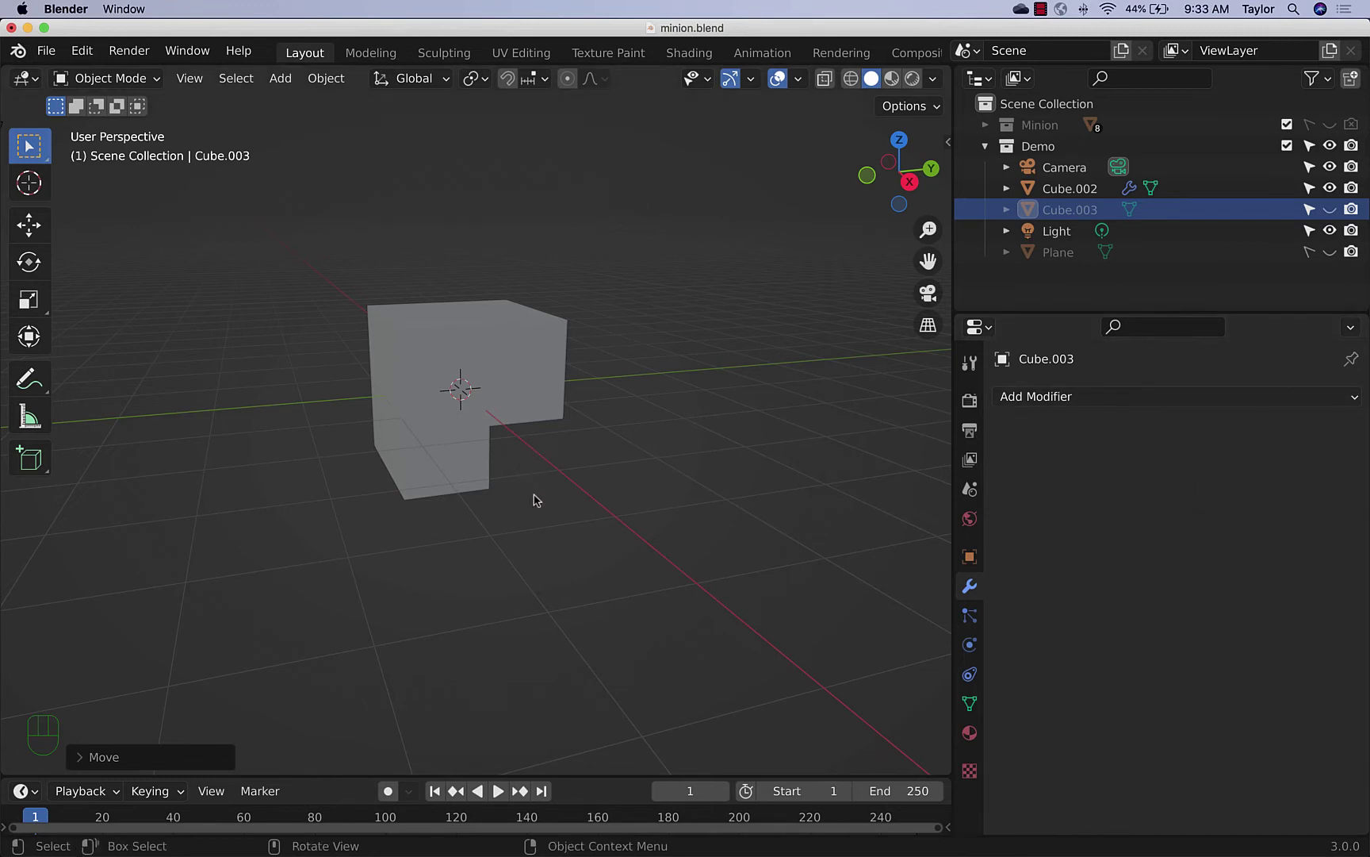
left_click_drag(626, 446, 643, 460)
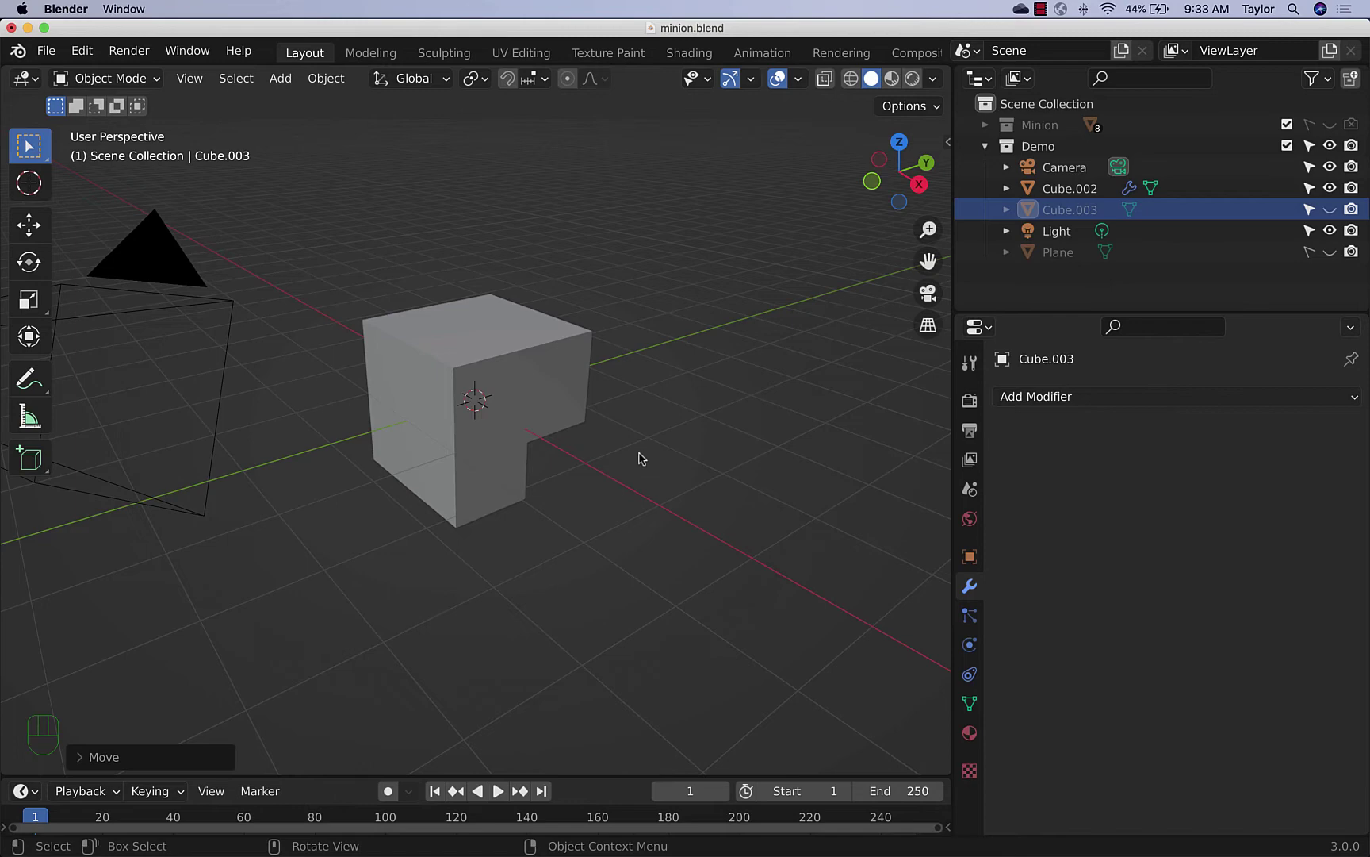
left_click(539, 403)
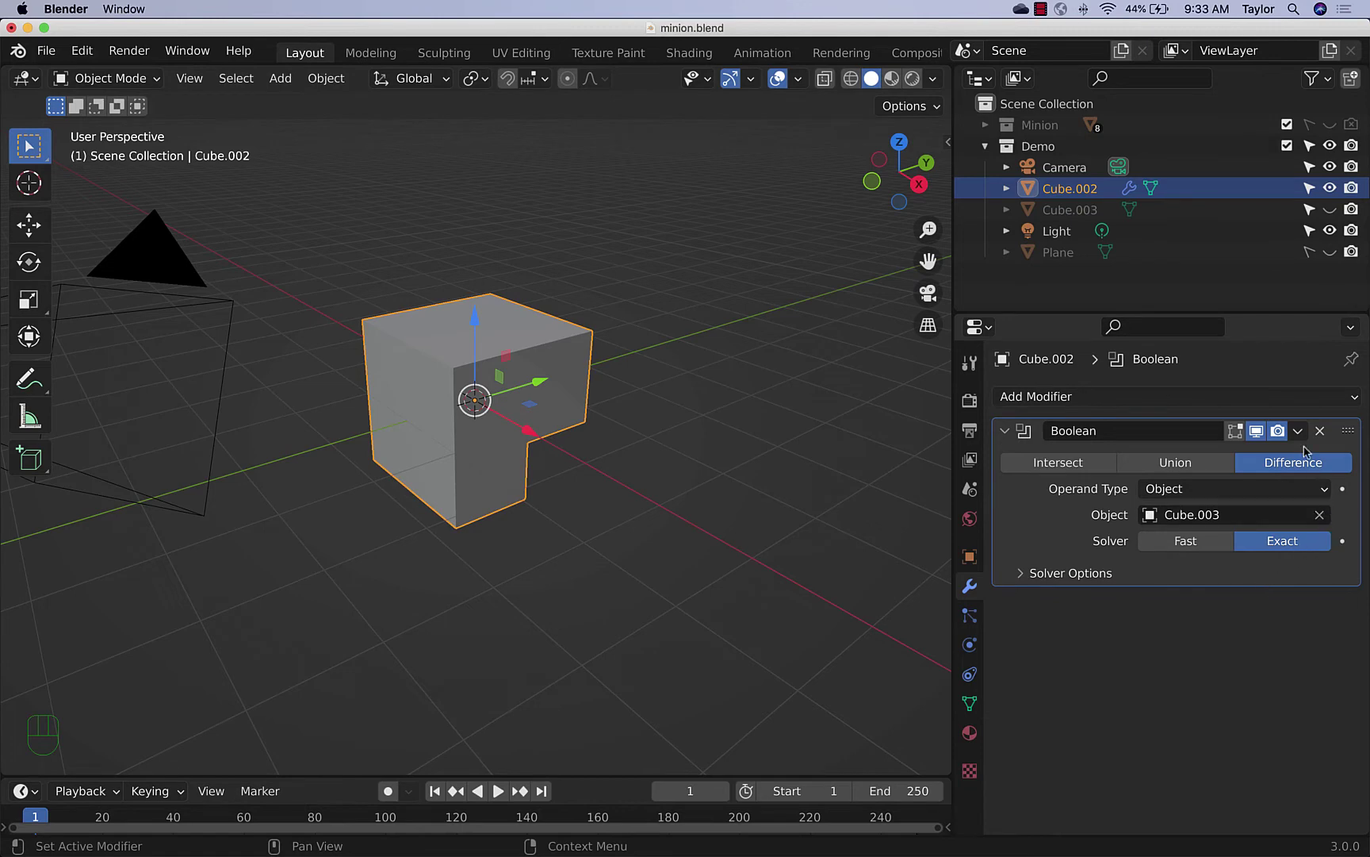
left_click_drag(1308, 443, 1085, 520)
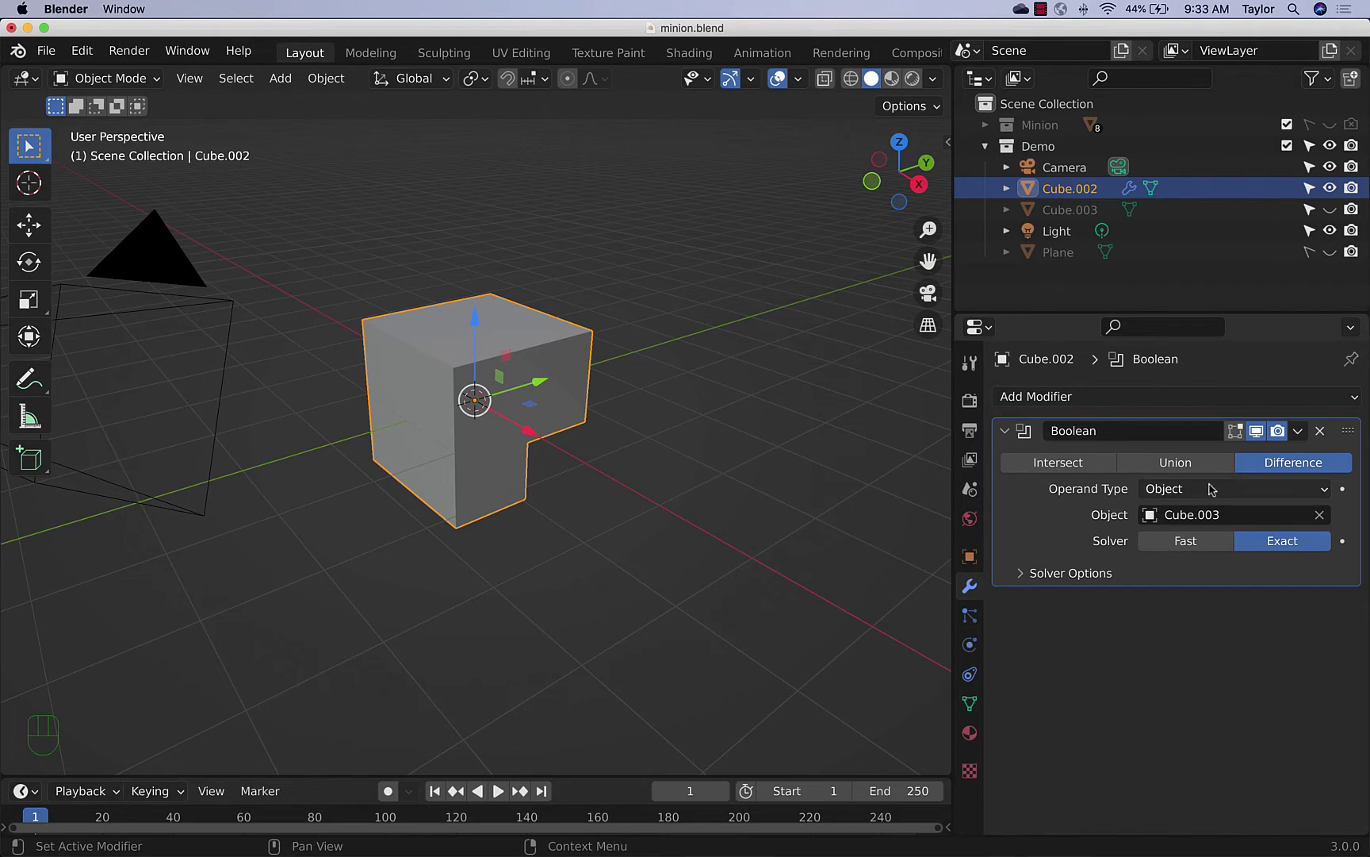
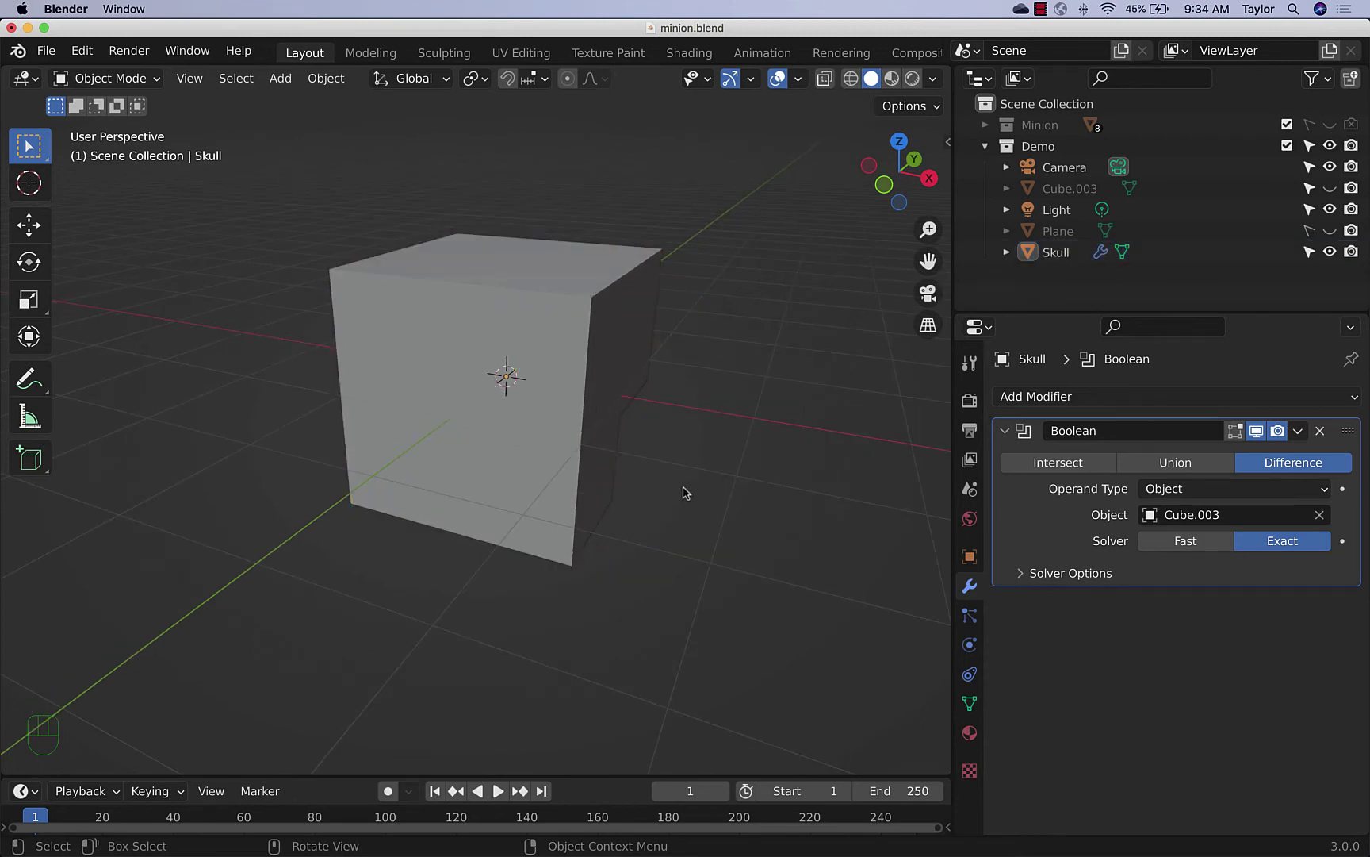
Add a UV sphere at the Skull's centre for the eyeball
key("shift+a")
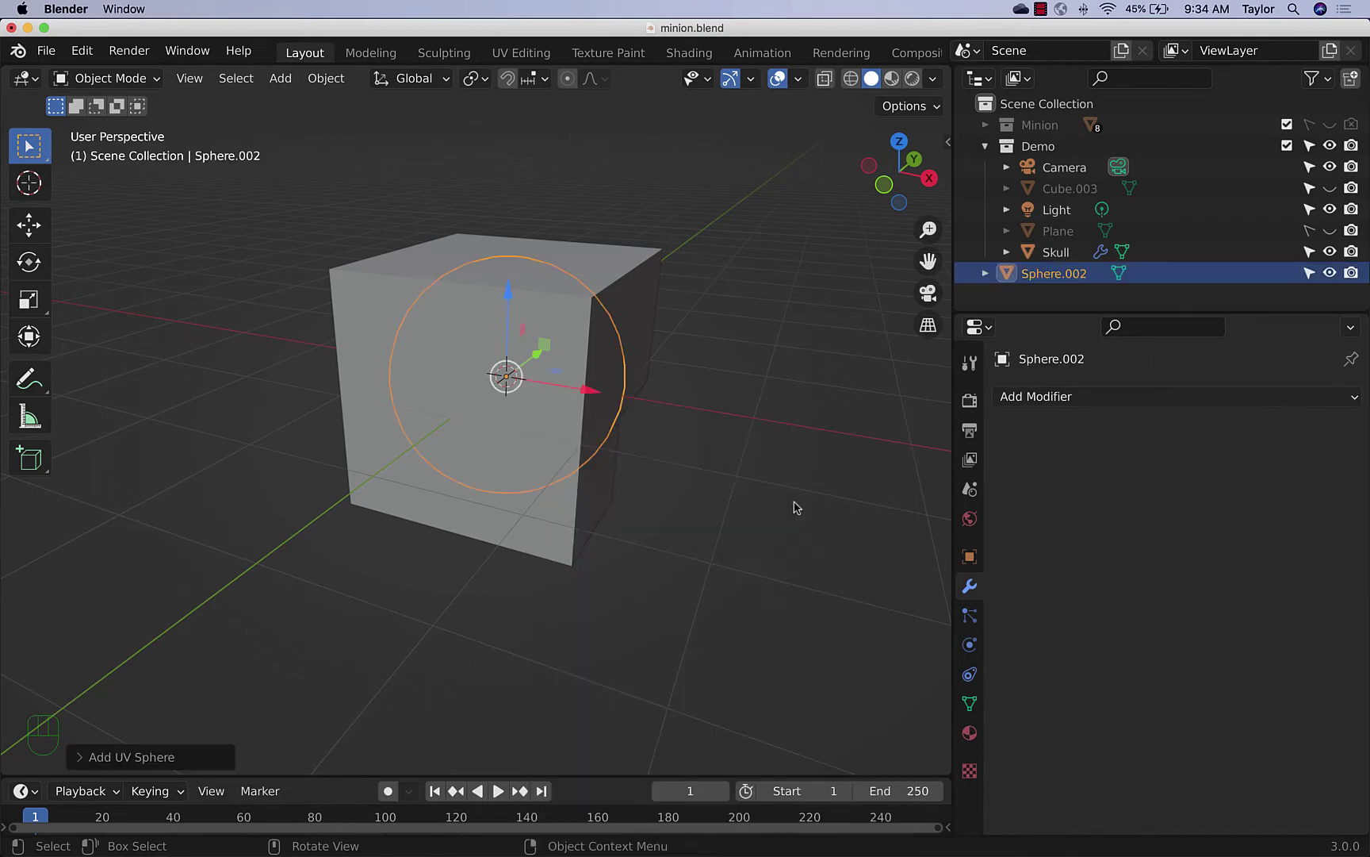
Shrink the sphere to eyeball size and push it to the Skull's front face from top view
left_click_drag(542, 361, 497, 375)
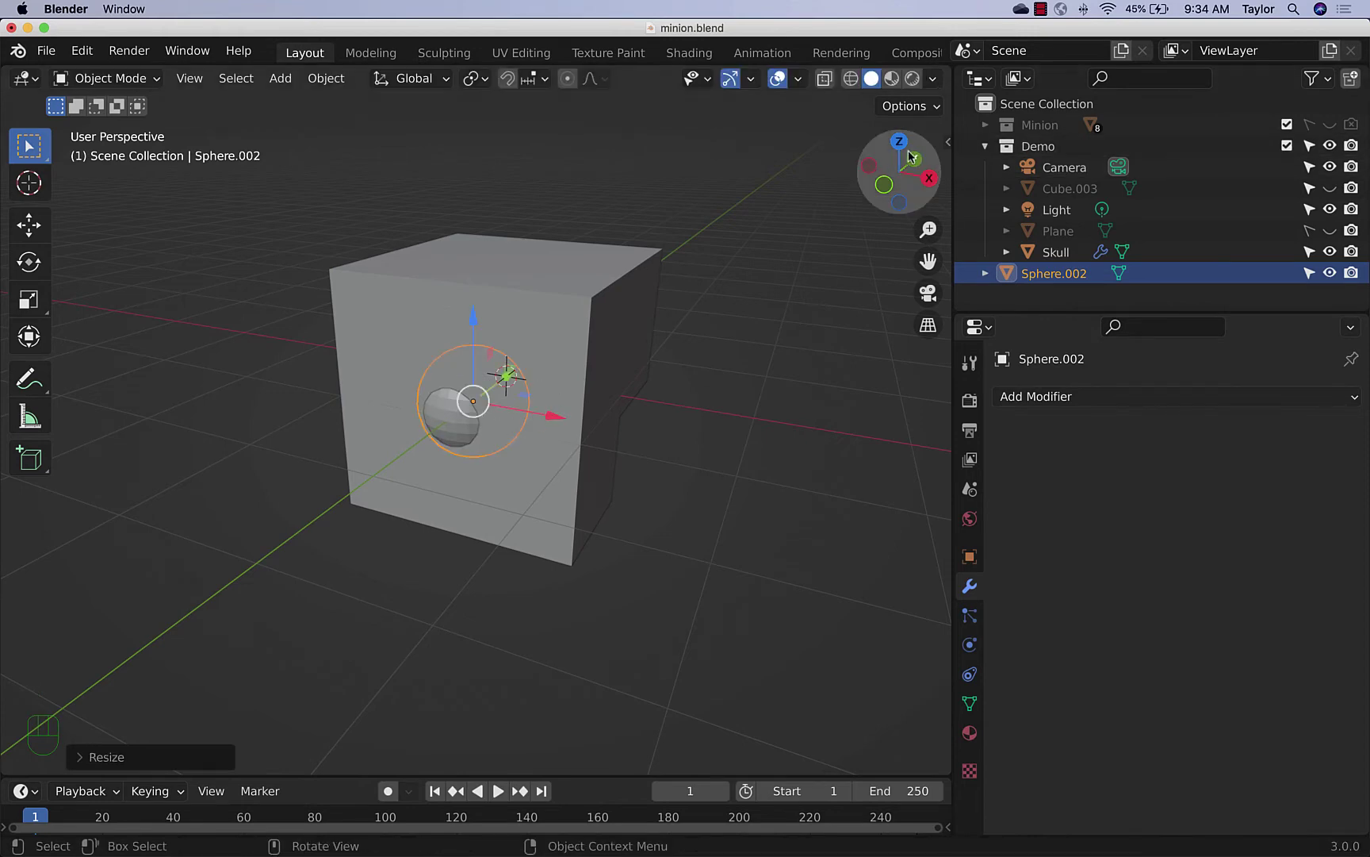
left_click(907, 150)
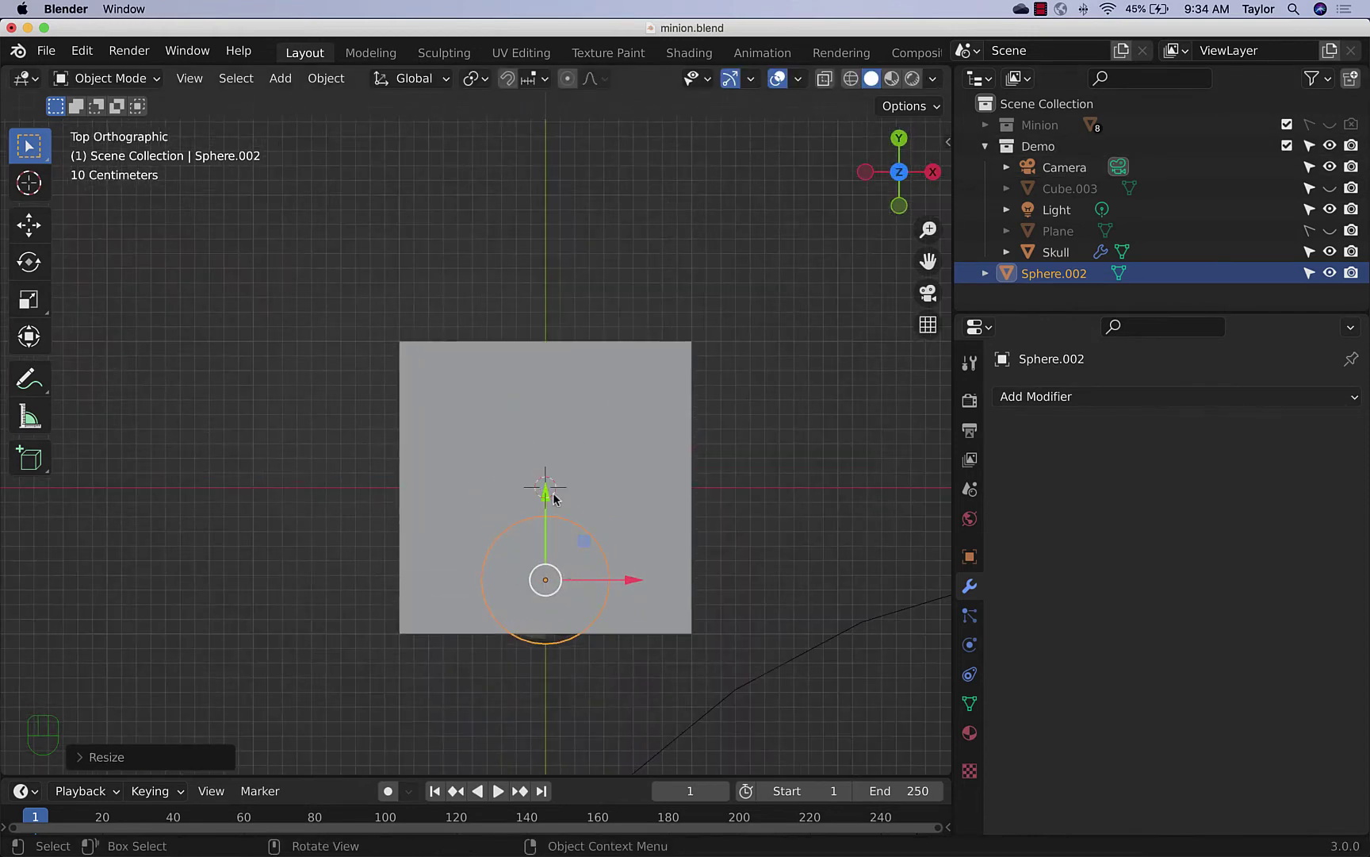
left_click_drag(551, 499, 559, 564)
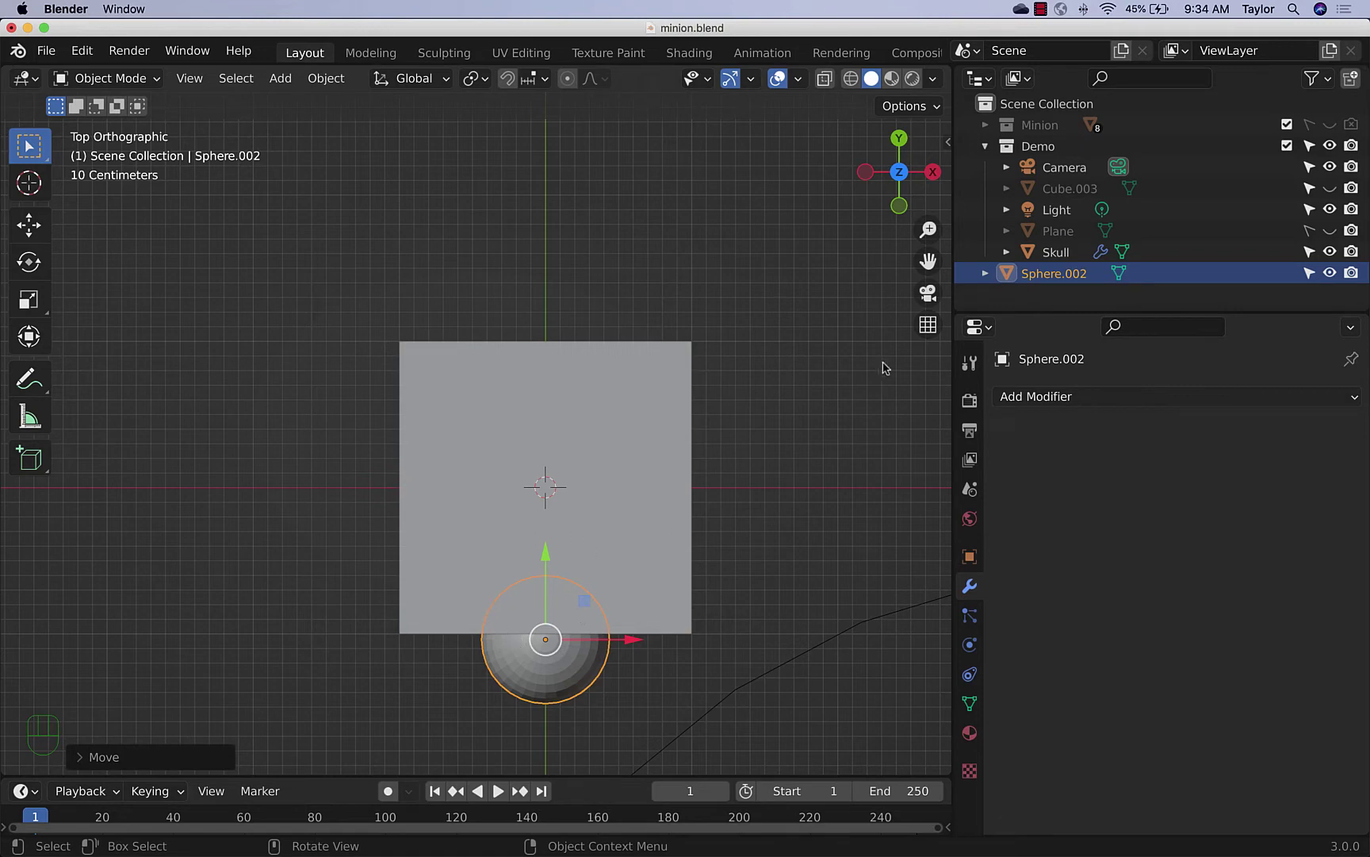
left_click_drag(862, 482, 798, 324)
left_click_drag(529, 466, 611, 481)
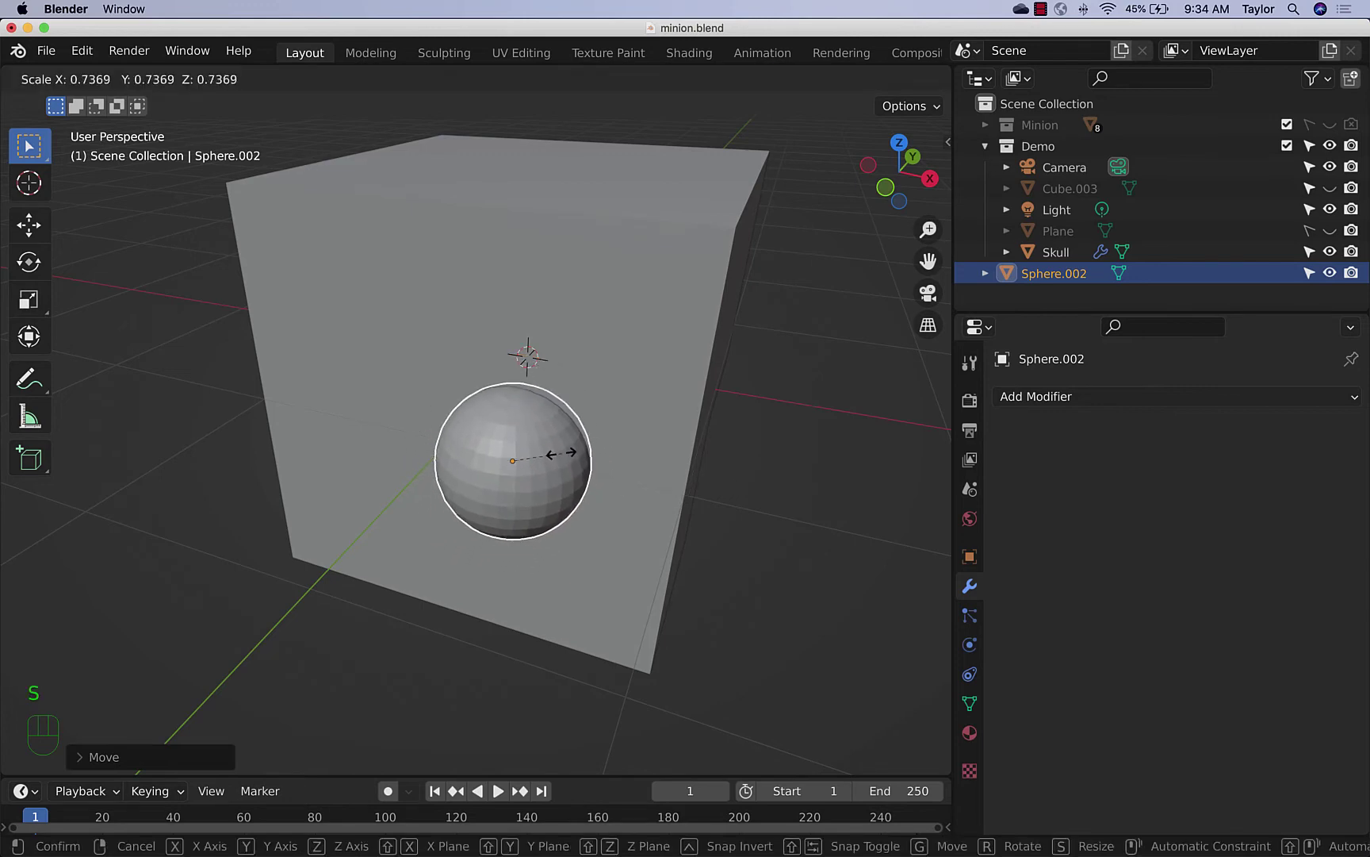
From front view, move the eyeball up and sideways into the upper front of the head
left_click(891, 186)
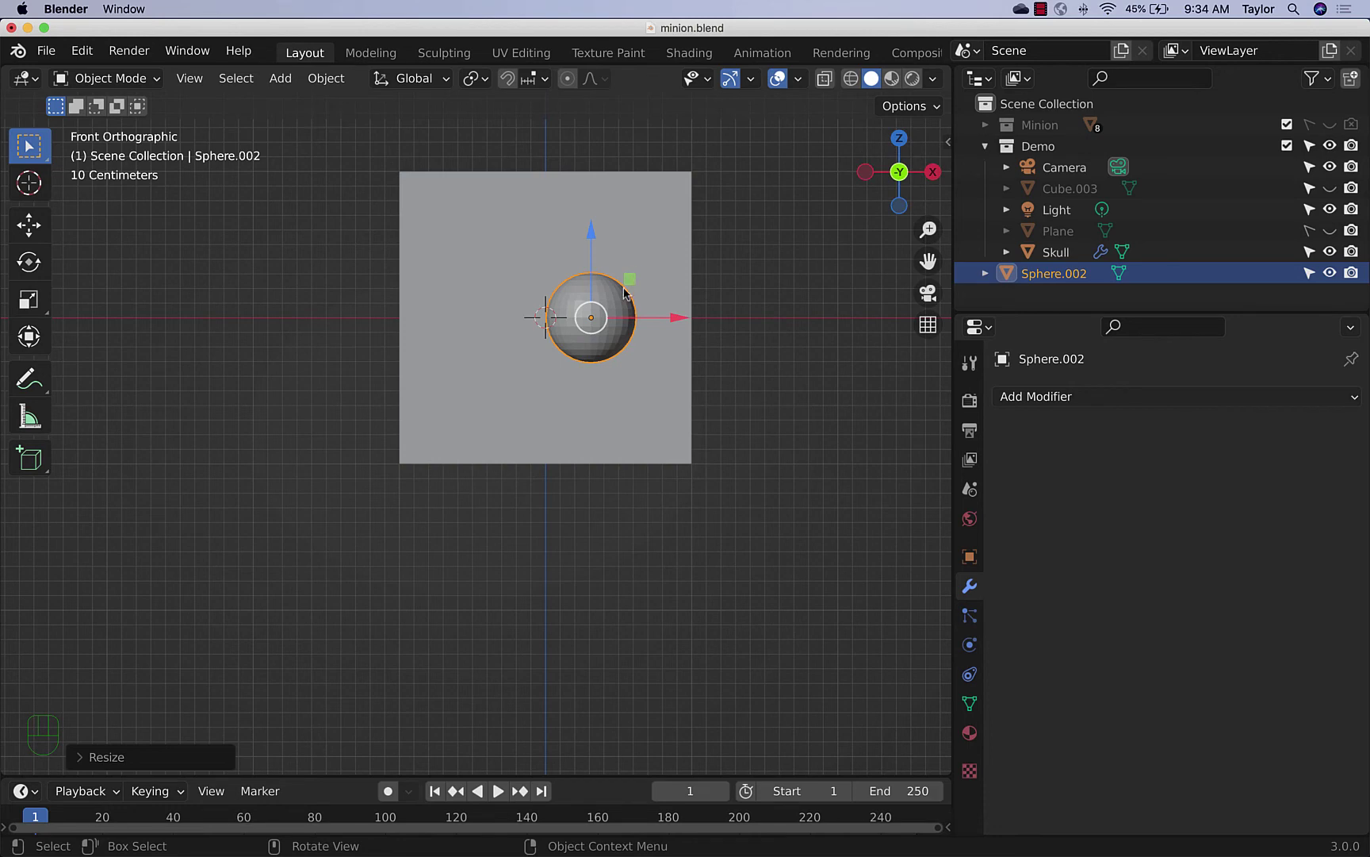
left_click_drag(637, 284, 707, 234)
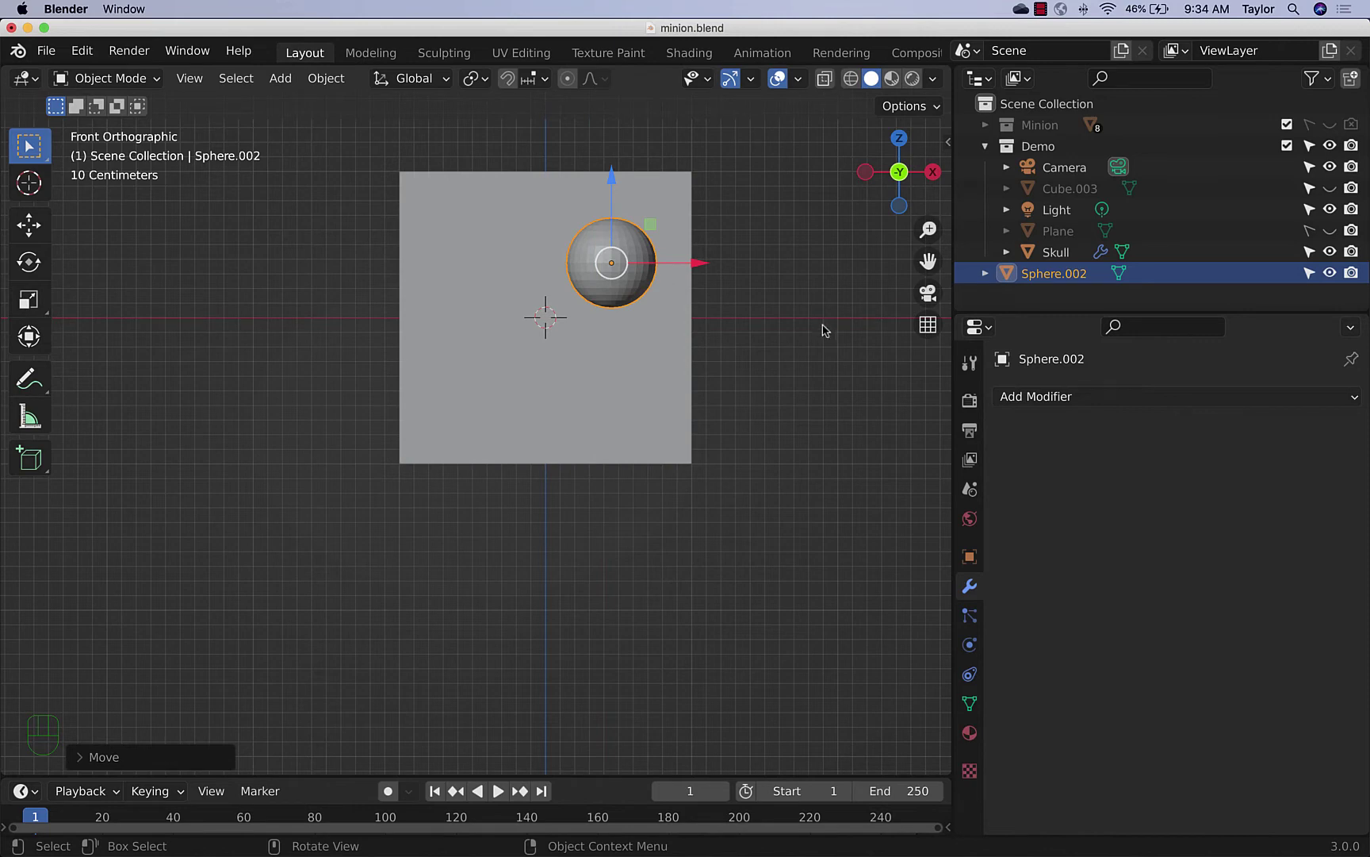
left_click_drag(775, 330, 703, 410)
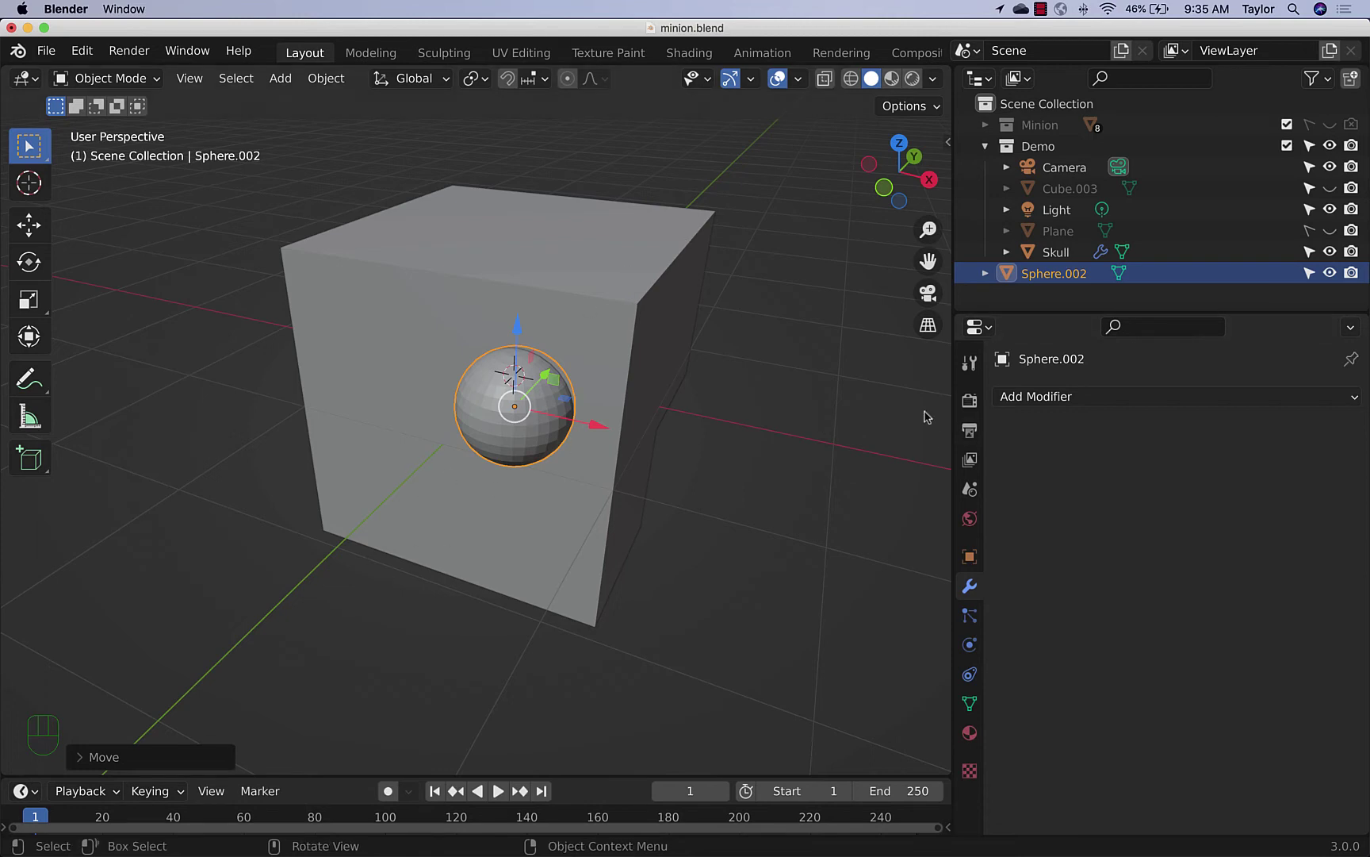
left_click(768, 473)
left_click(540, 420)
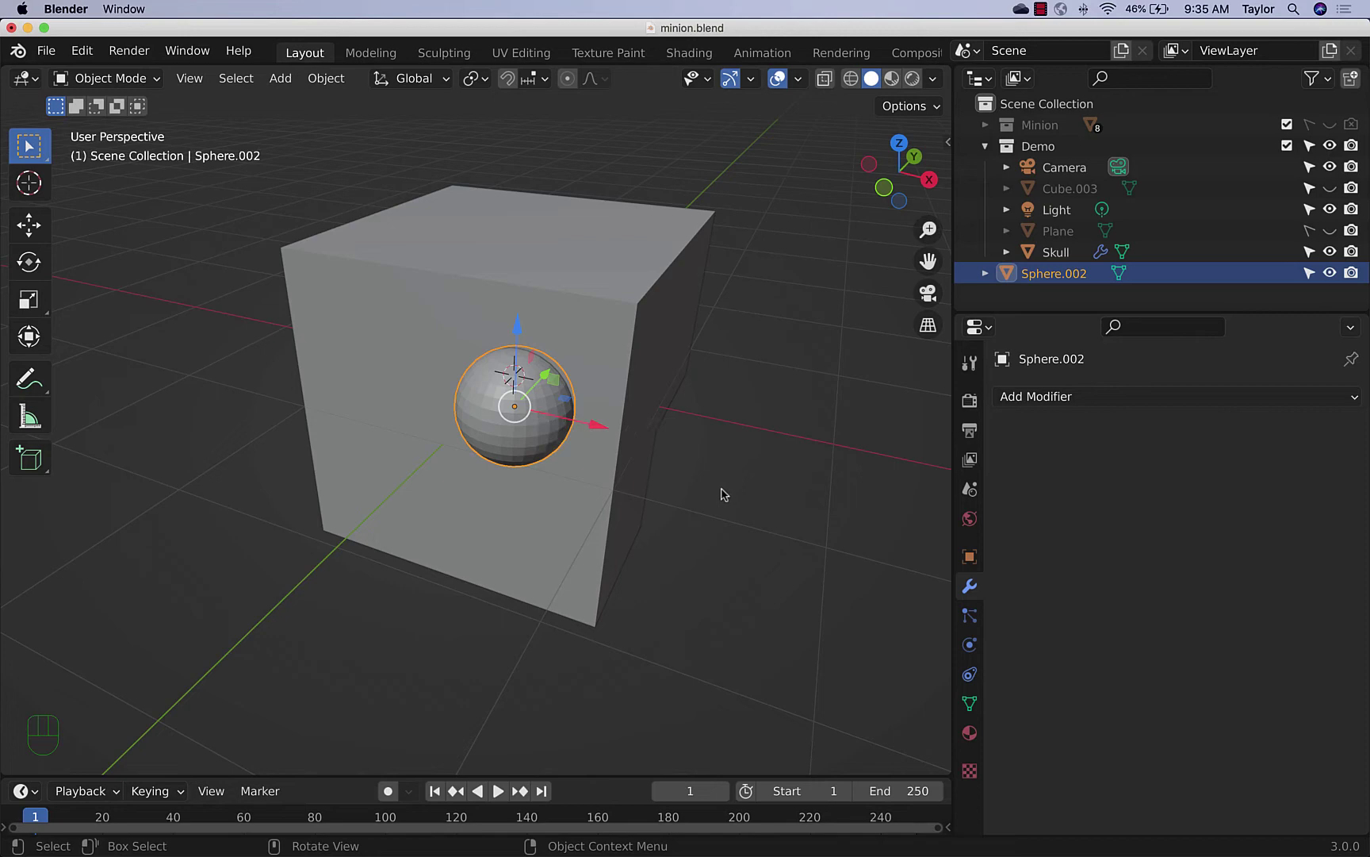
Give Sphere.002 a Mirror modifier on X with Skull as mirror object, viewed from front
left_click_drag(1095, 405, 920, 653)
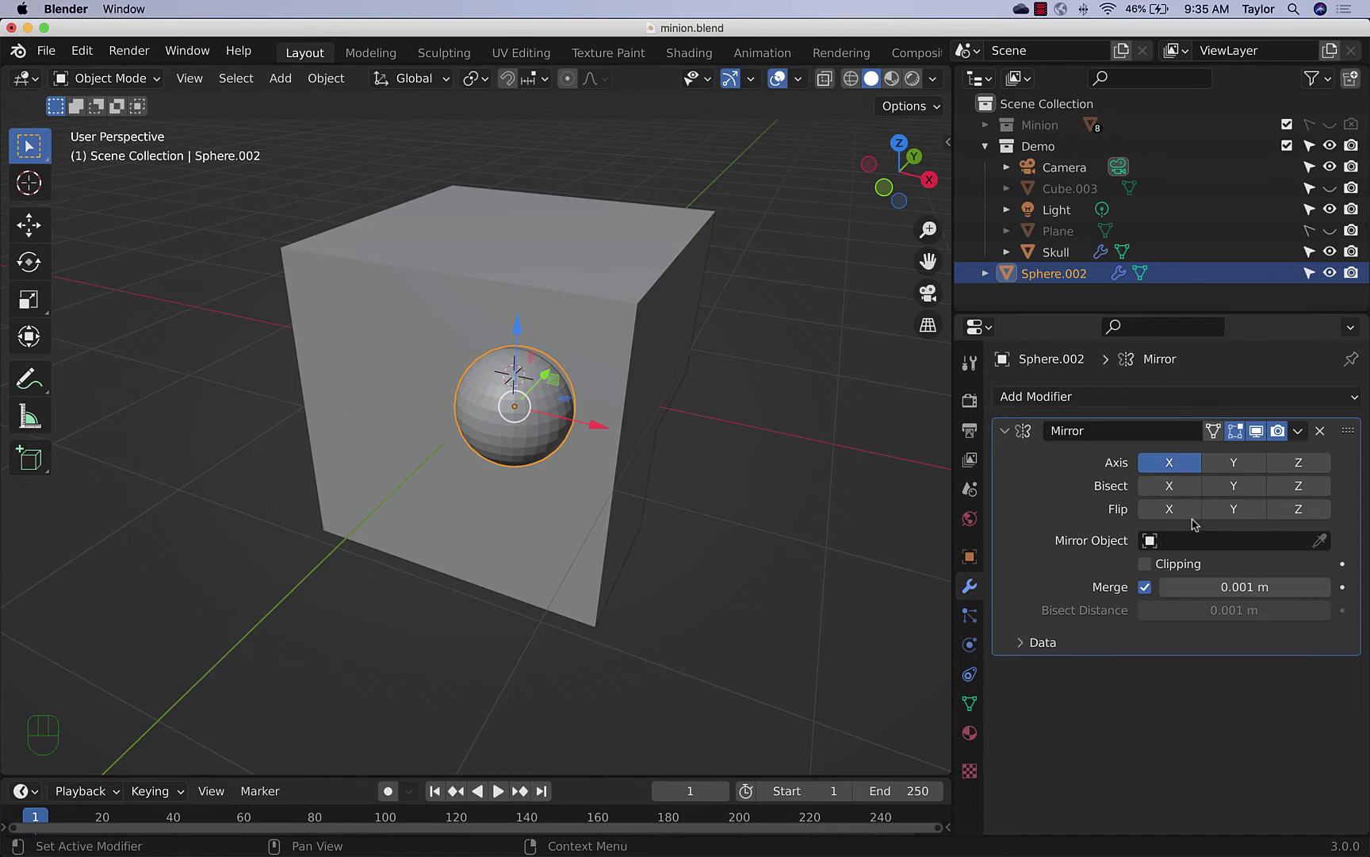
left_click(1321, 546)
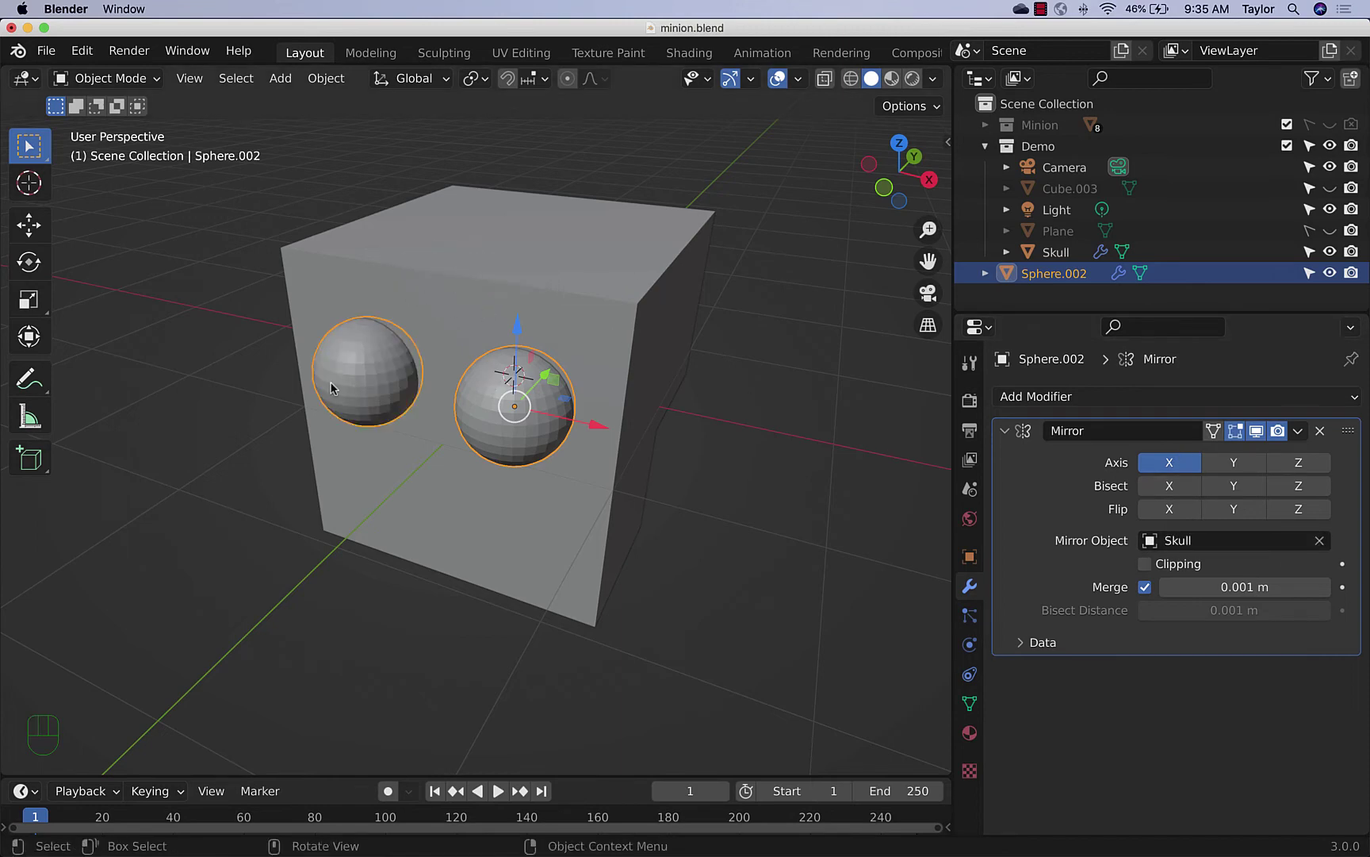
left_click(1186, 473)
left_click(1222, 471)
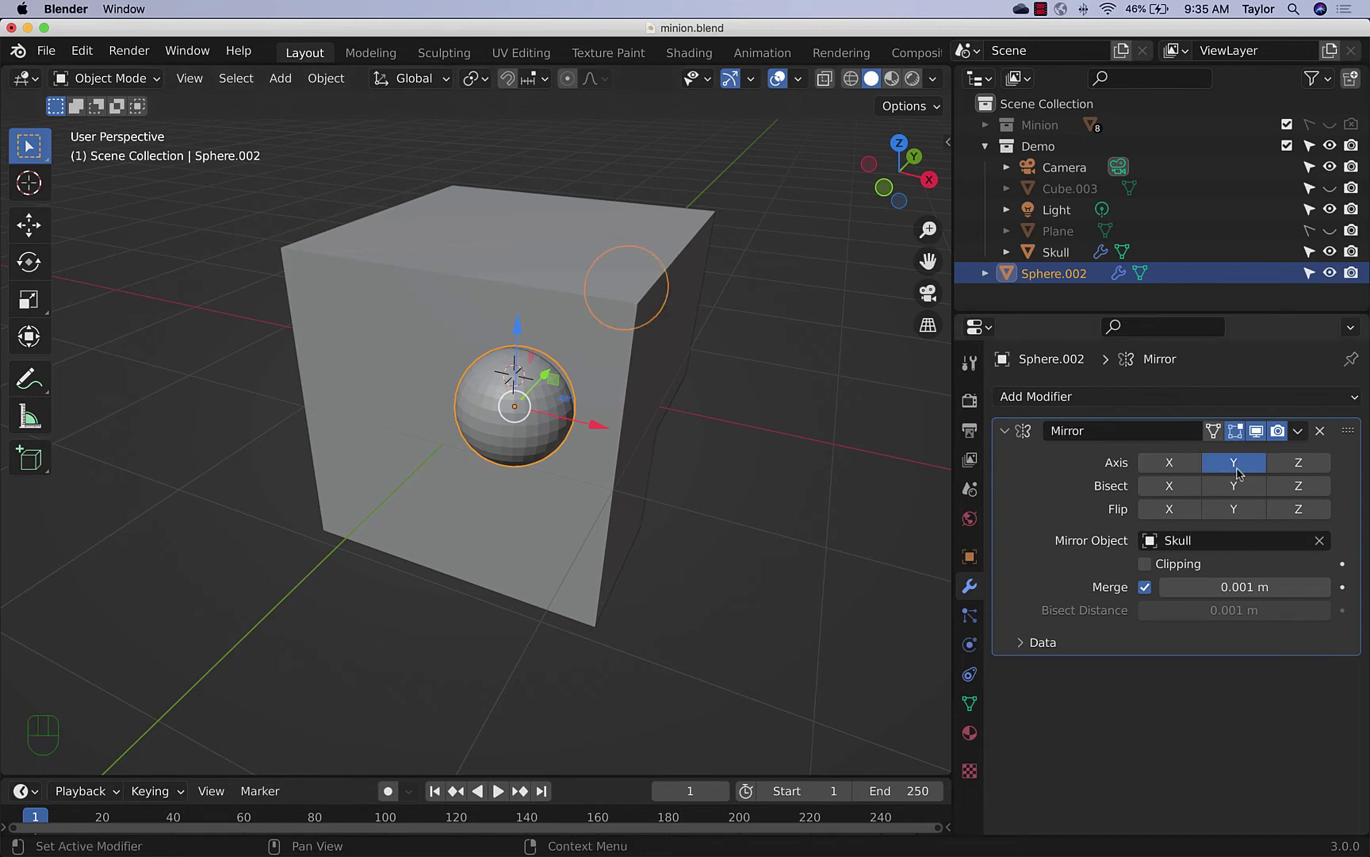
left_click(1239, 464)
left_click(1187, 464)
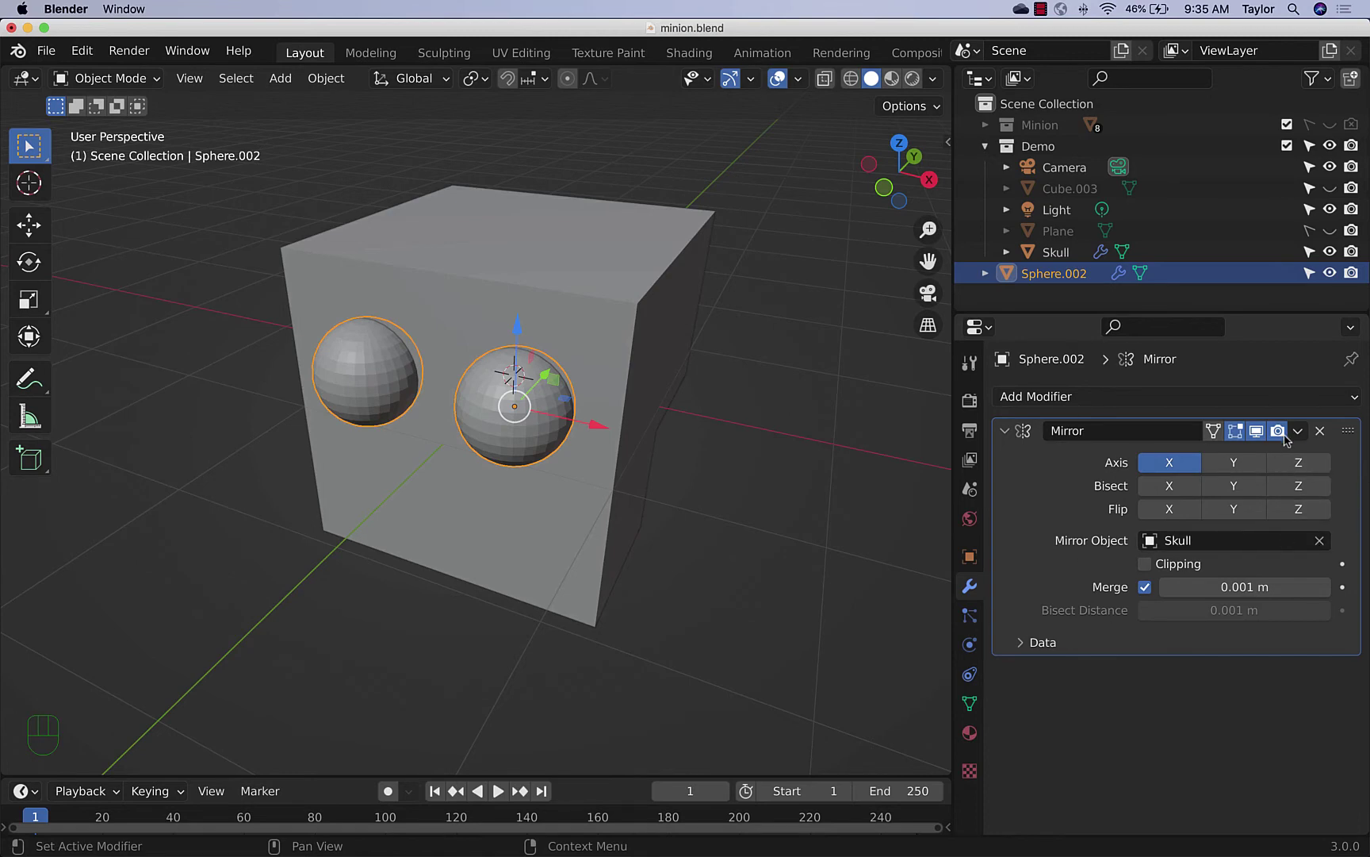
left_click(1300, 433)
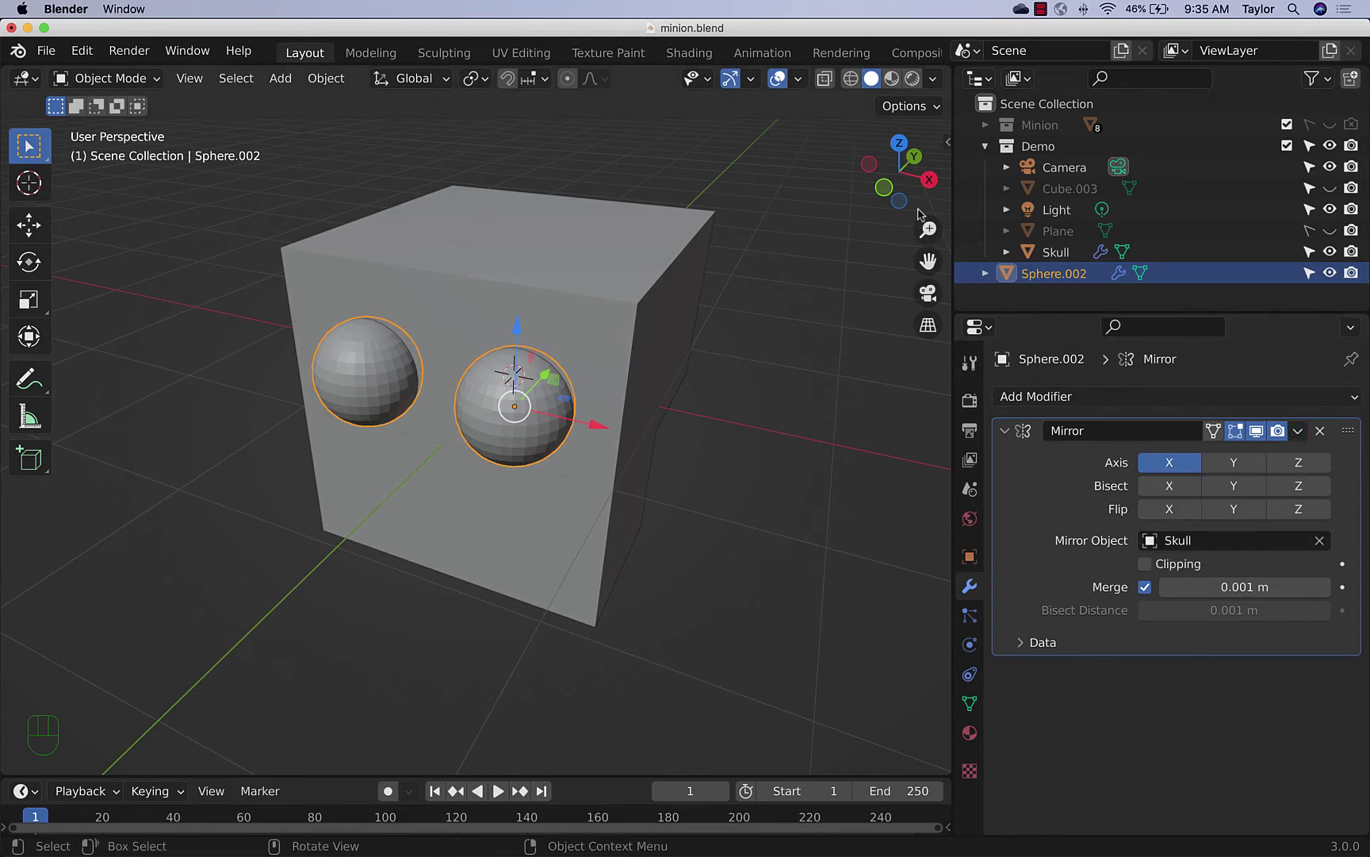
left_click(891, 191)
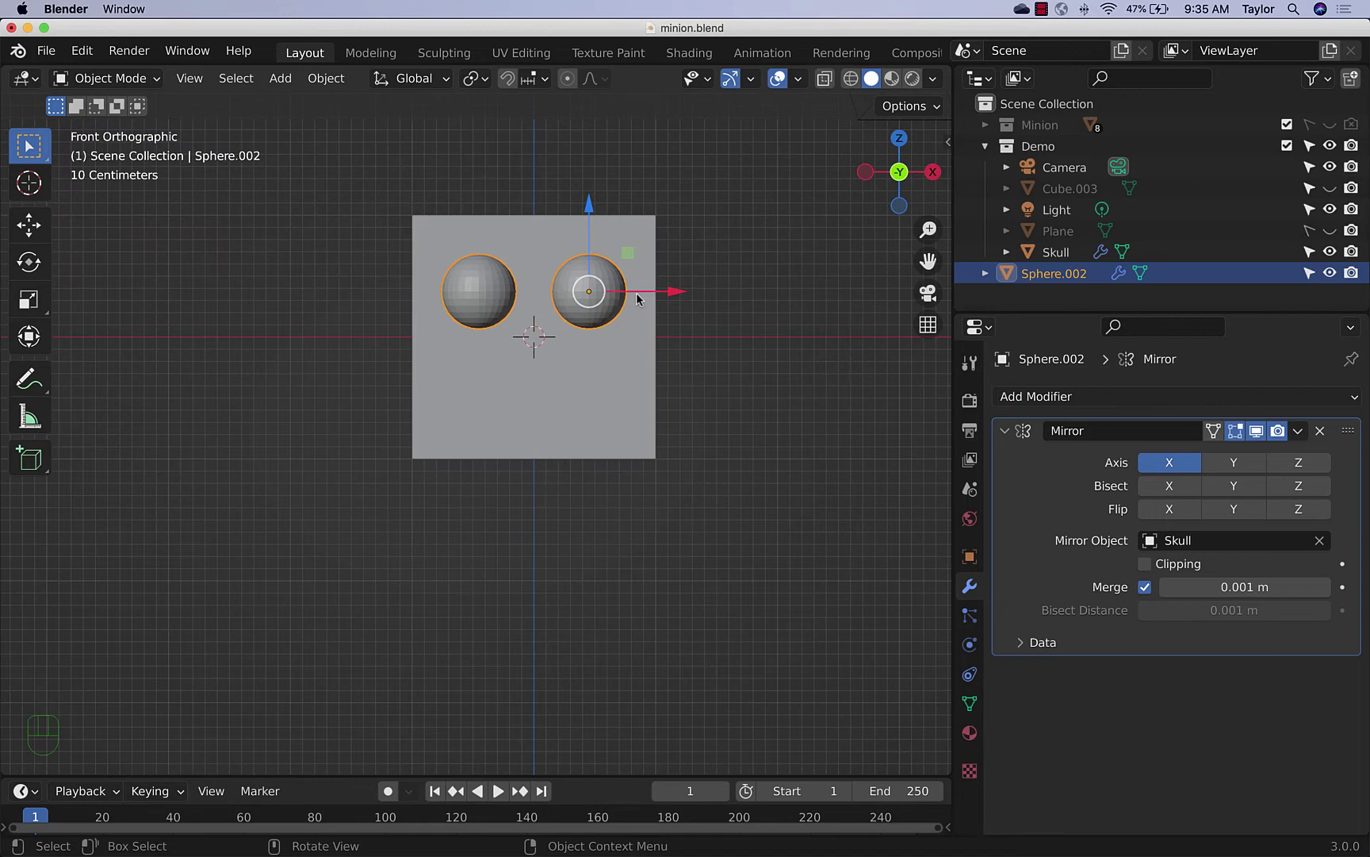
Scale the mirrored eyeball spheres up until they nearly touch, checking placement from above
left_click_drag(635, 262, 637, 266)
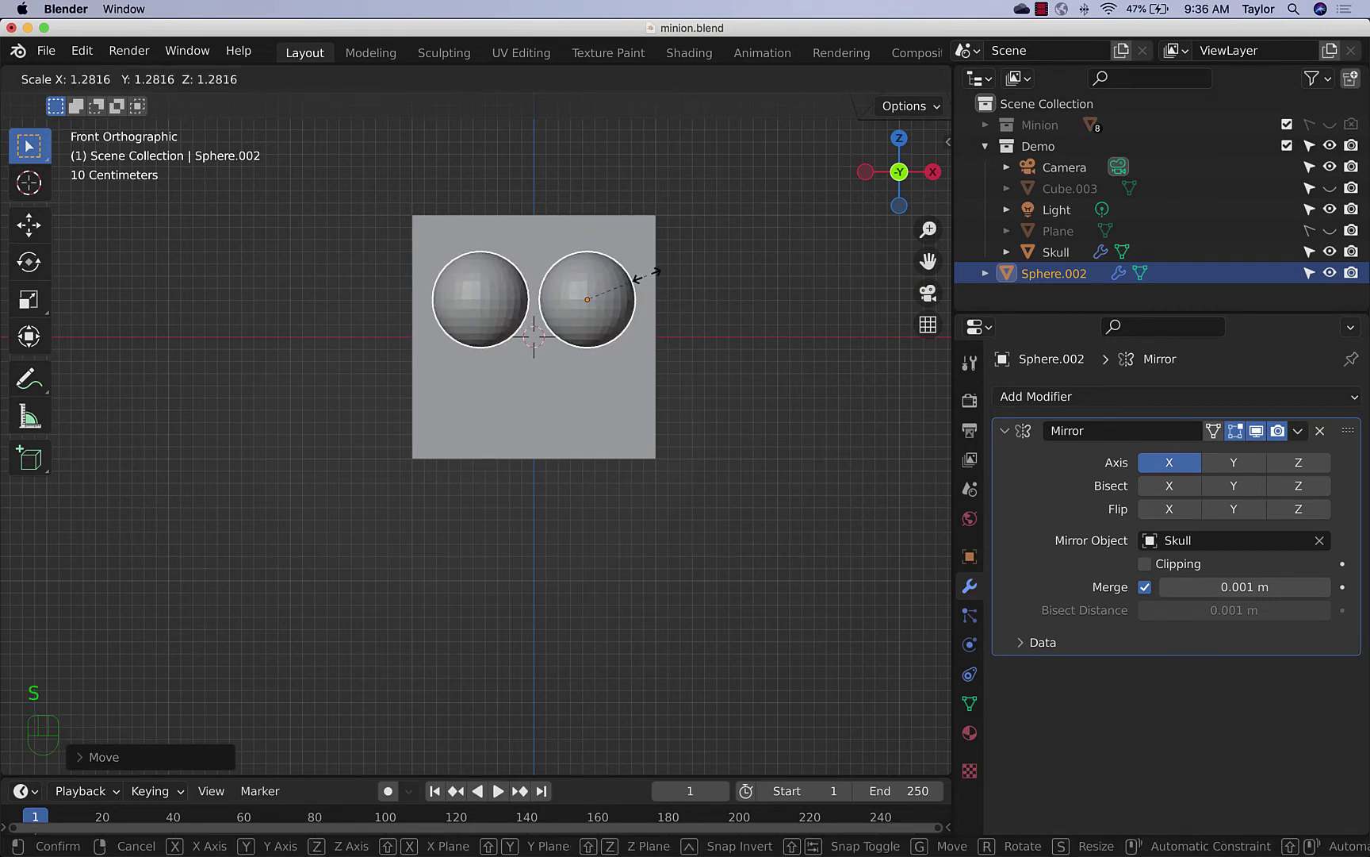
left_click_drag(670, 319, 697, 384)
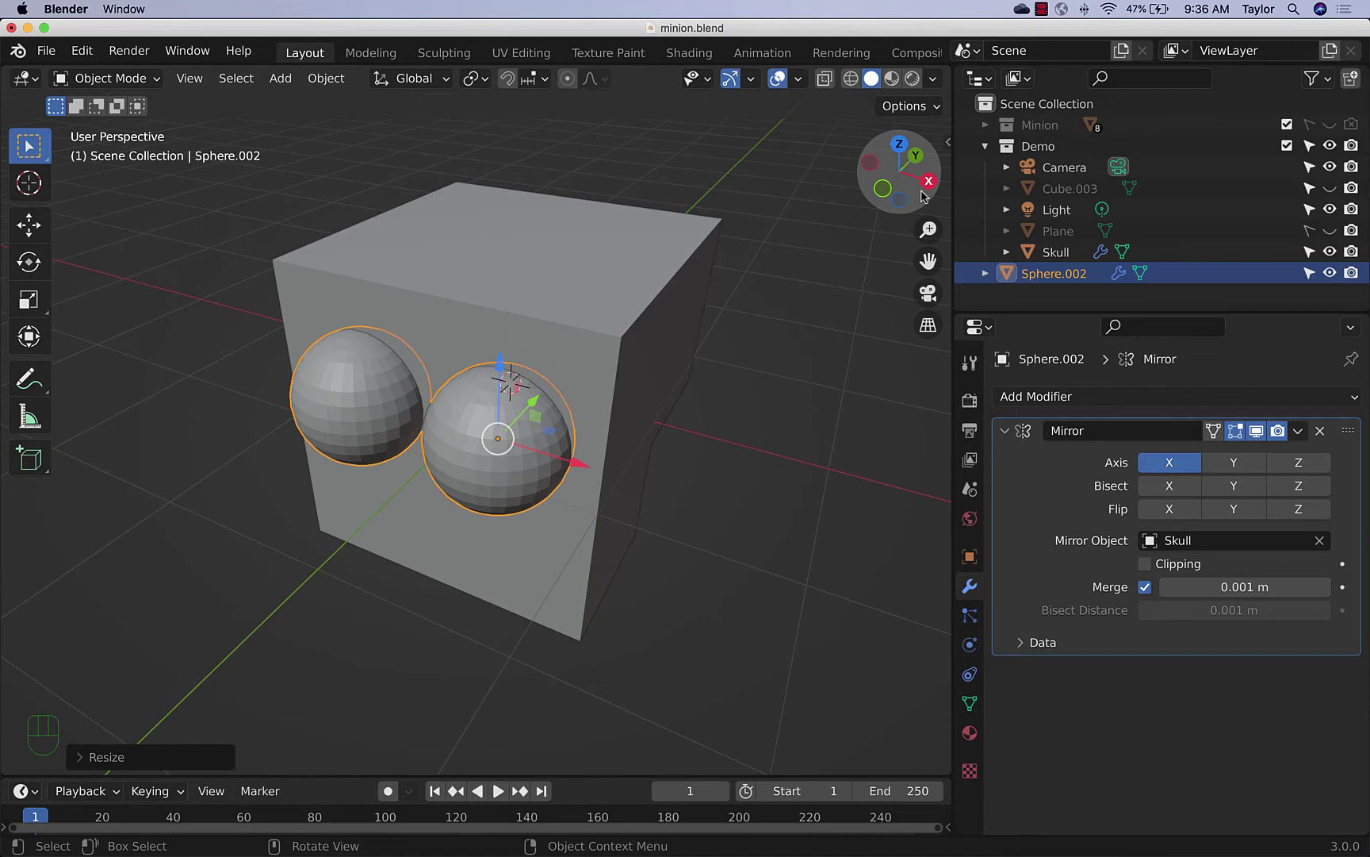
left_click(899, 153)
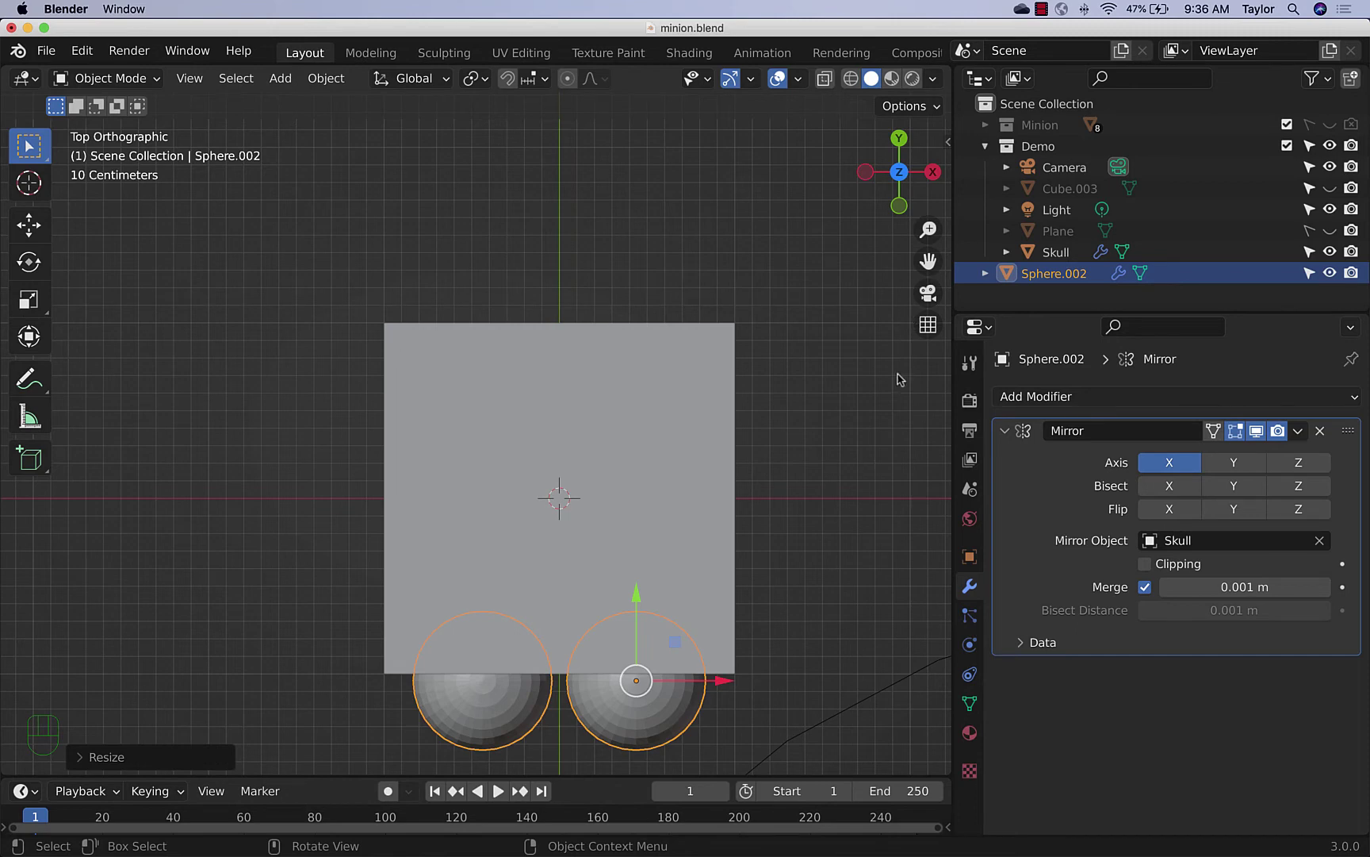
left_click_drag(858, 514, 786, 377)
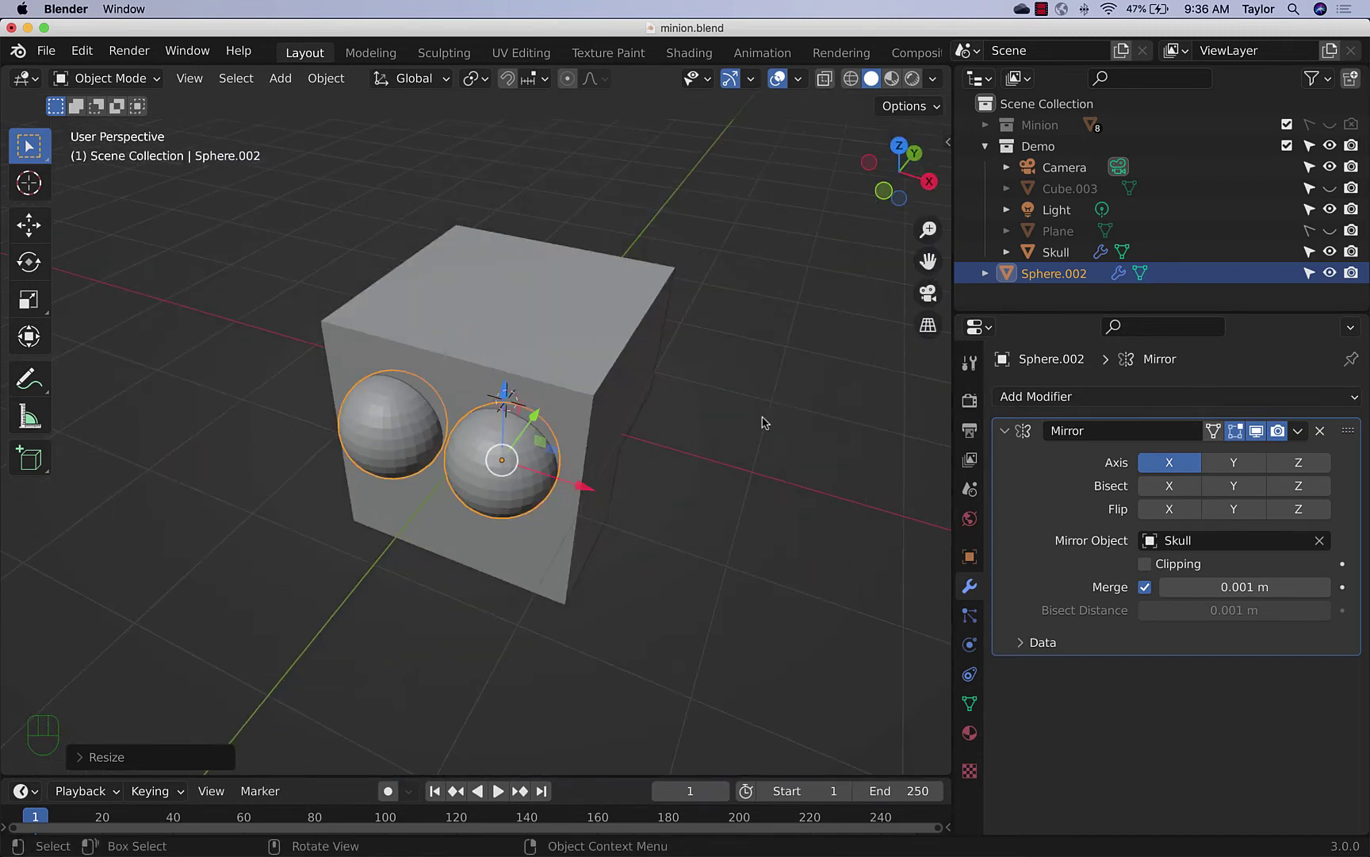
Add a second Difference Boolean on Skull using Sphere.002 as cutter, then hide the spheres
left_click(637, 357)
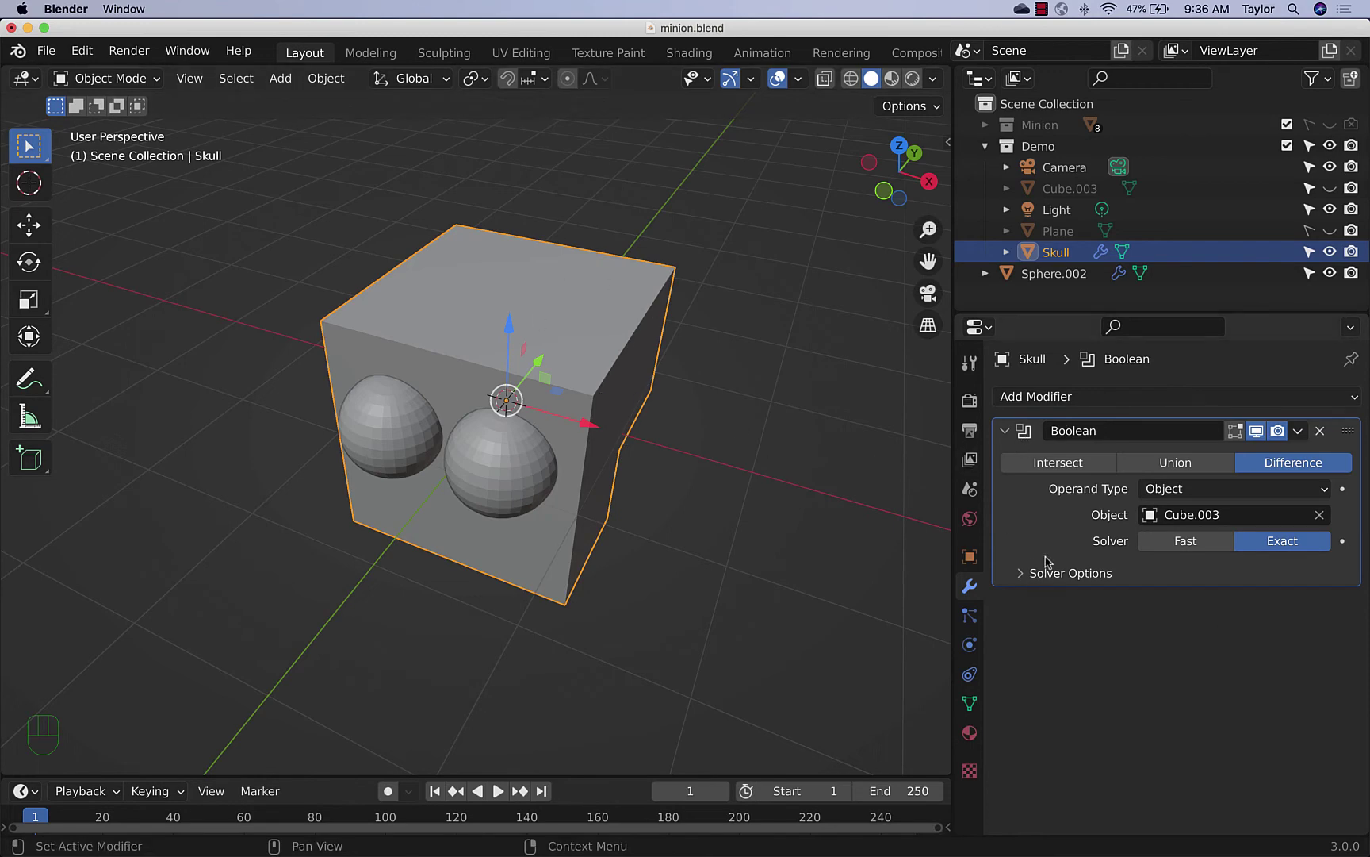
left_click_drag(1085, 406, 932, 511)
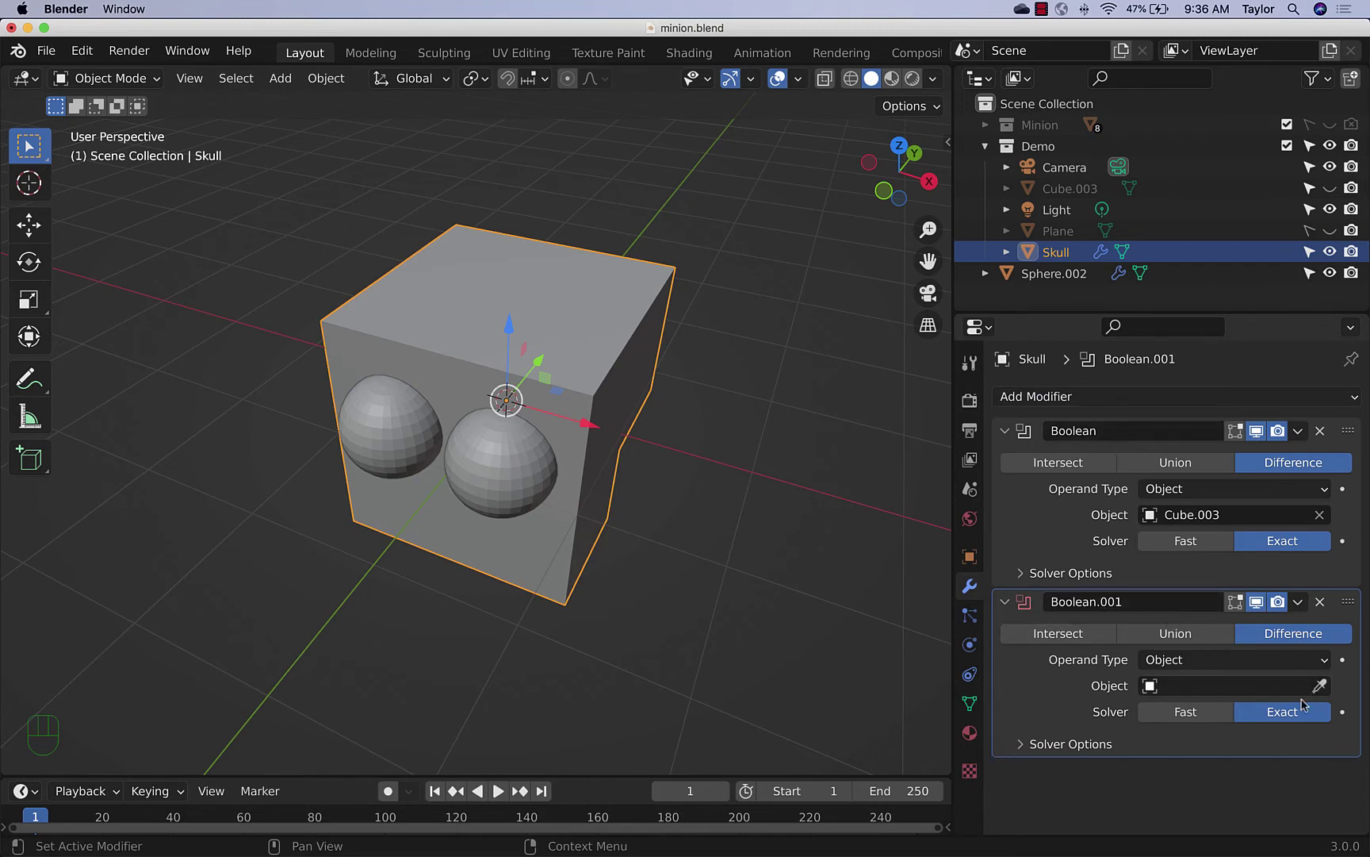
left_click(1326, 694)
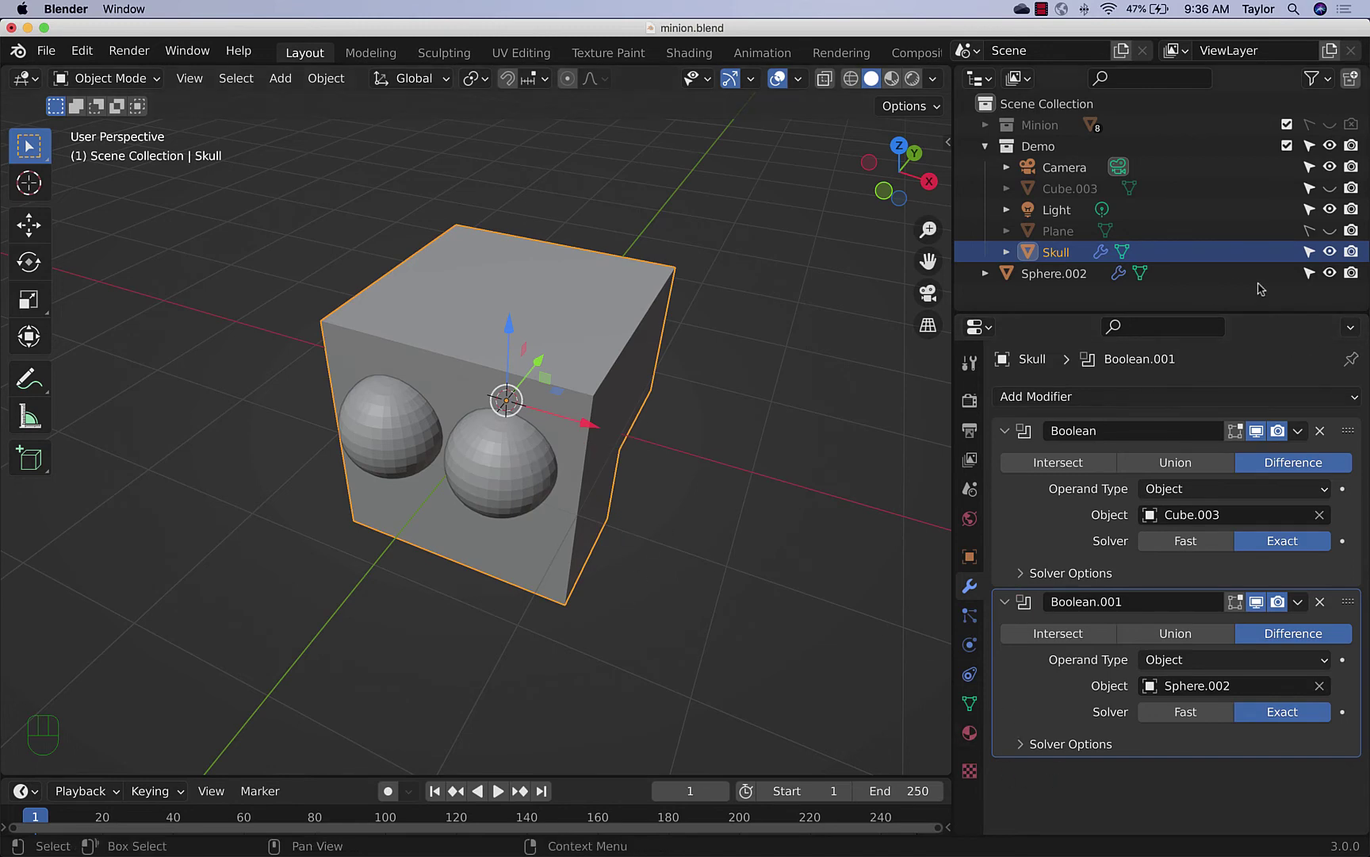
left_click(1331, 276)
Apply both Boolean modifiers so the eye sockets are carved permanently into the Skull mesh
left_click_drag(839, 496, 811, 480)
left_click_drag(706, 520, 718, 478)
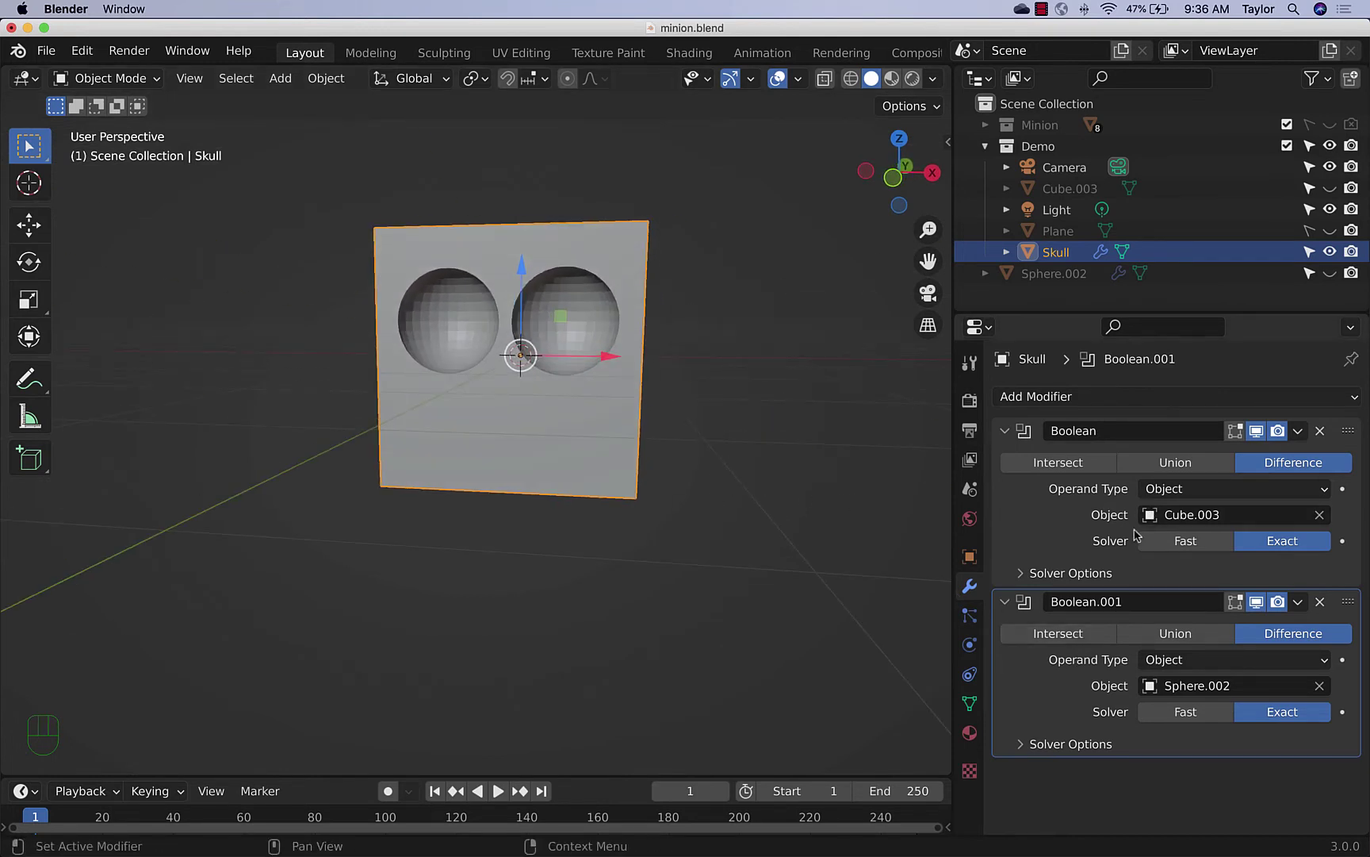
left_click_drag(836, 493, 791, 514)
left_click_drag(1303, 431, 1240, 457)
left_click_drag(1305, 435, 1255, 464)
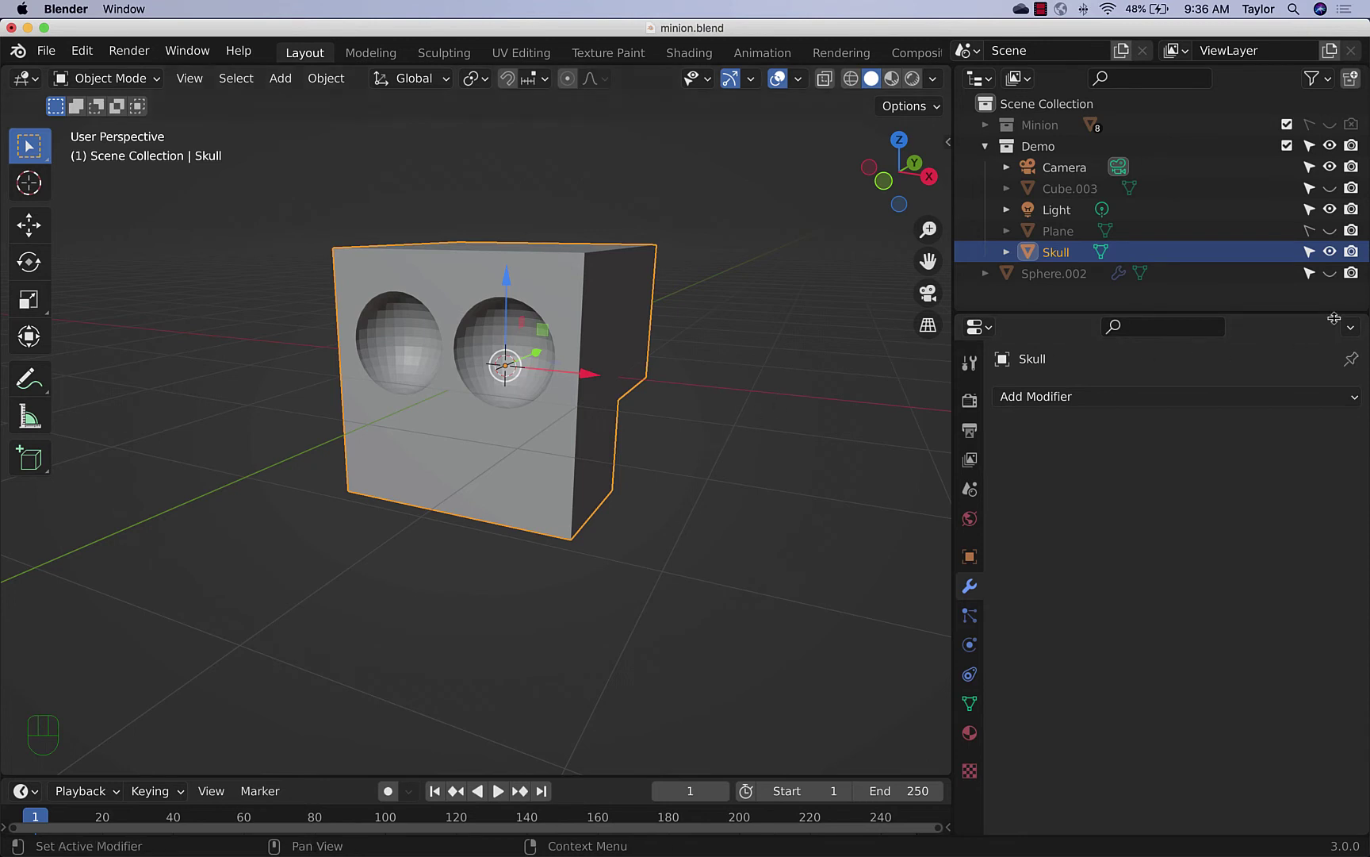
left_click(1334, 278)
double_click(1333, 279)
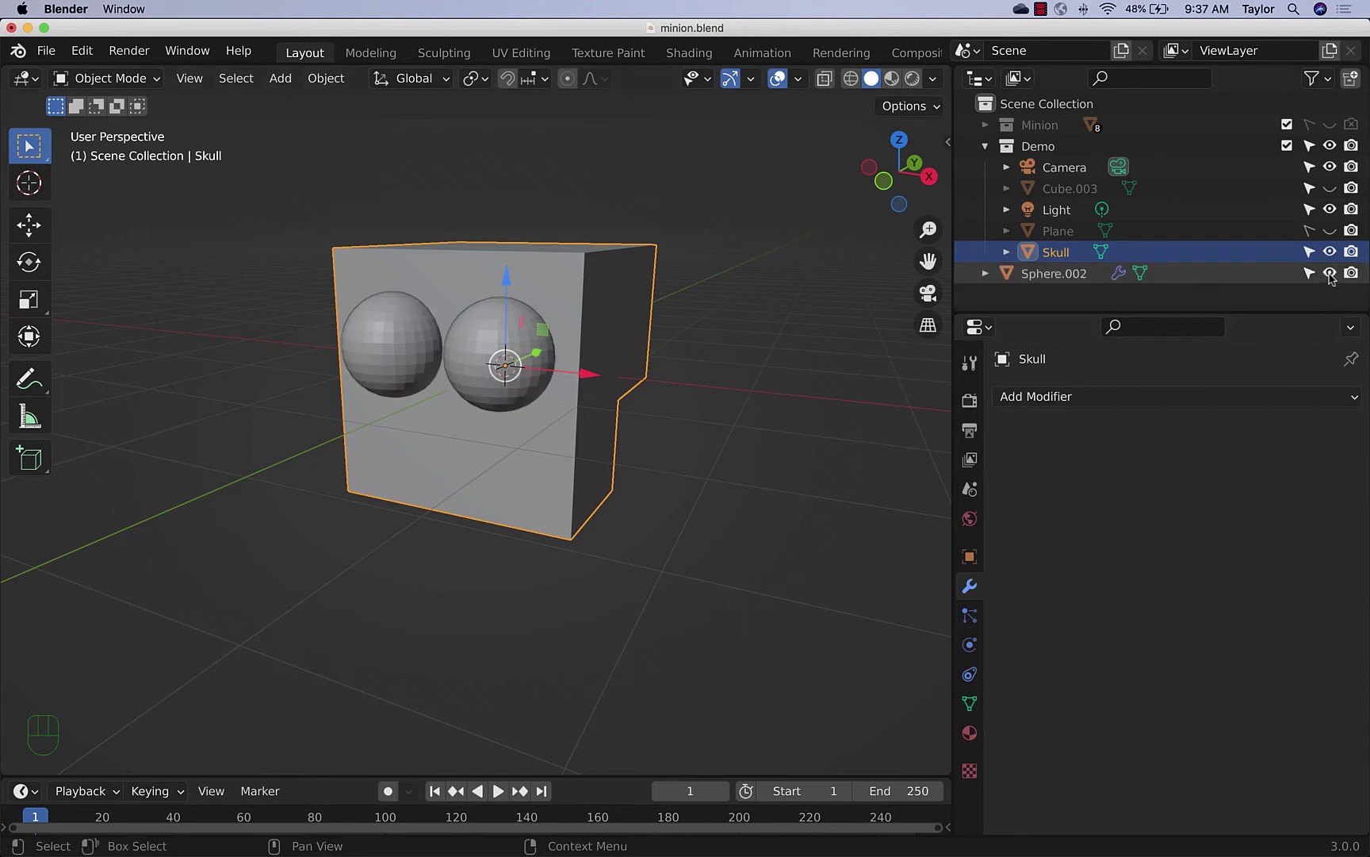
left_click(1333, 279)
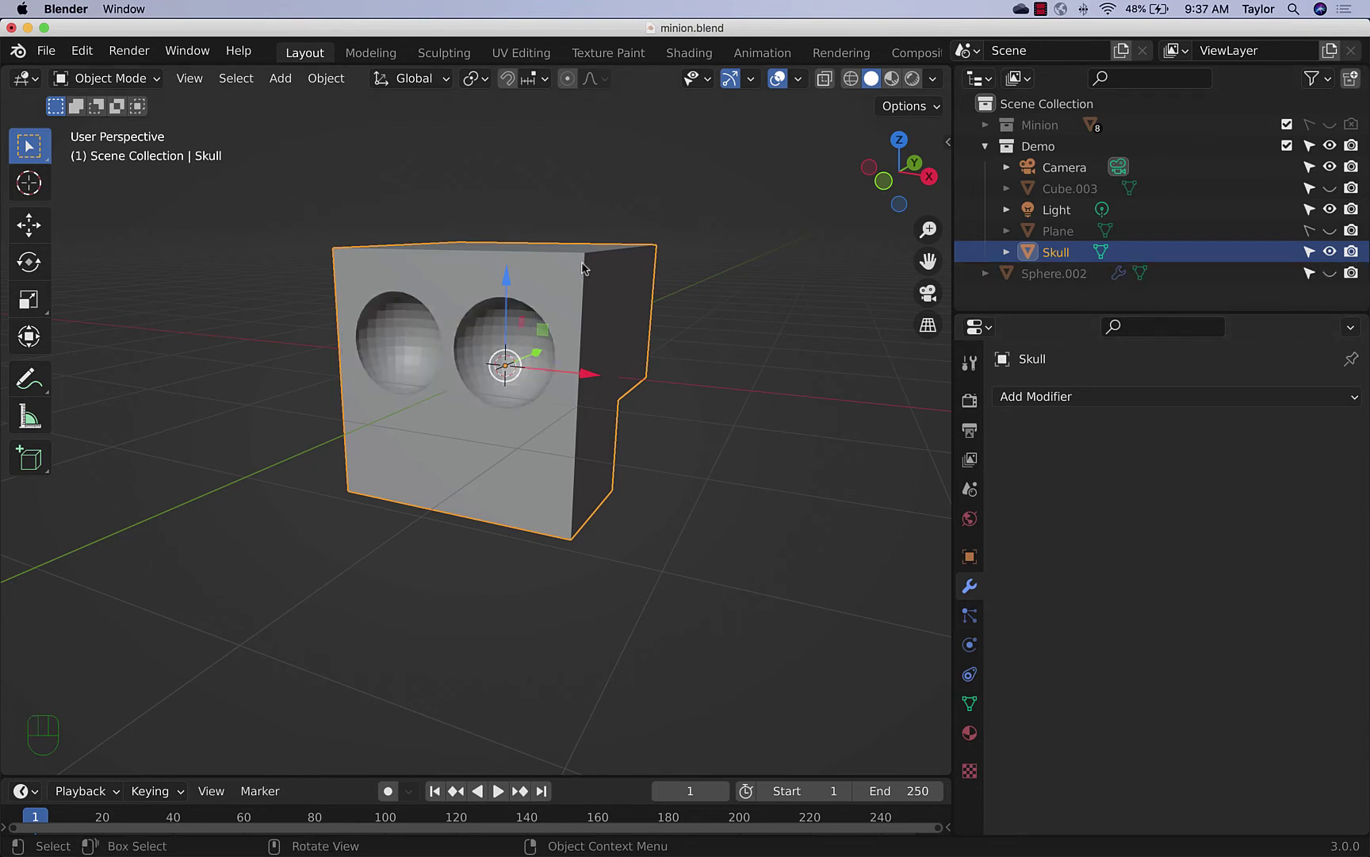
left_click_drag(650, 410, 576, 373)
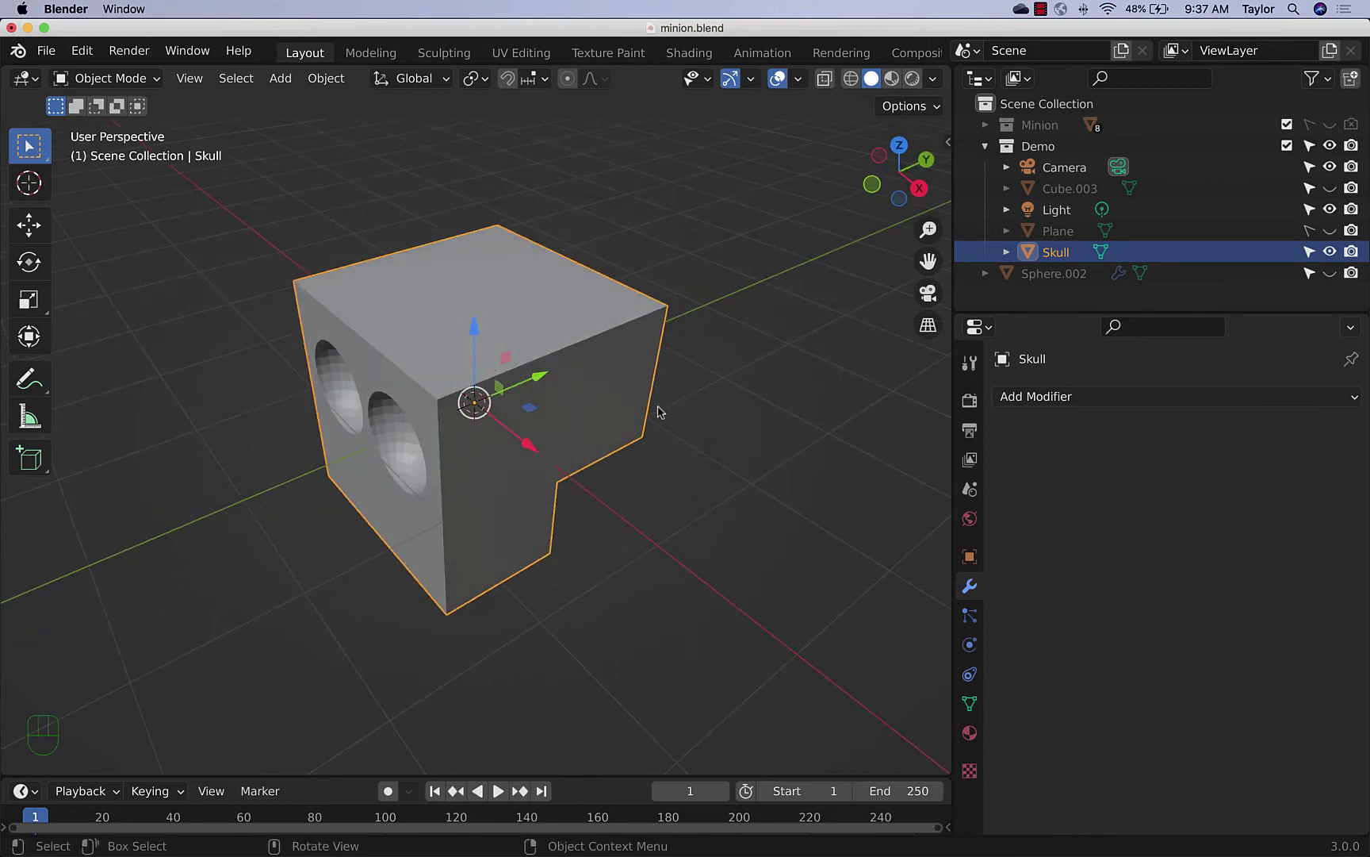
left_click(858, 83)
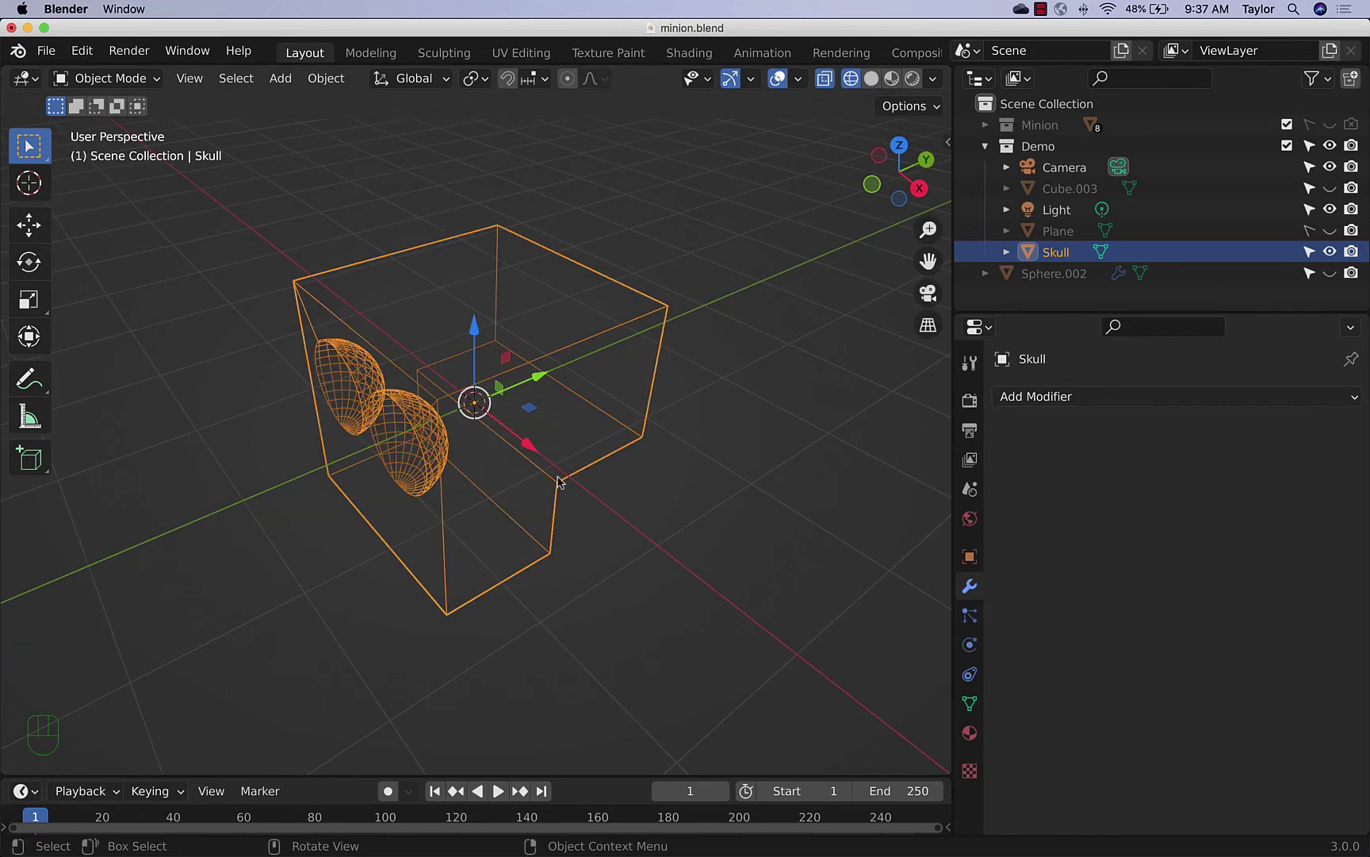
left_click_drag(538, 483, 522, 421)
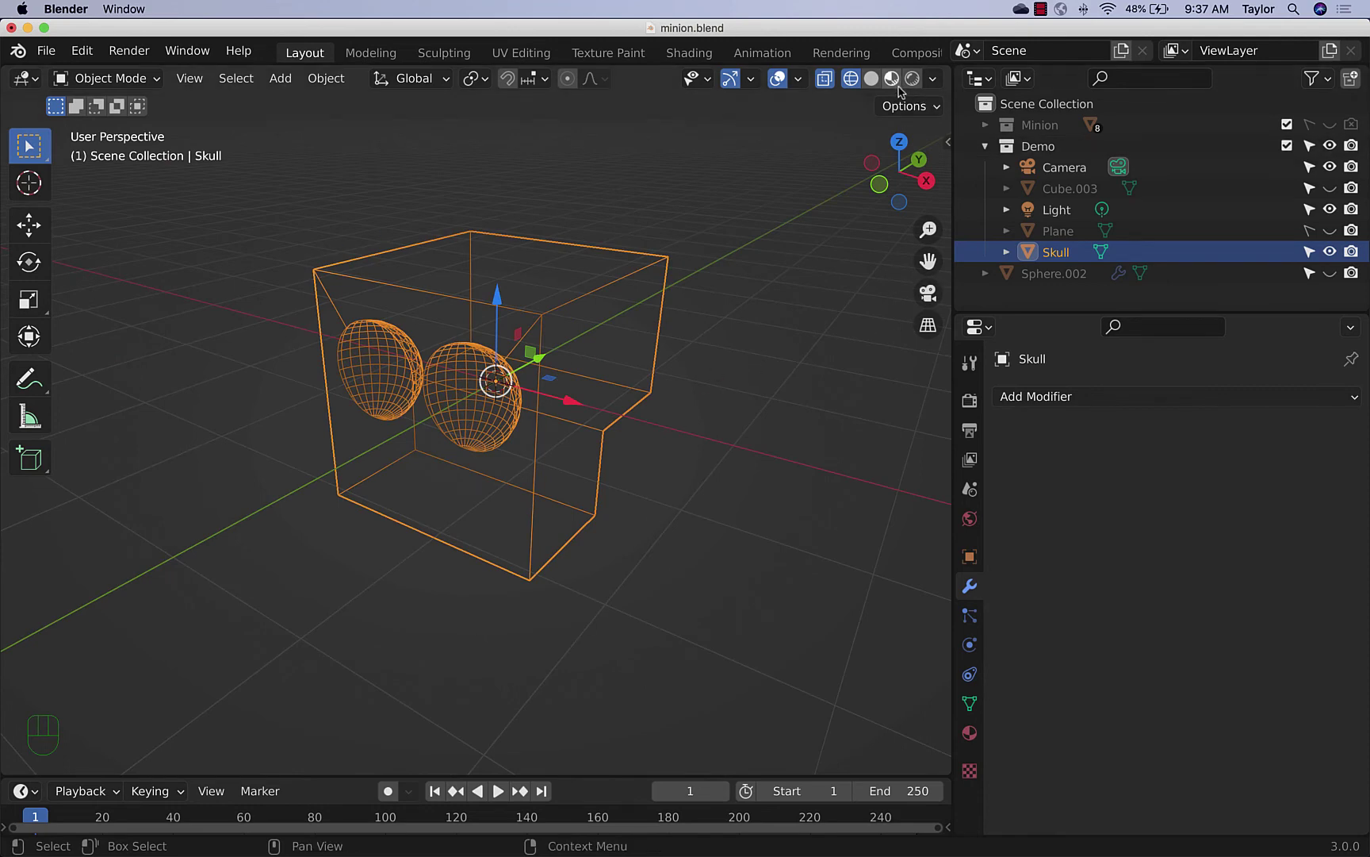
left_click(900, 87)
left_click(920, 81)
left_click_drag(650, 408, 738, 372)
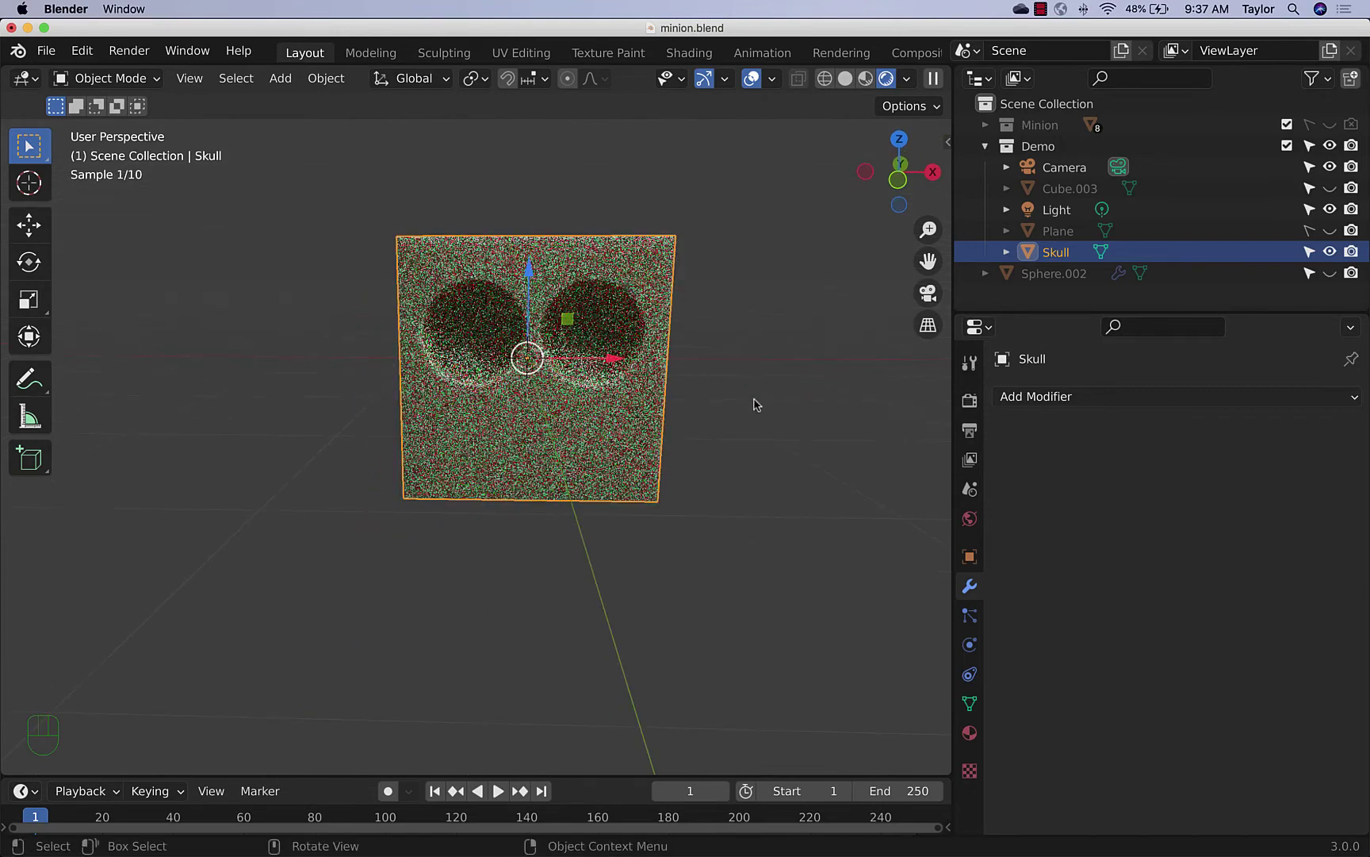
left_click_drag(761, 417, 738, 408)
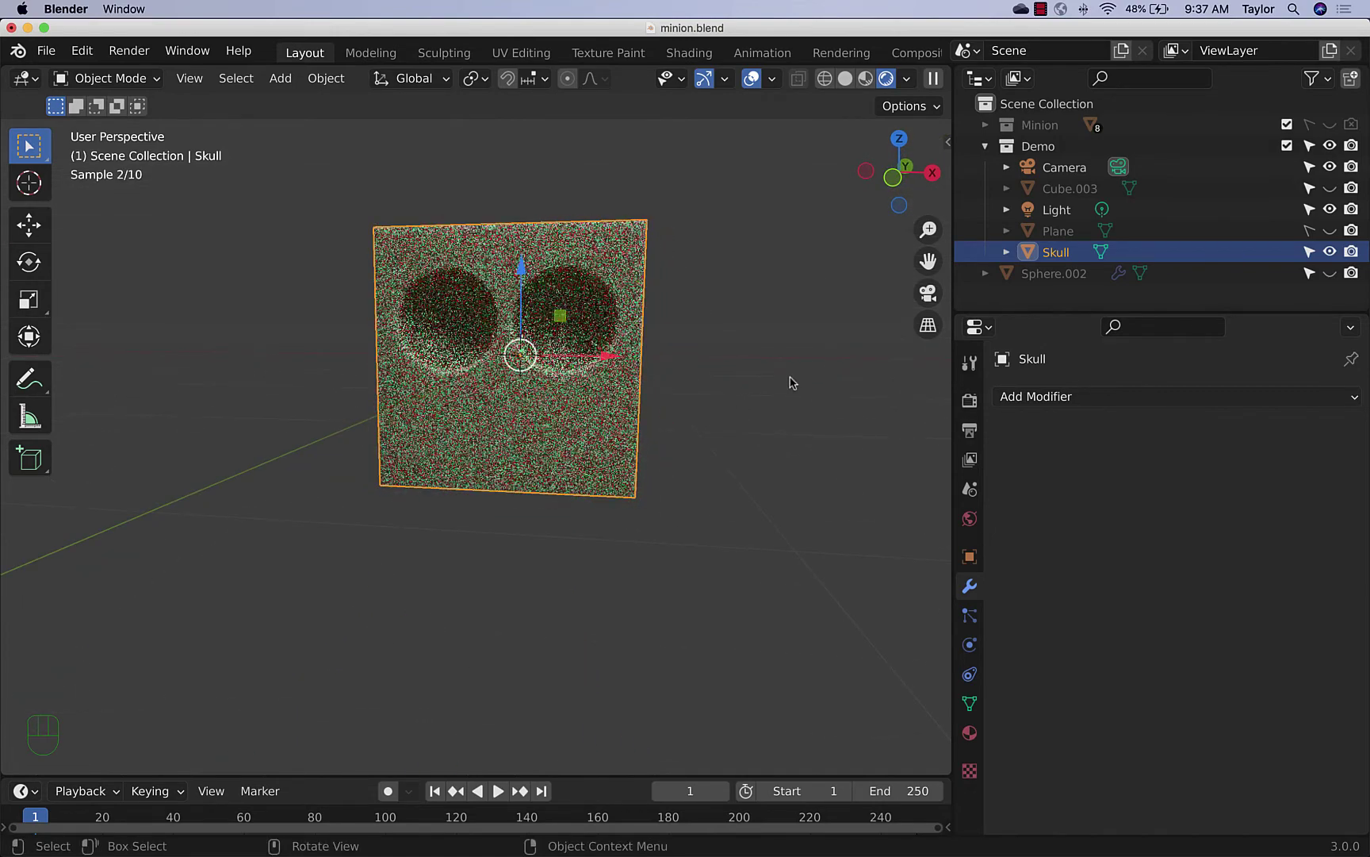
left_click_drag(793, 381, 772, 389)
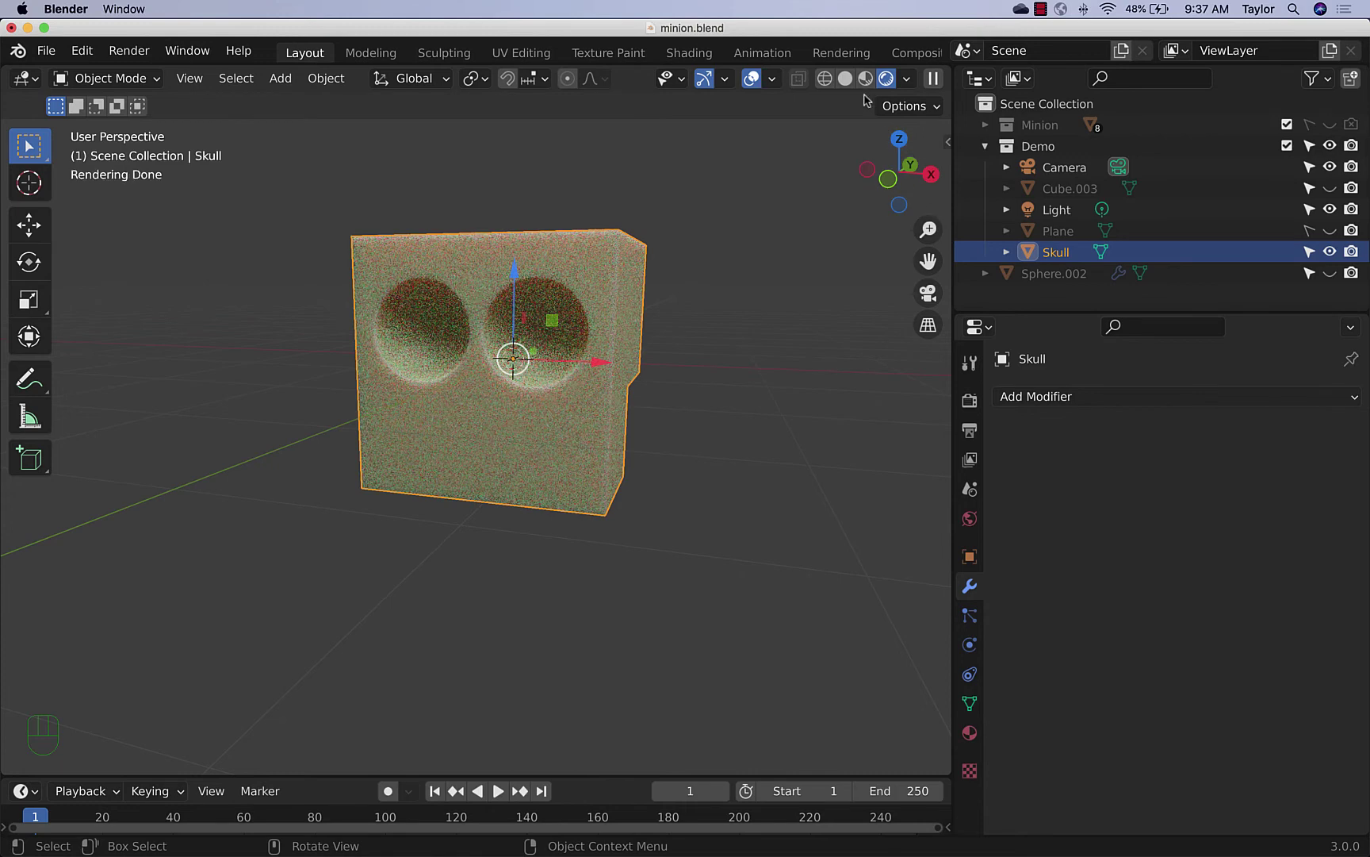
left_click(869, 87)
left_click(853, 84)
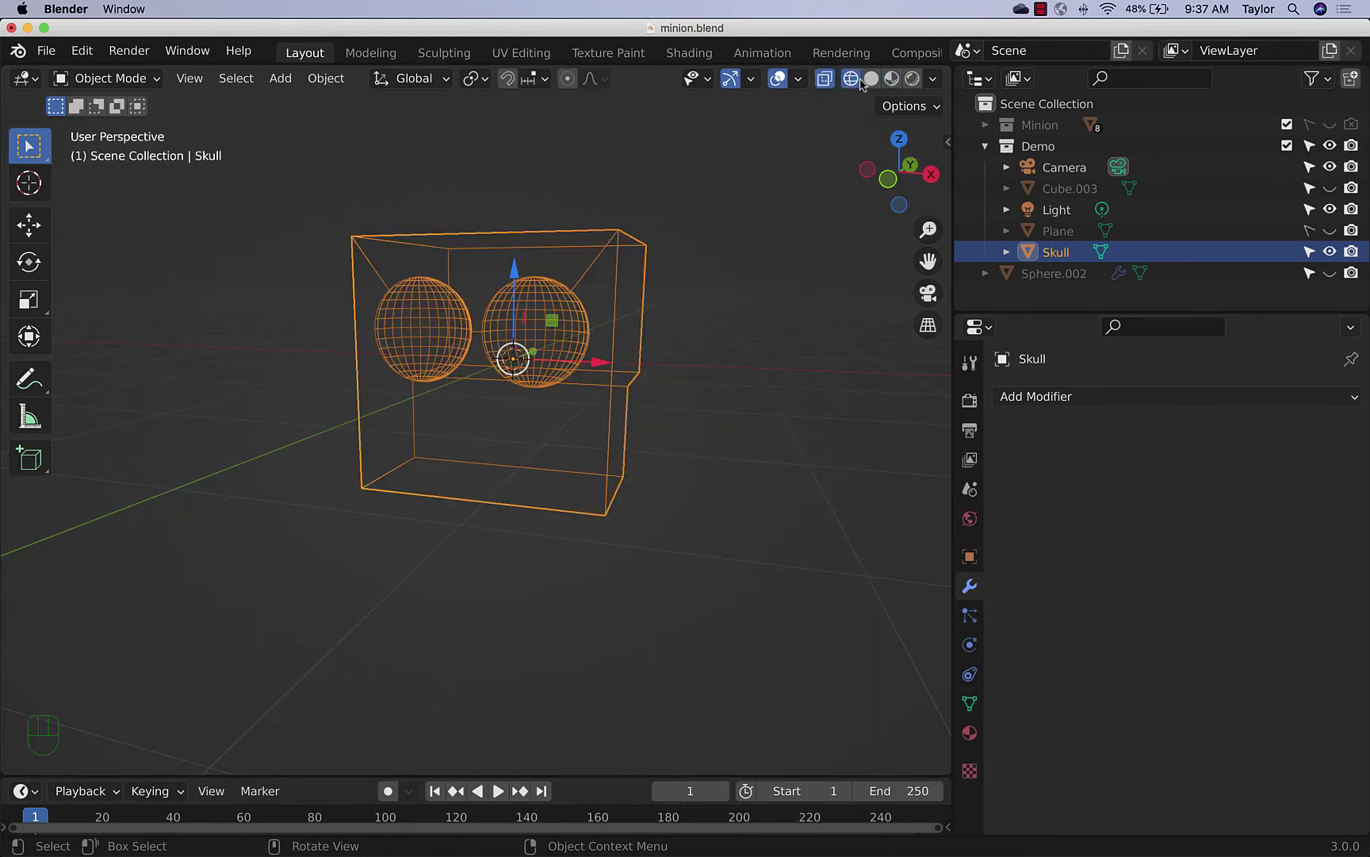
left_click(874, 84)
left_click_drag(774, 301, 761, 339)
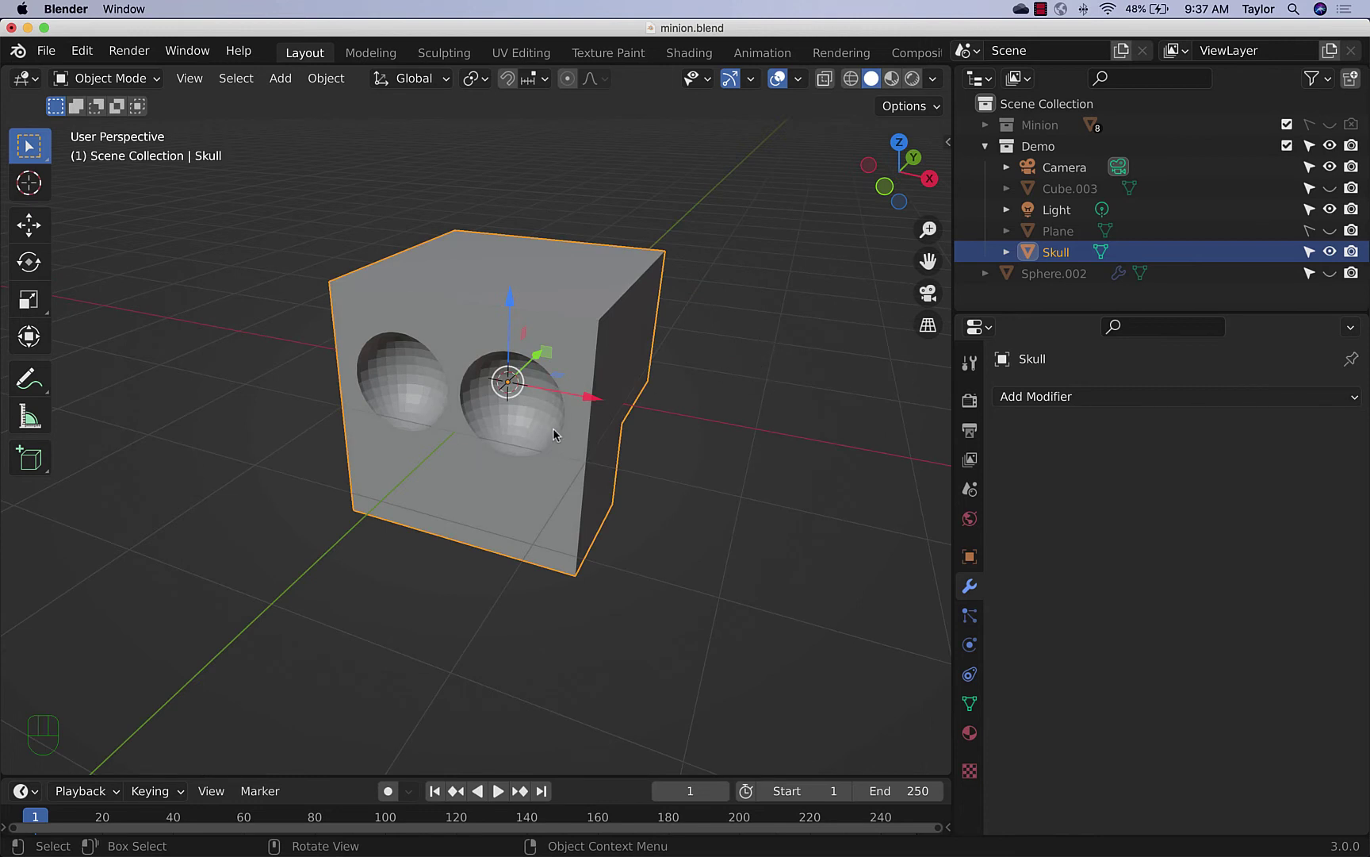
left_click_drag(704, 528, 581, 543)
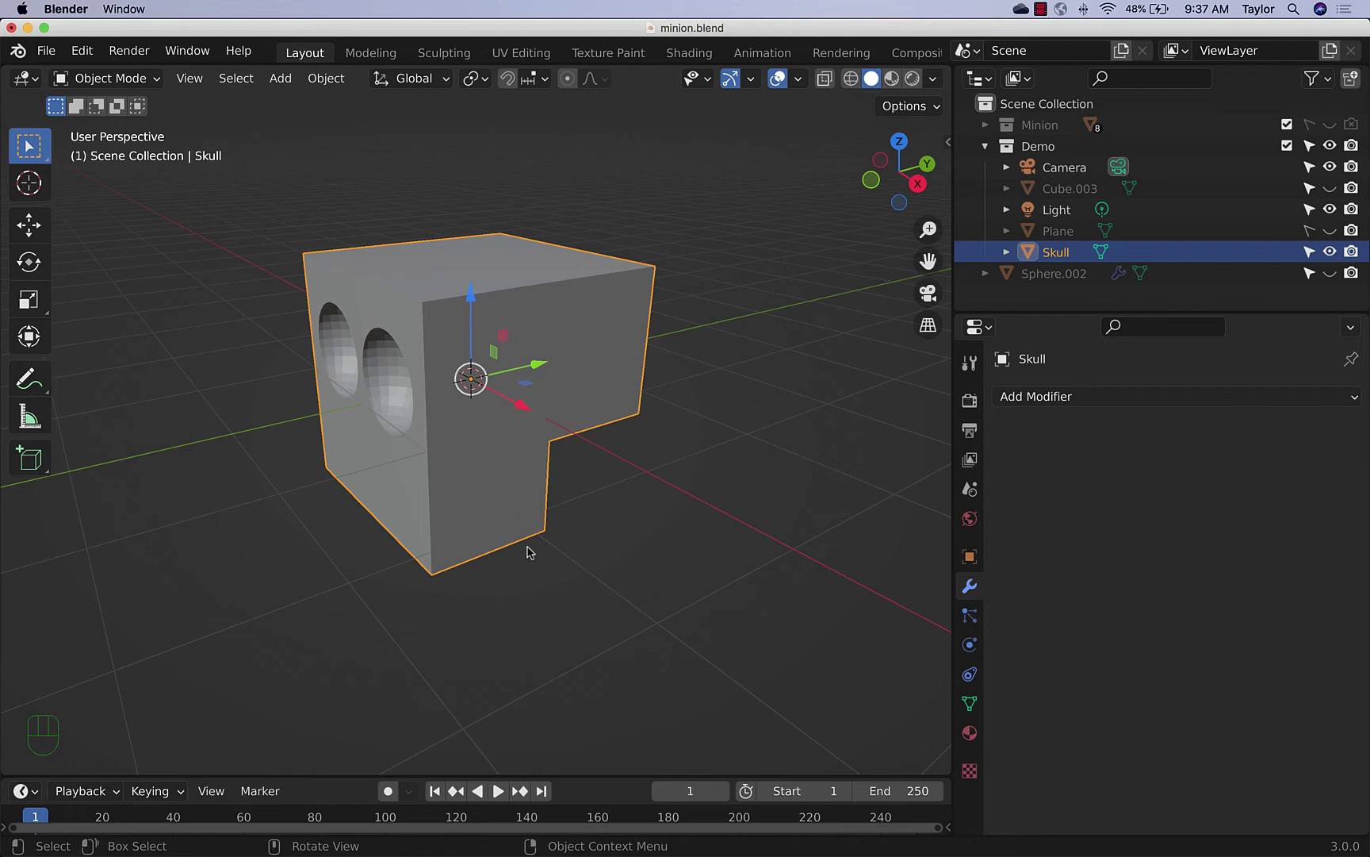
left_click_drag(534, 560, 633, 562)
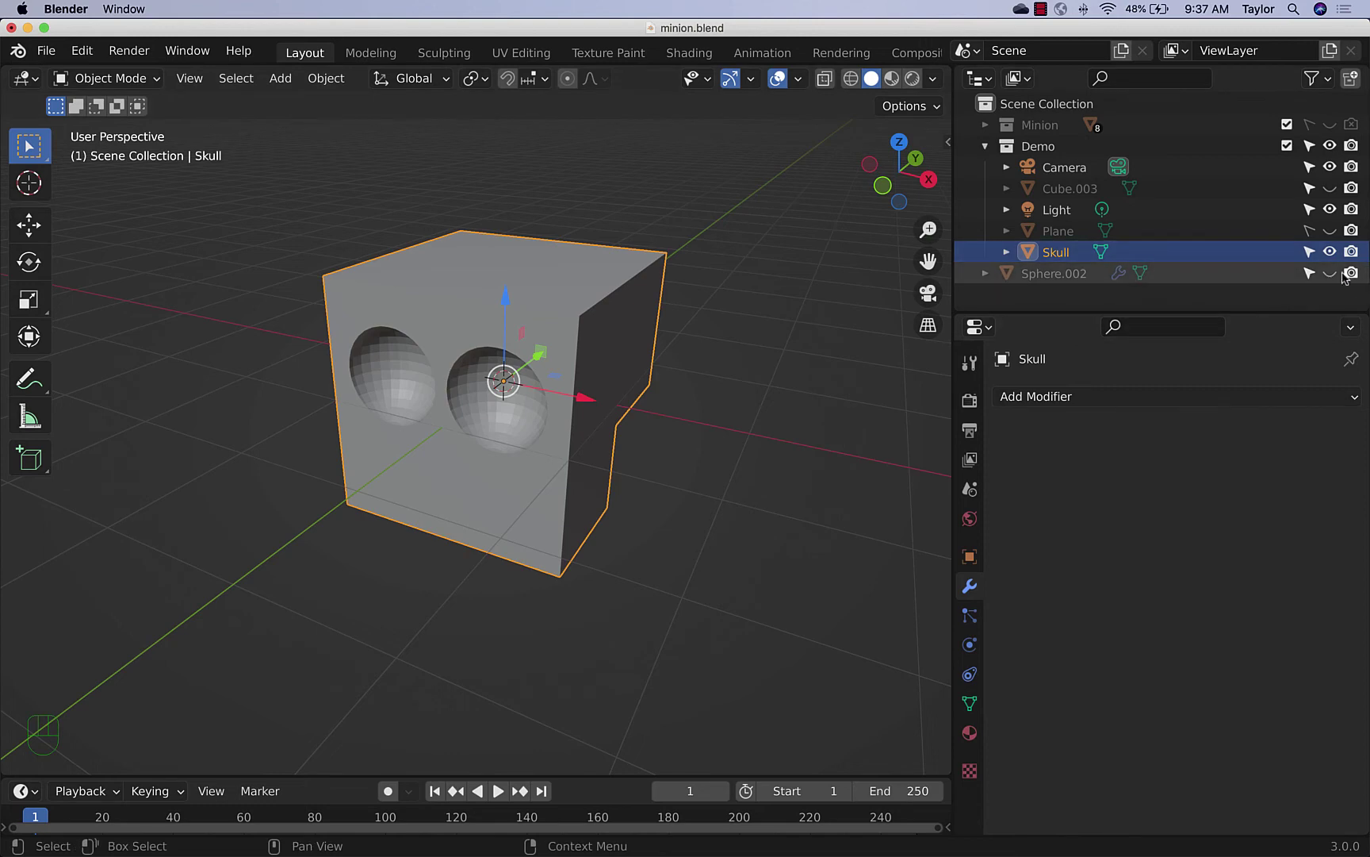
Unhide the eyeball spheres, shrink them and move them to fit inside the sockets
left_click(1335, 276)
left_click_drag(682, 469, 625, 452)
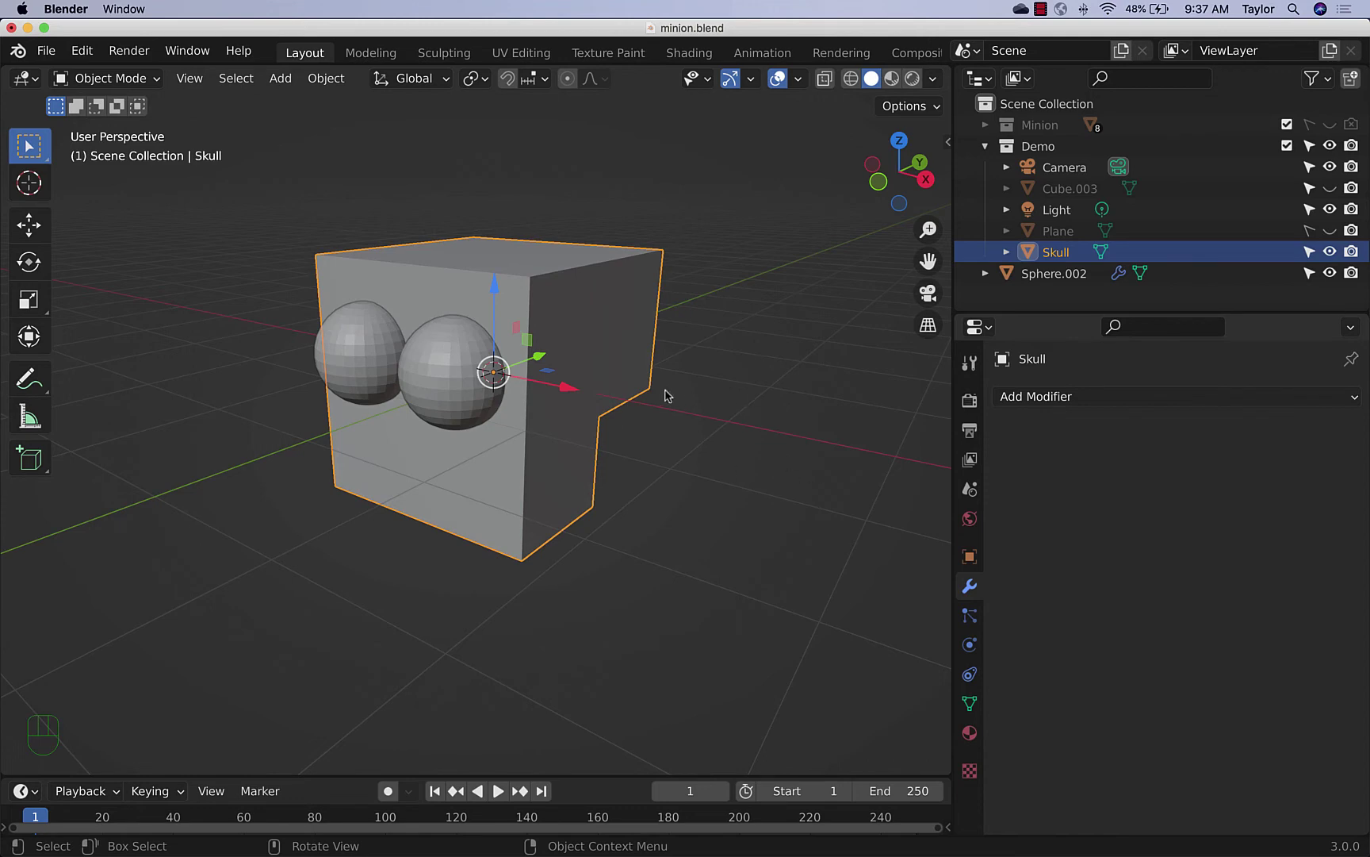
left_click_drag(556, 429, 626, 453)
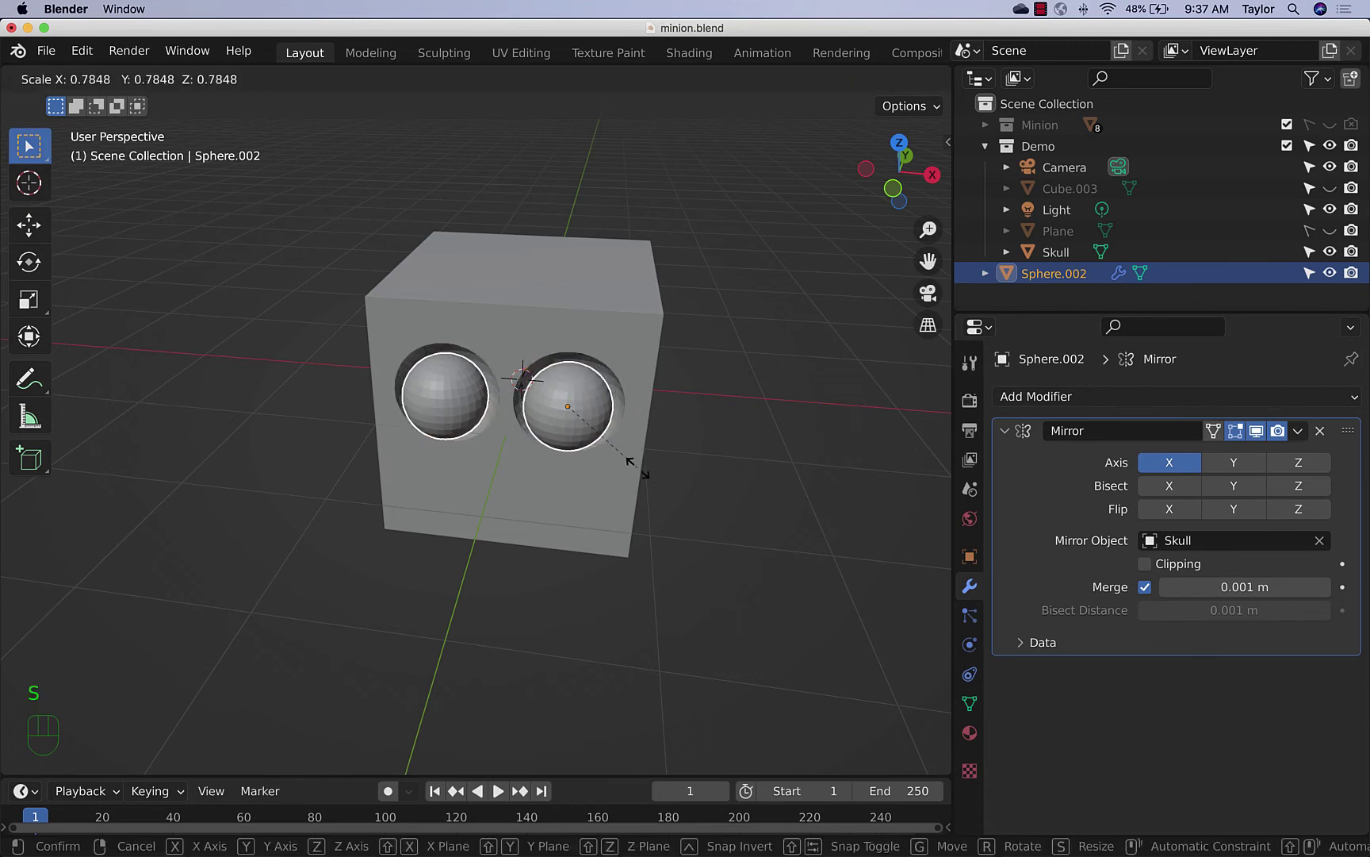
left_click_drag(773, 472, 755, 447)
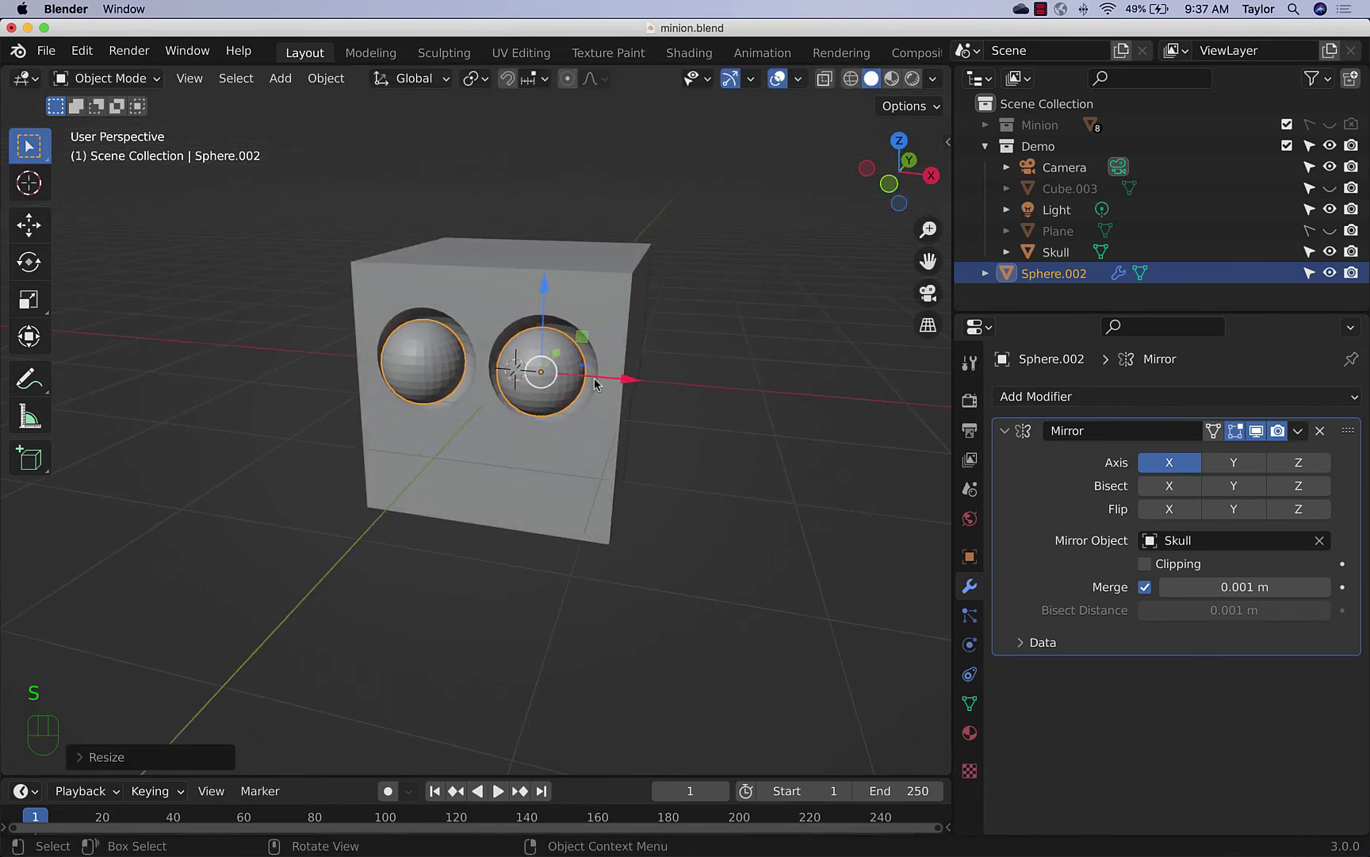
left_click_drag(589, 340, 587, 358)
left_click_drag(707, 457, 659, 597)
Adjust how deep the eyeballs sit in the sockets from top view and reselect them
left_click(909, 173)
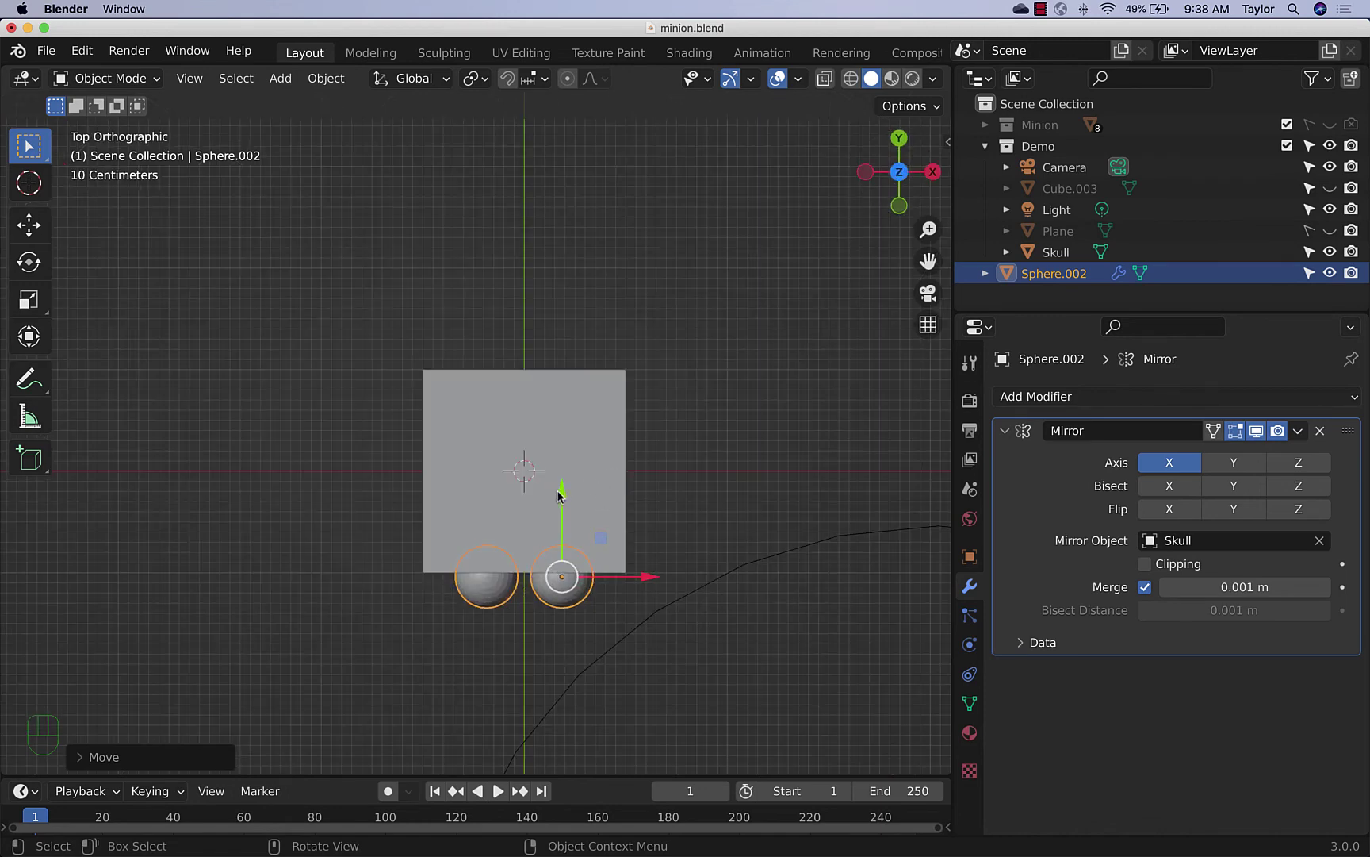
left_click_drag(564, 495, 570, 457)
left_click_drag(694, 582, 679, 394)
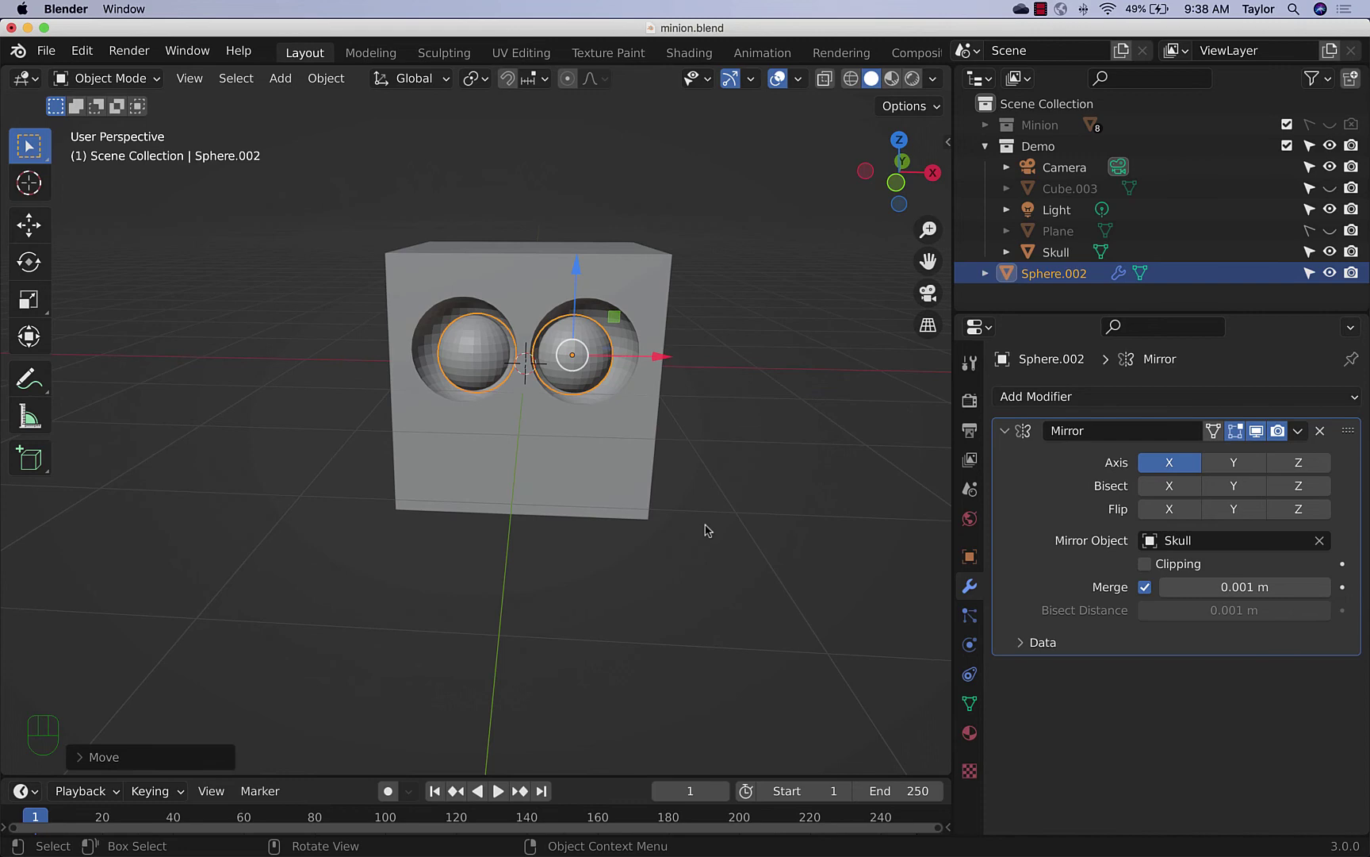
left_click_drag(714, 529, 688, 543)
left_click(791, 546)
left_click(574, 384)
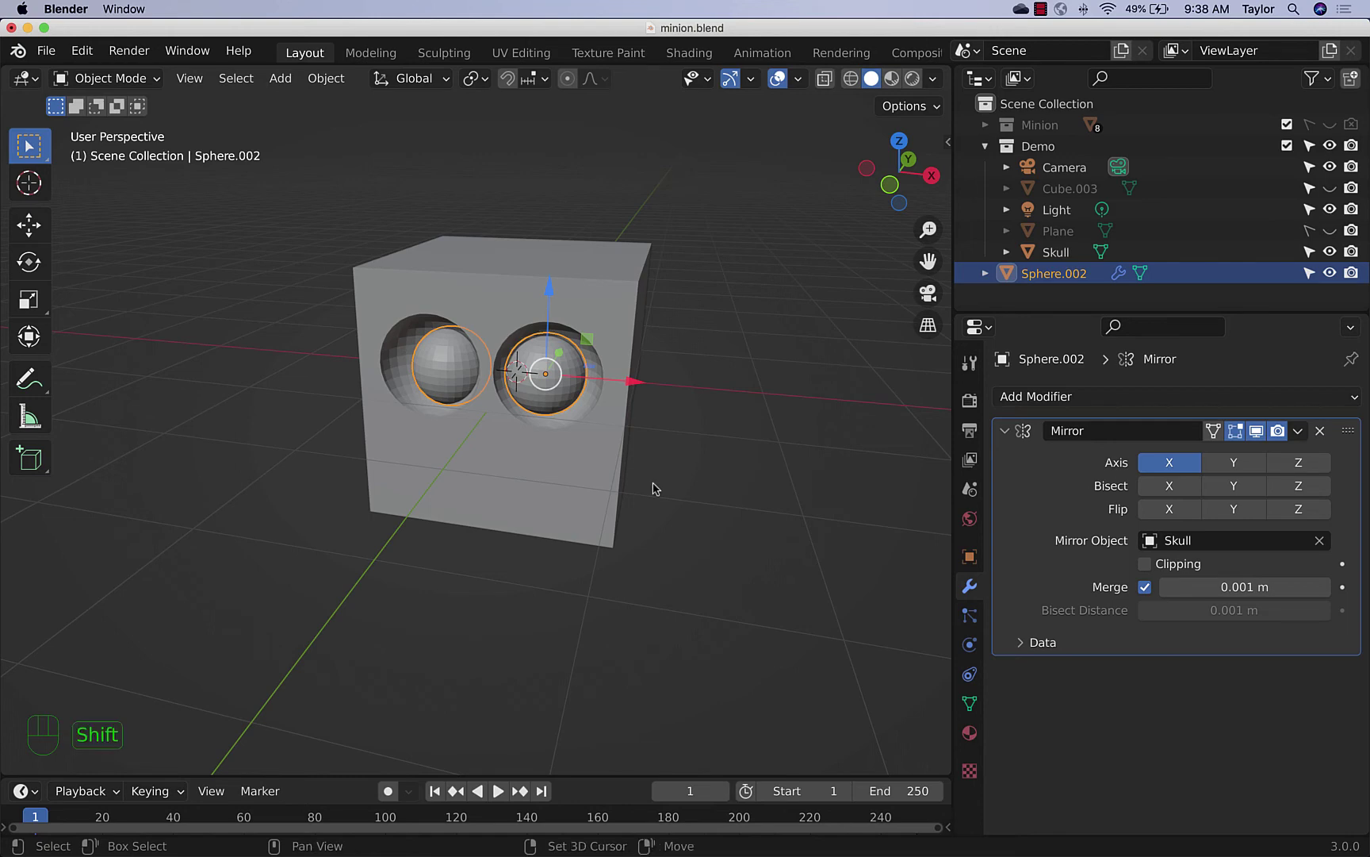
Duplicate the eyeballs, switch to Rendered shading and set subsurface 0.278 with pink subsurface colour
key("shift+d")
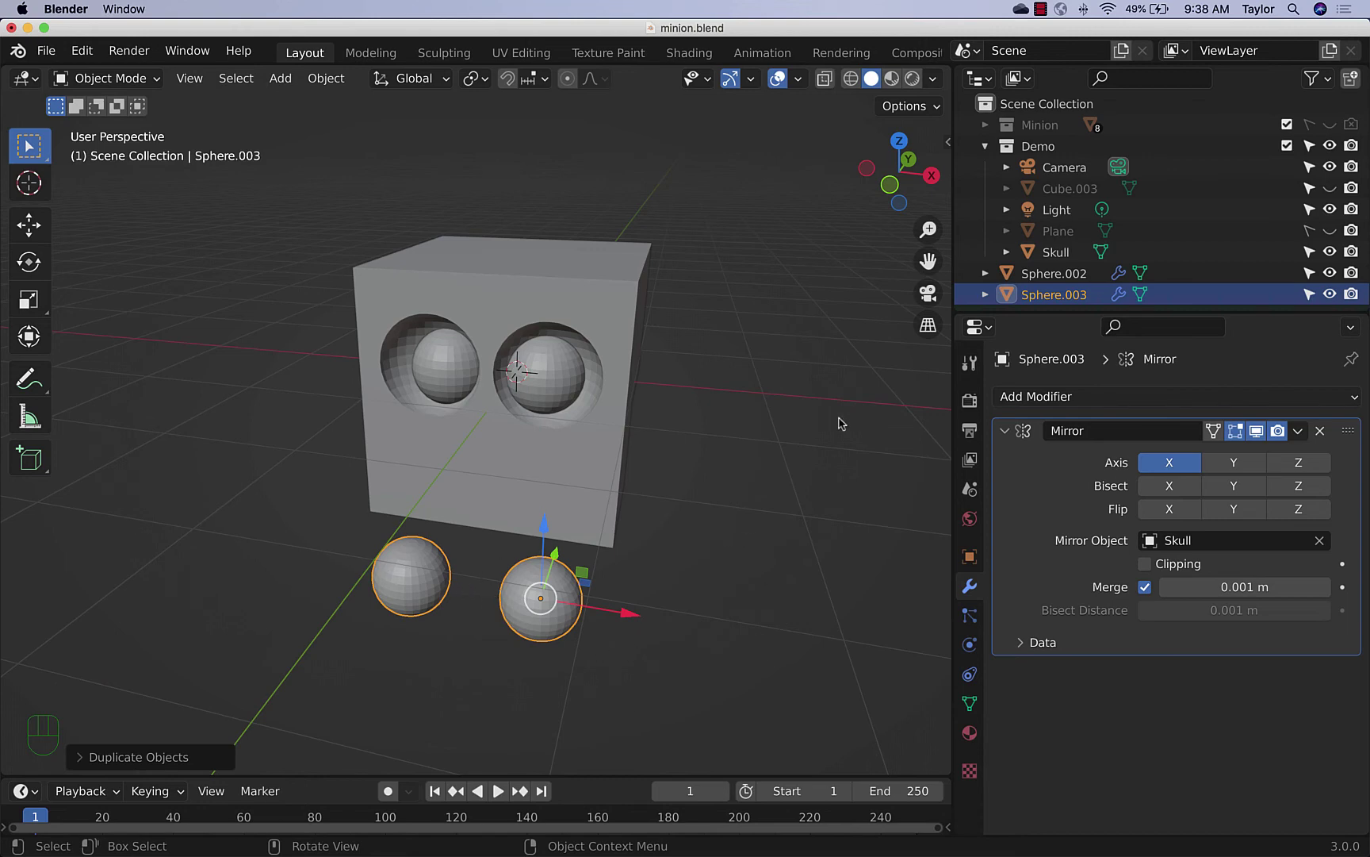
left_click(915, 87)
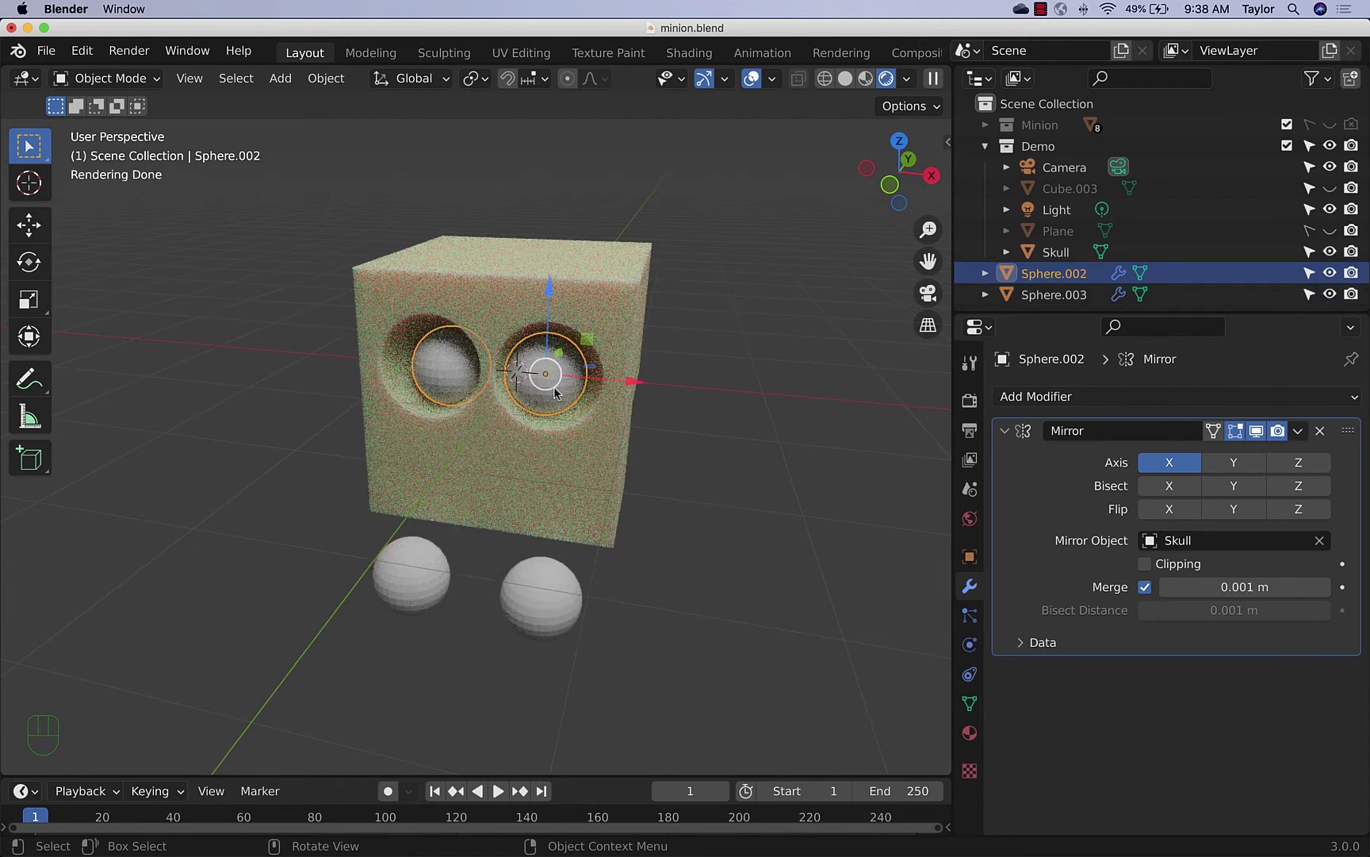
left_click(980, 735)
left_click(1147, 486)
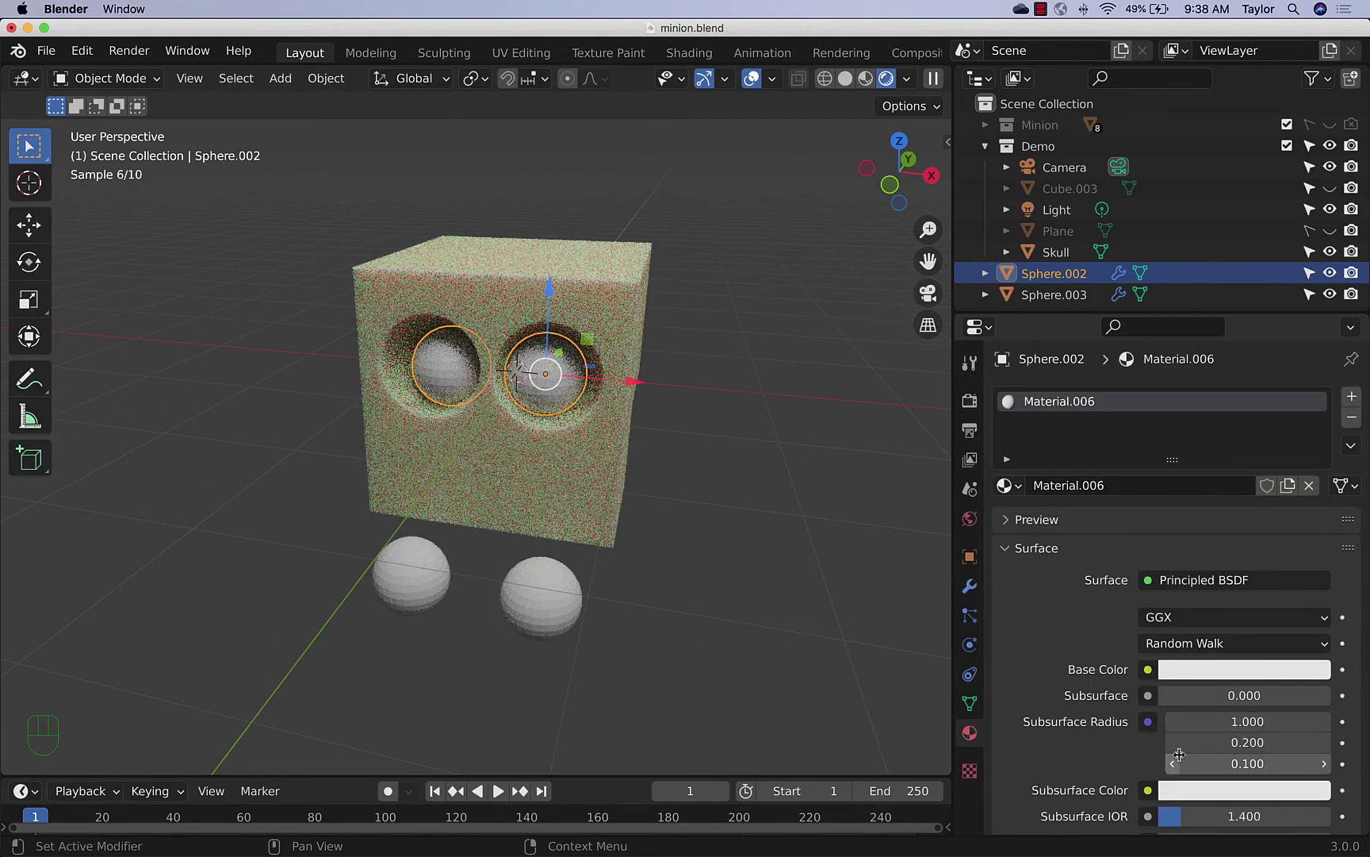
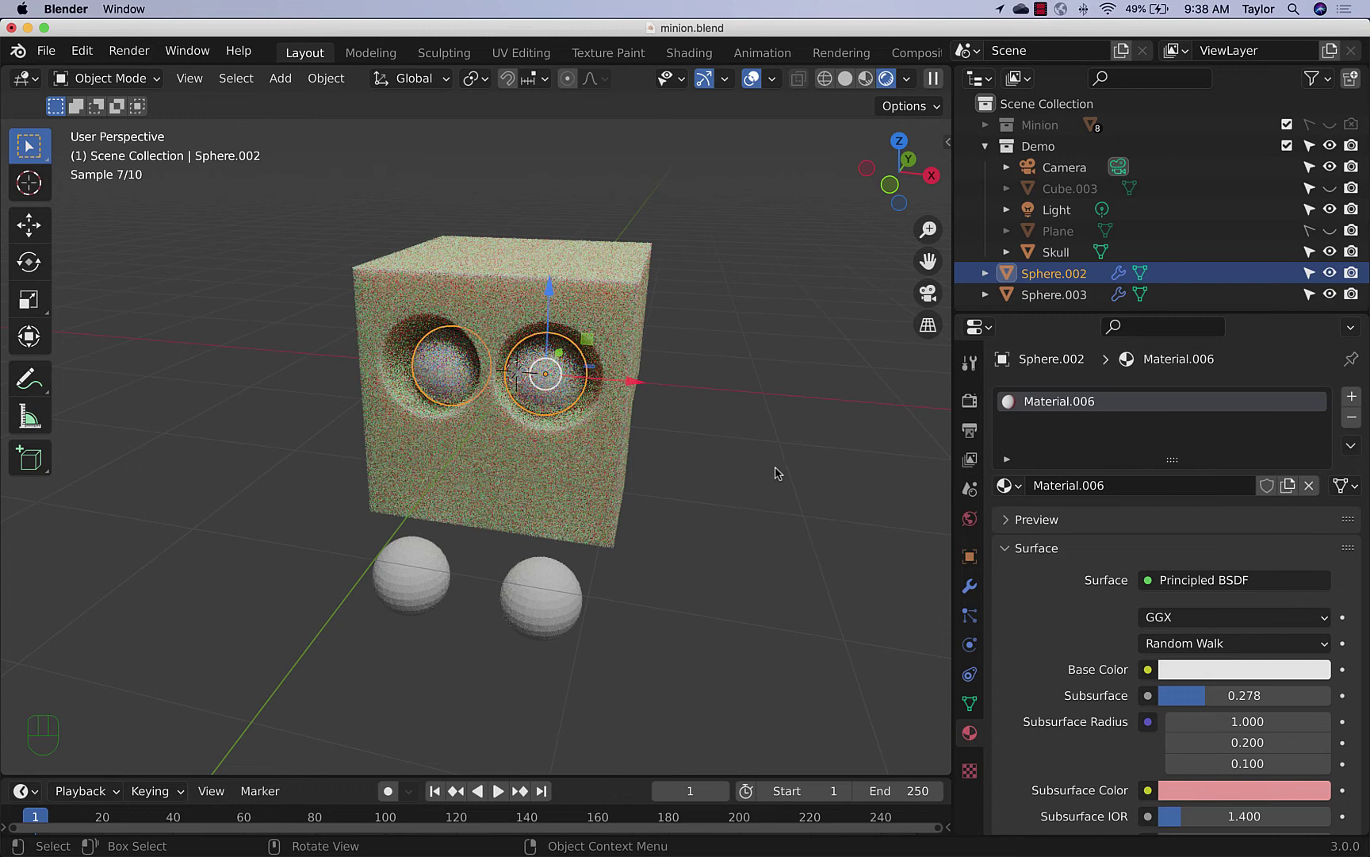
left_click(772, 461)
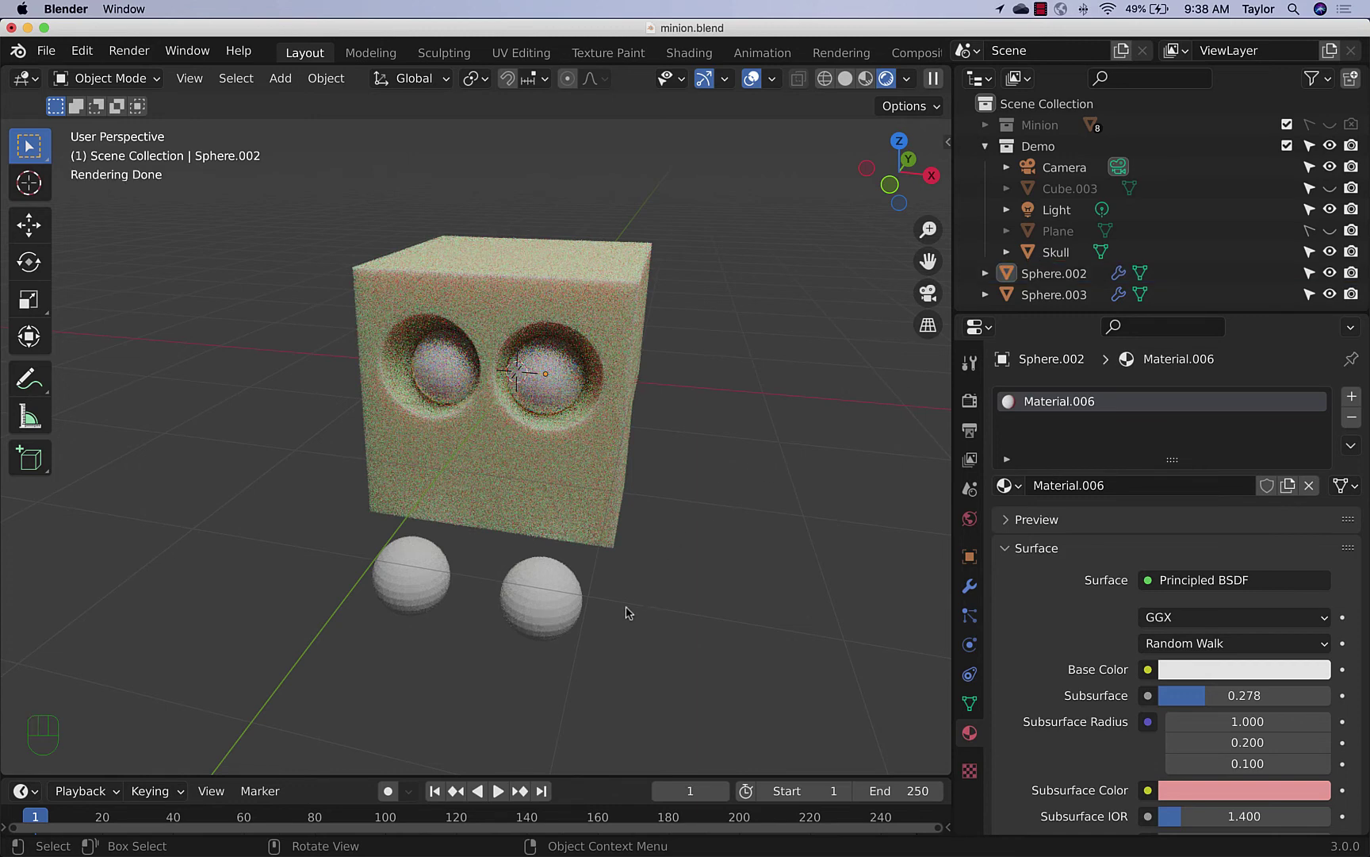
Shrink Sphere.003 into small pupils and move them up and forward onto the eyeballs
left_click(577, 602)
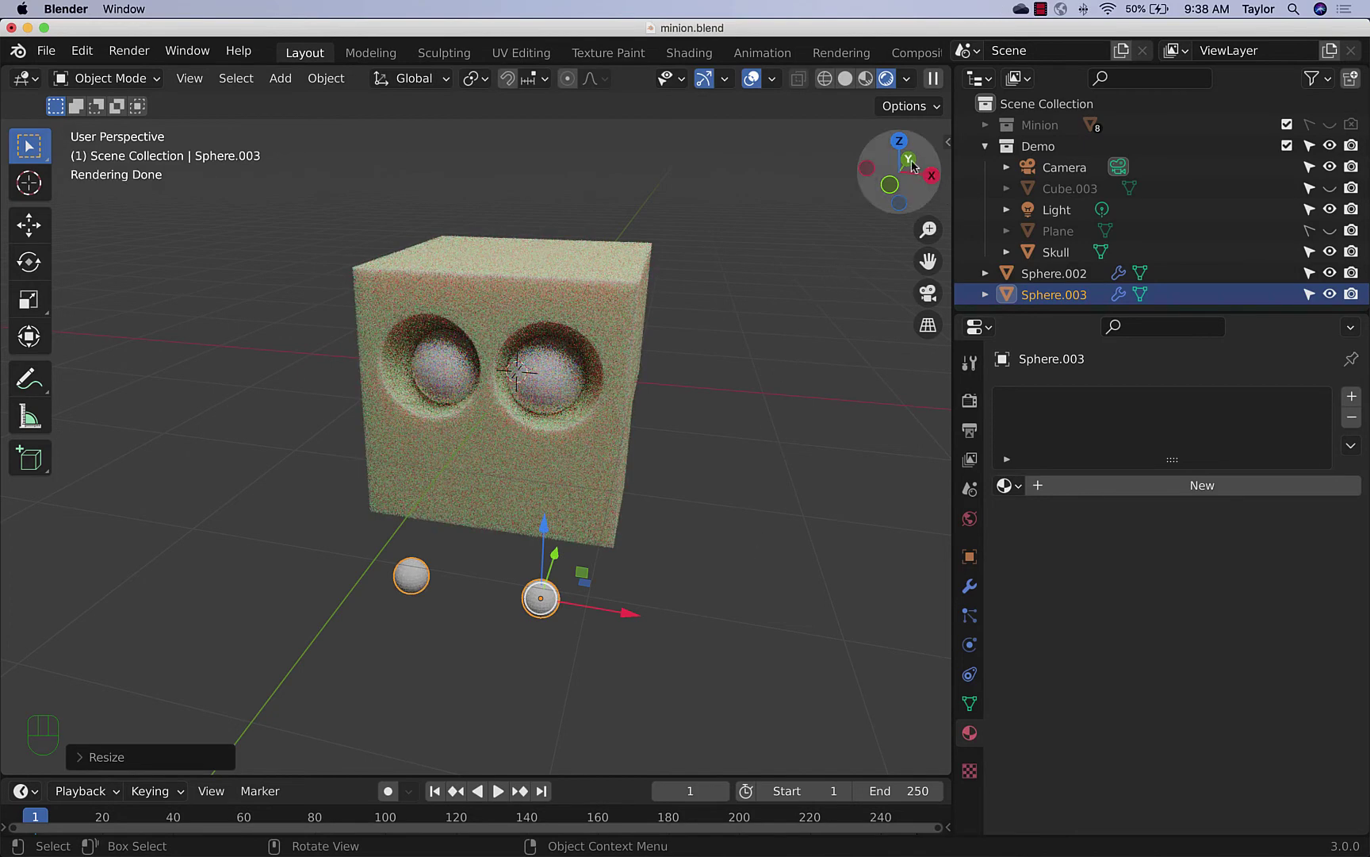
left_click_drag(584, 524, 584, 476)
left_click_drag(739, 600, 667, 471)
left_click_drag(502, 537, 497, 386)
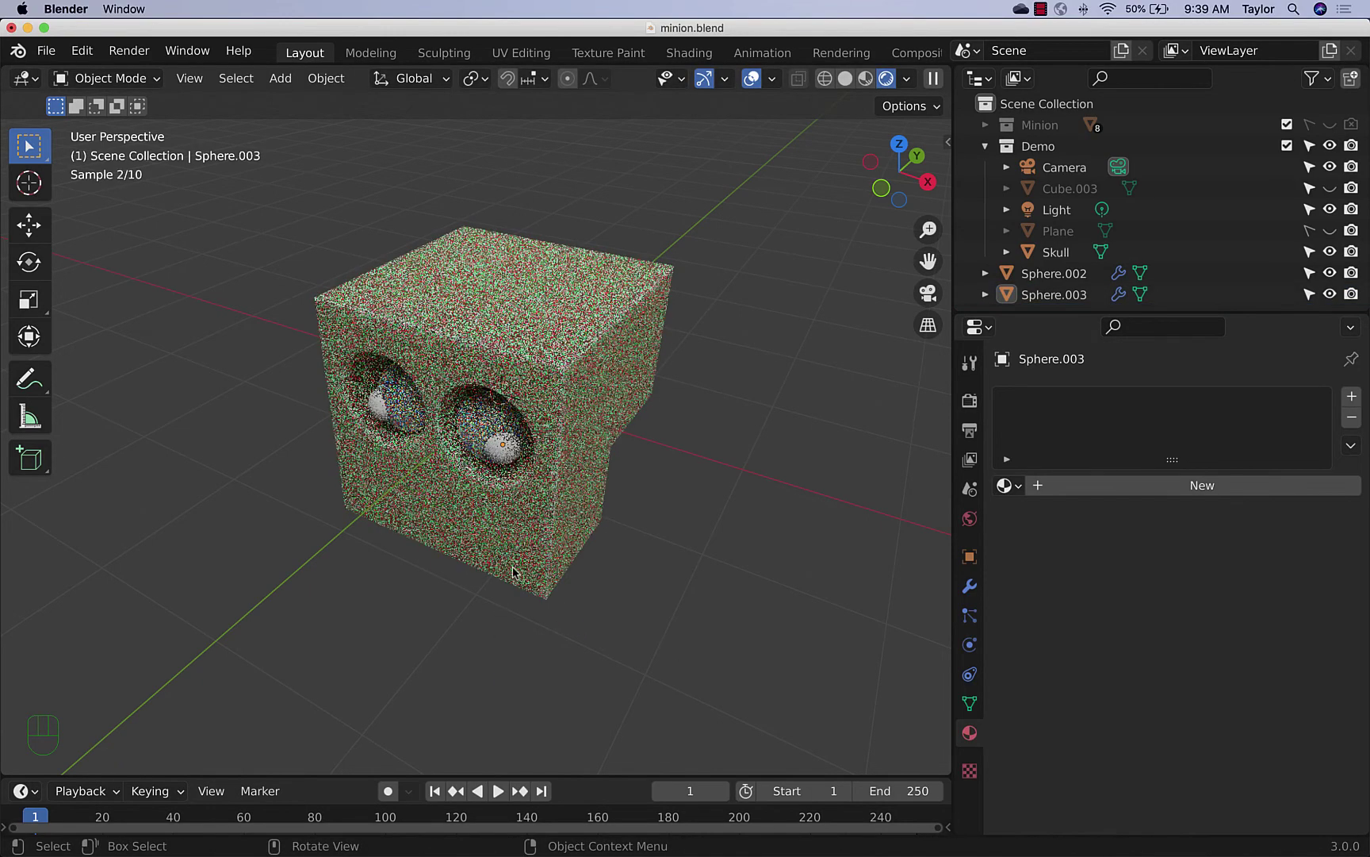
left_click_drag(508, 524, 573, 488)
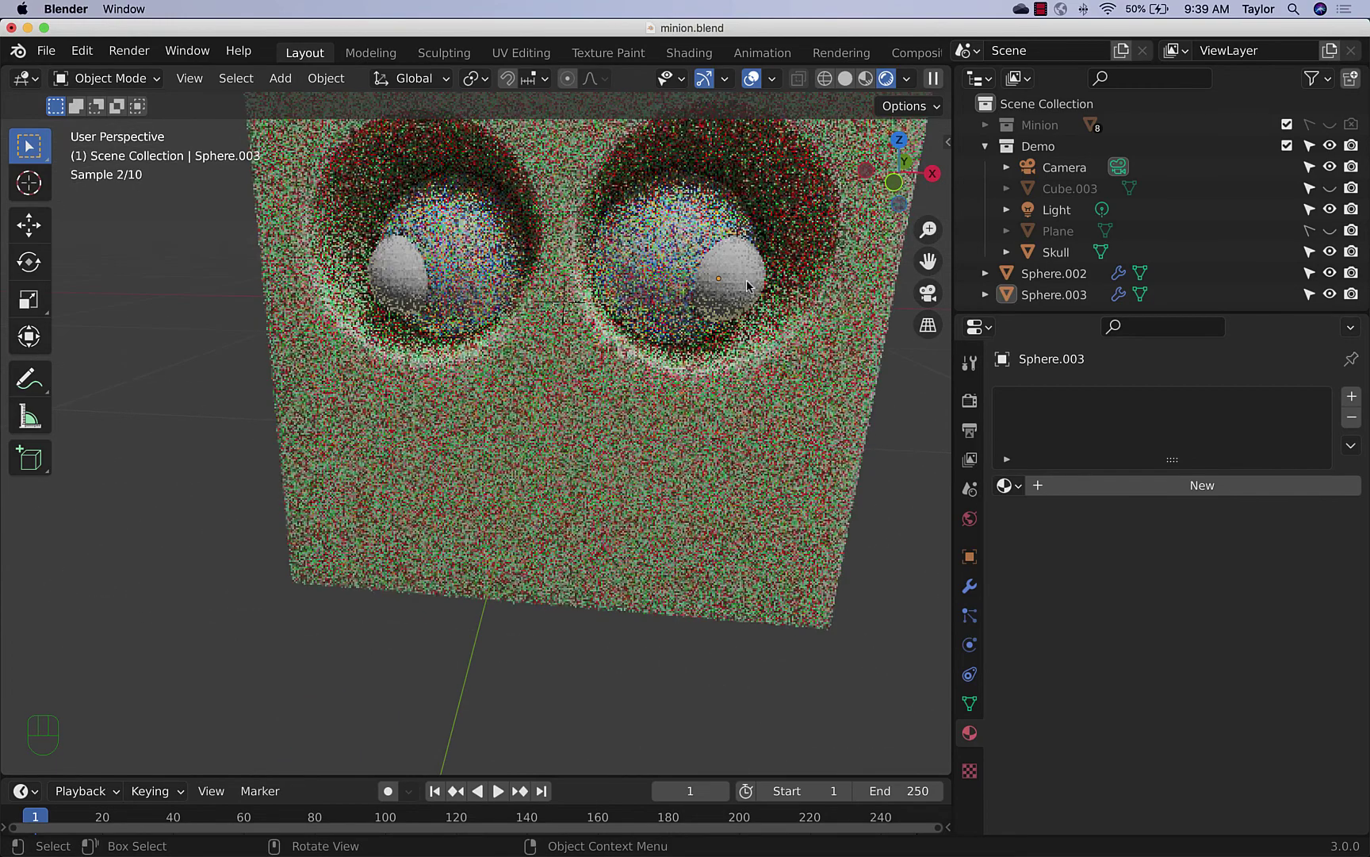
left_click(750, 282)
Fine-tune the pupil position in top wireframe view, then return to Rendered shading
left_click(901, 142)
left_click(871, 80)
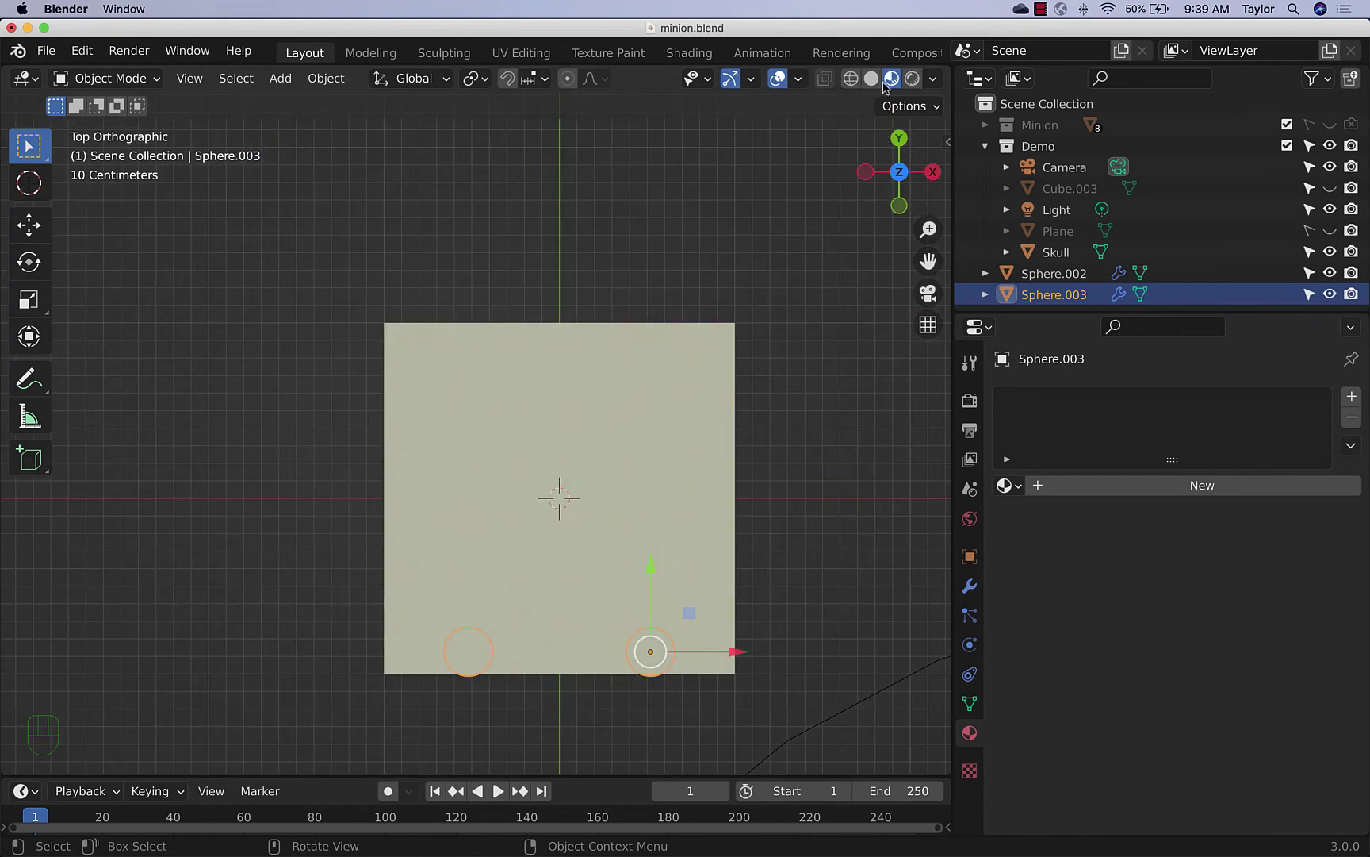
left_click(860, 84)
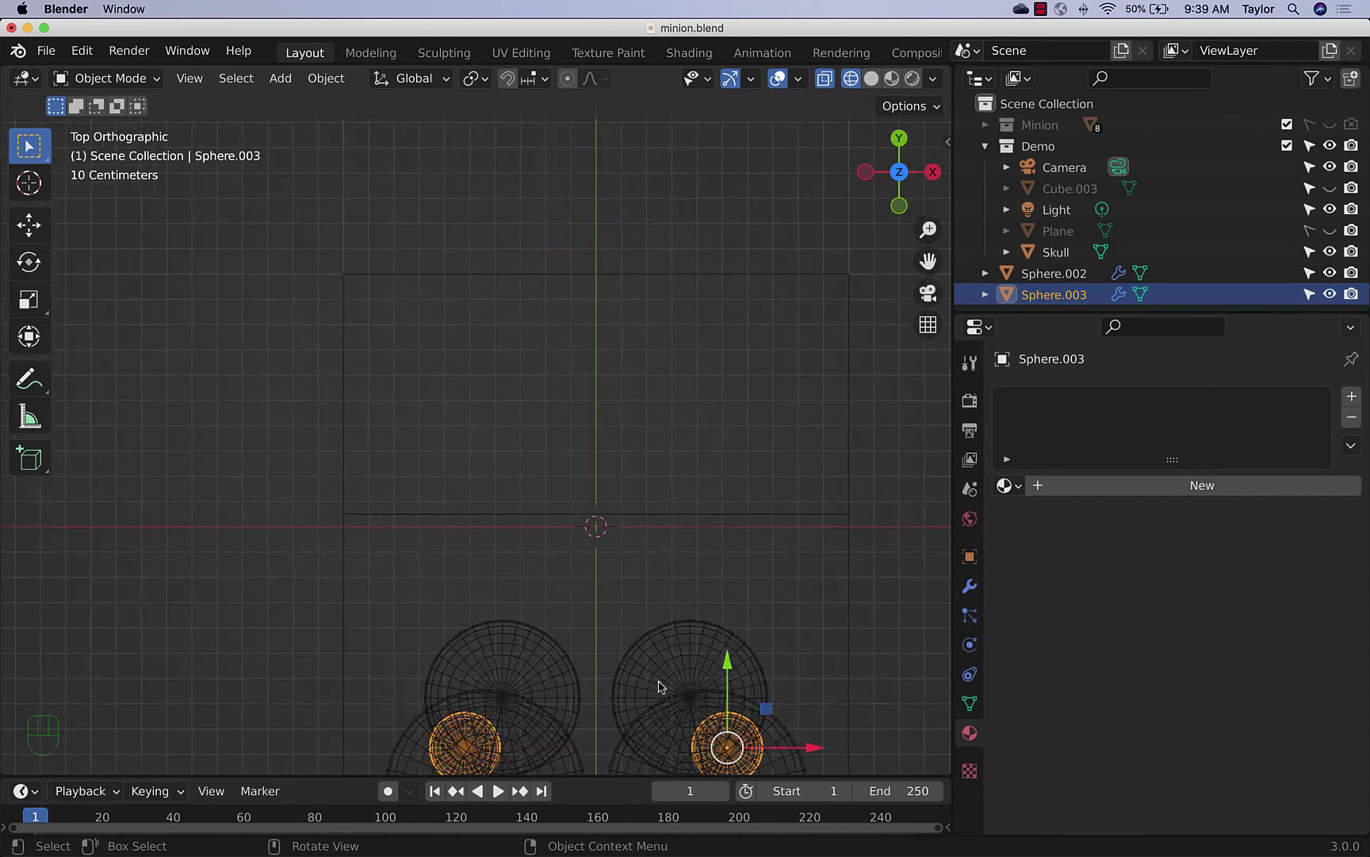
left_click_drag(679, 682, 716, 337)
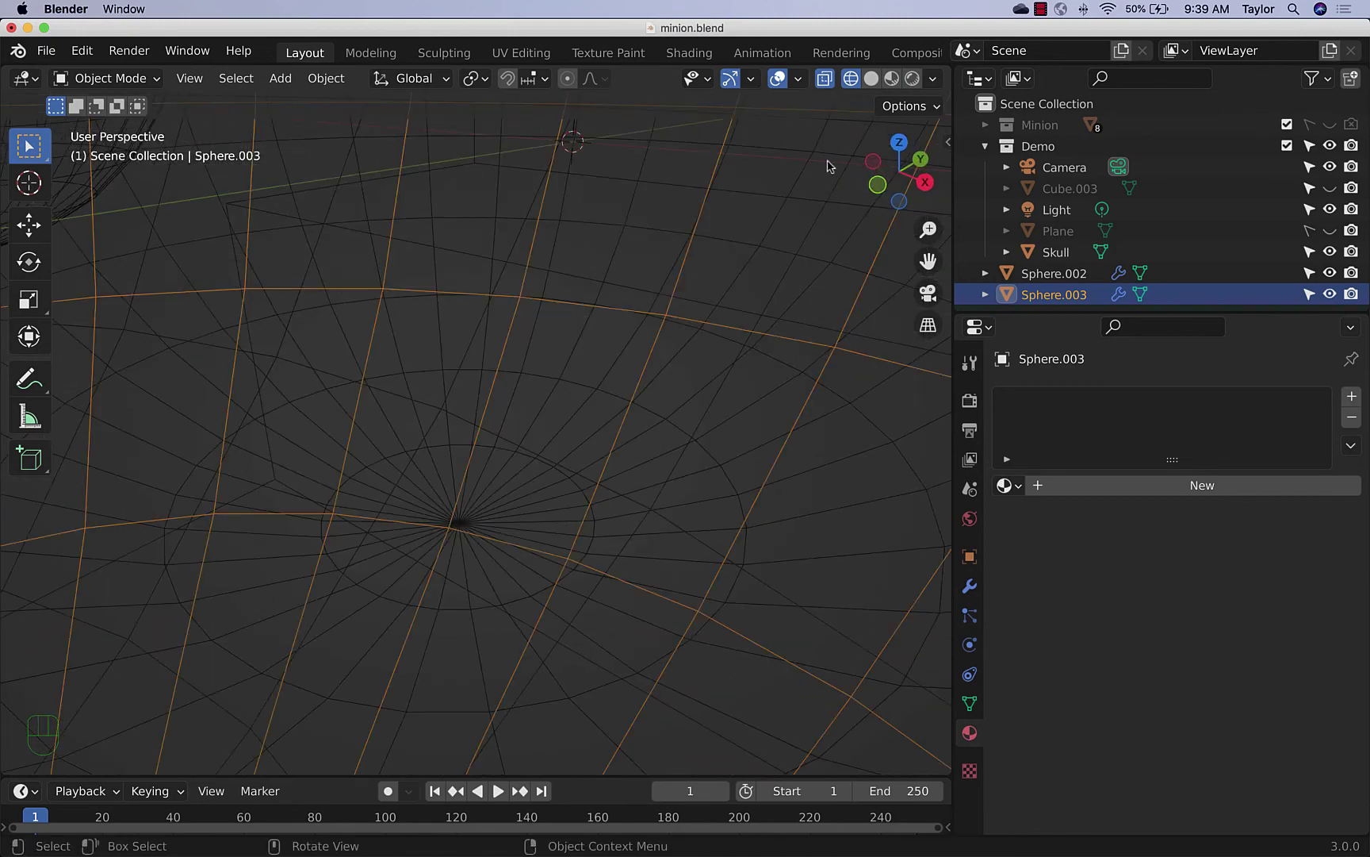
left_click(908, 152)
left_click_drag(683, 661, 588, 471)
left_click_drag(723, 529, 693, 517)
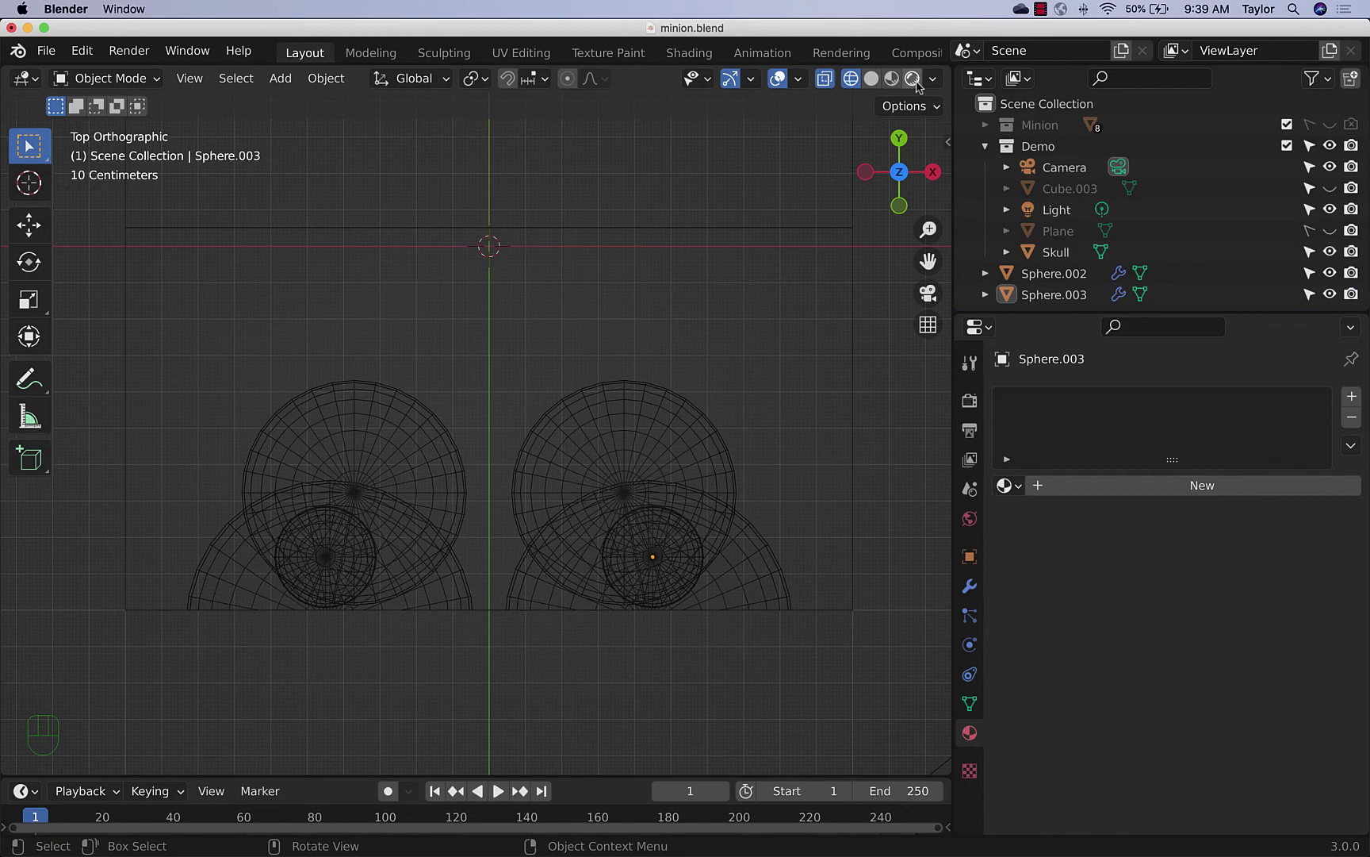
left_click(922, 84)
Give Sphere.003 a new material with black base colour so the pupils render dark
left_click_drag(788, 548, 747, 414)
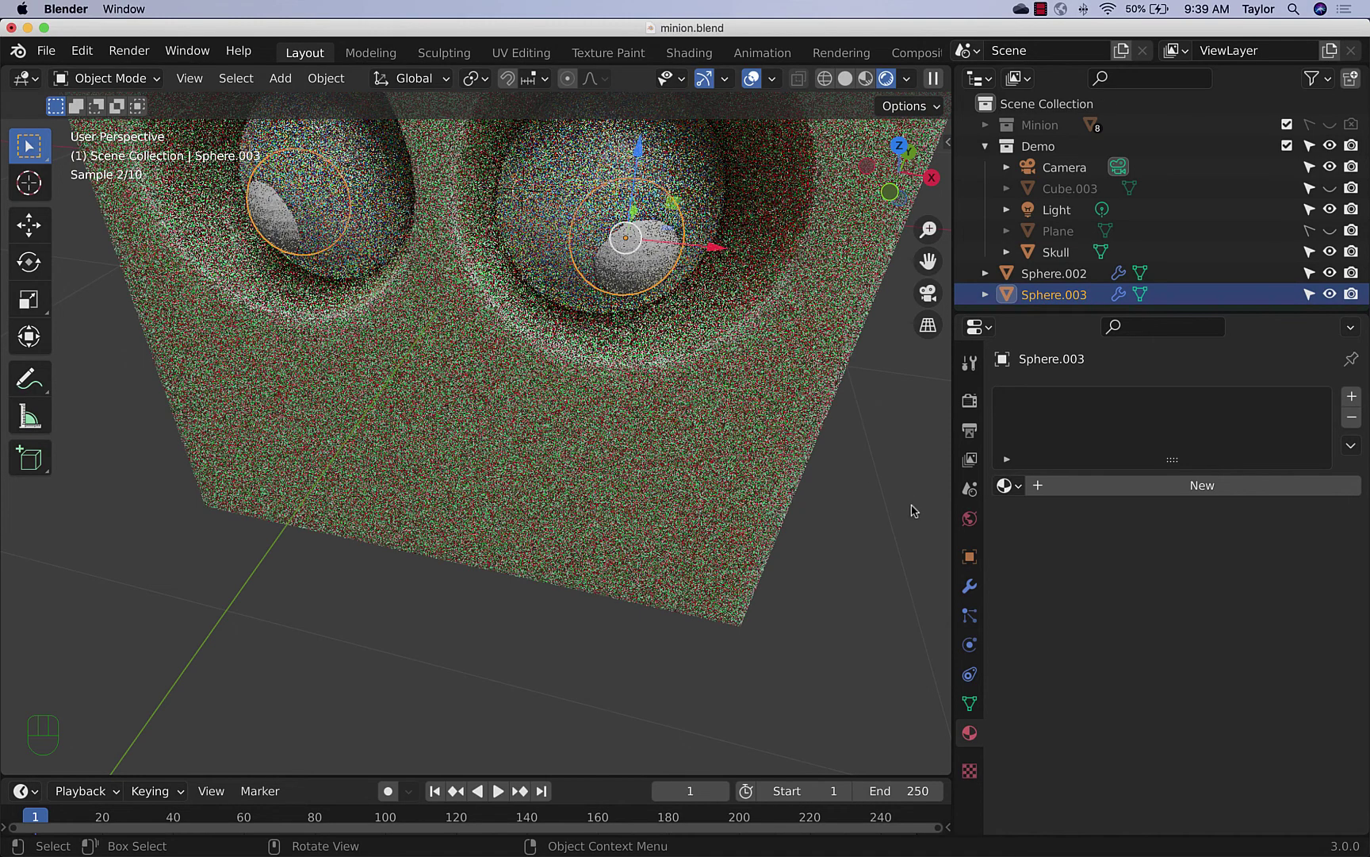
left_click(1097, 494)
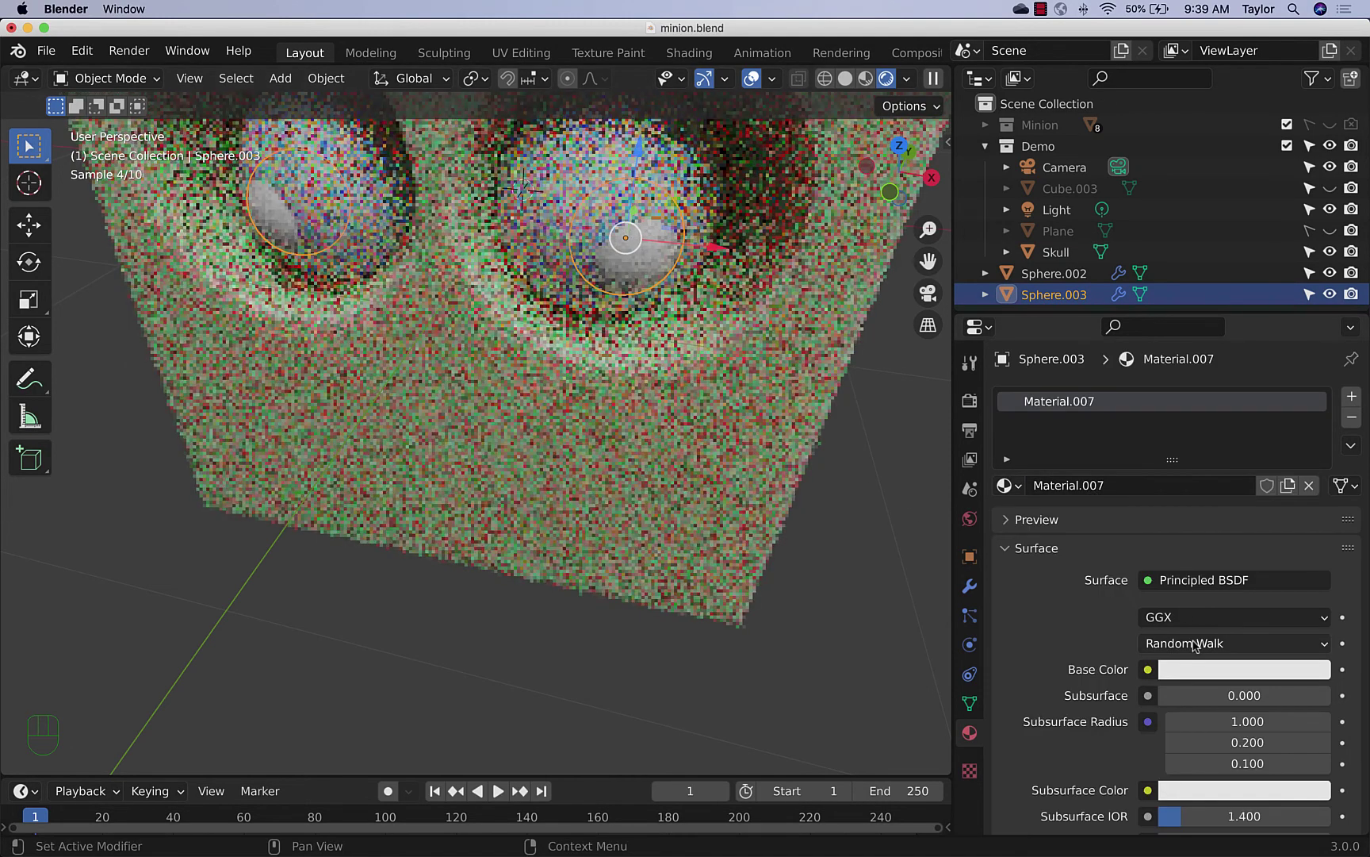
left_click(1200, 674)
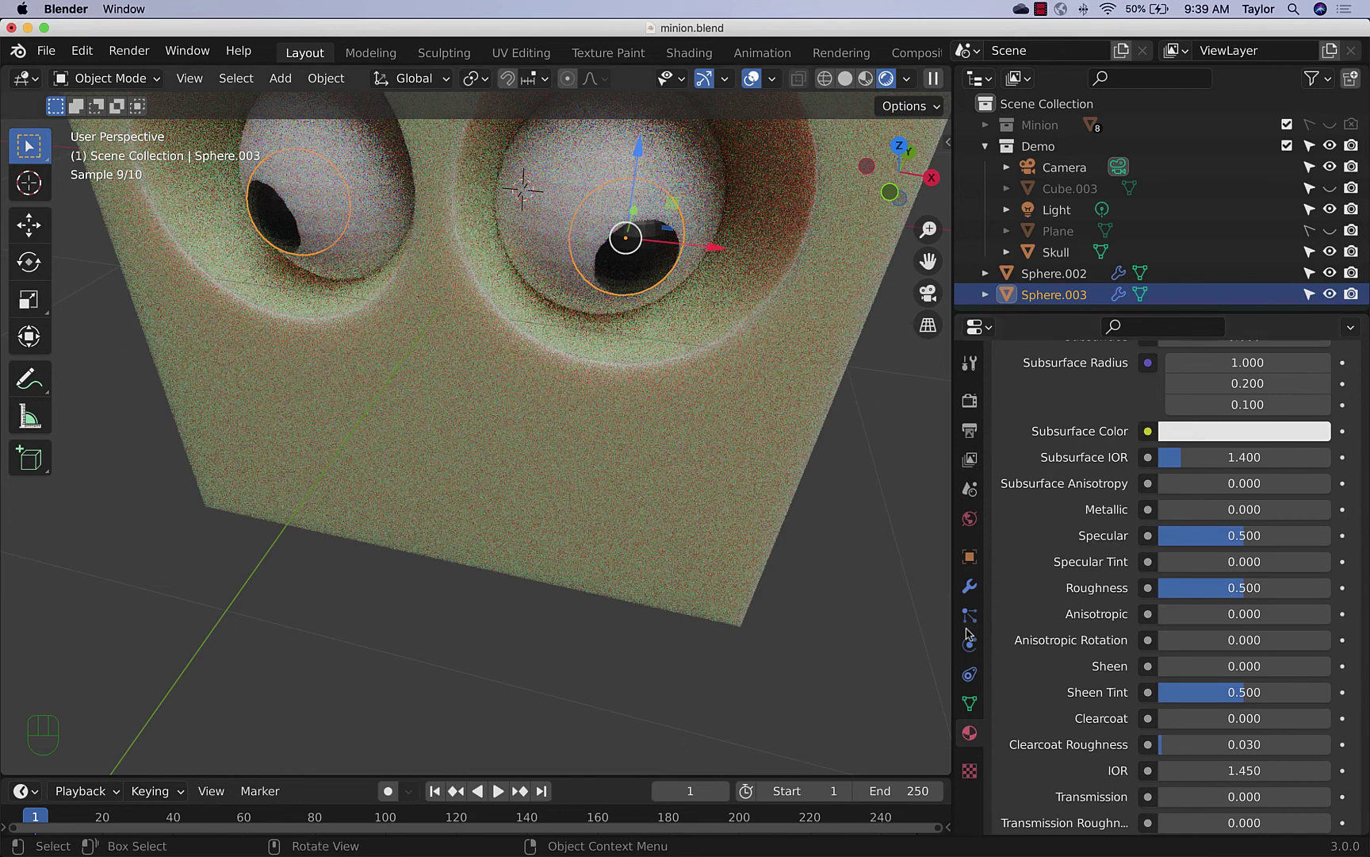
left_click(894, 567)
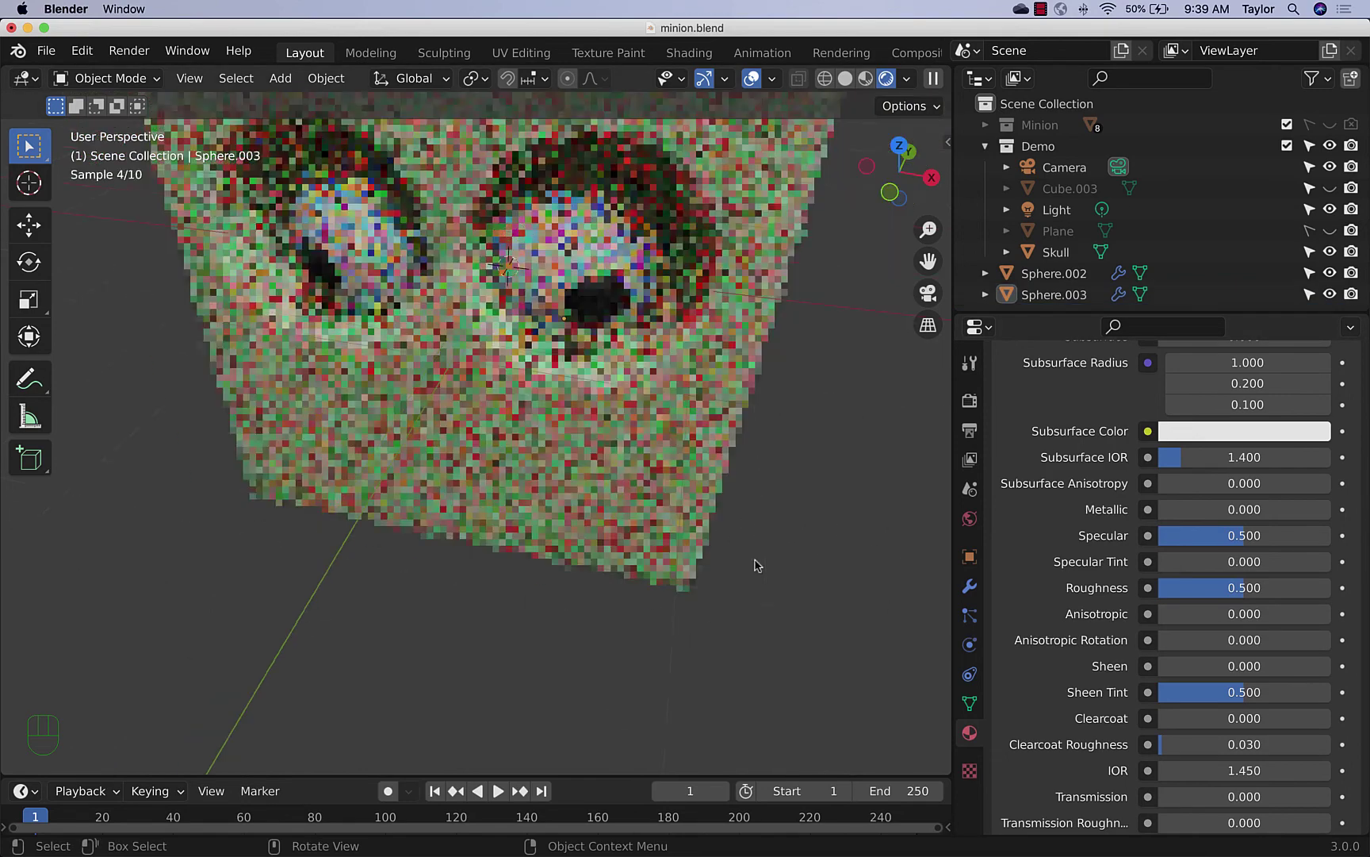
left_click_drag(801, 588, 772, 561)
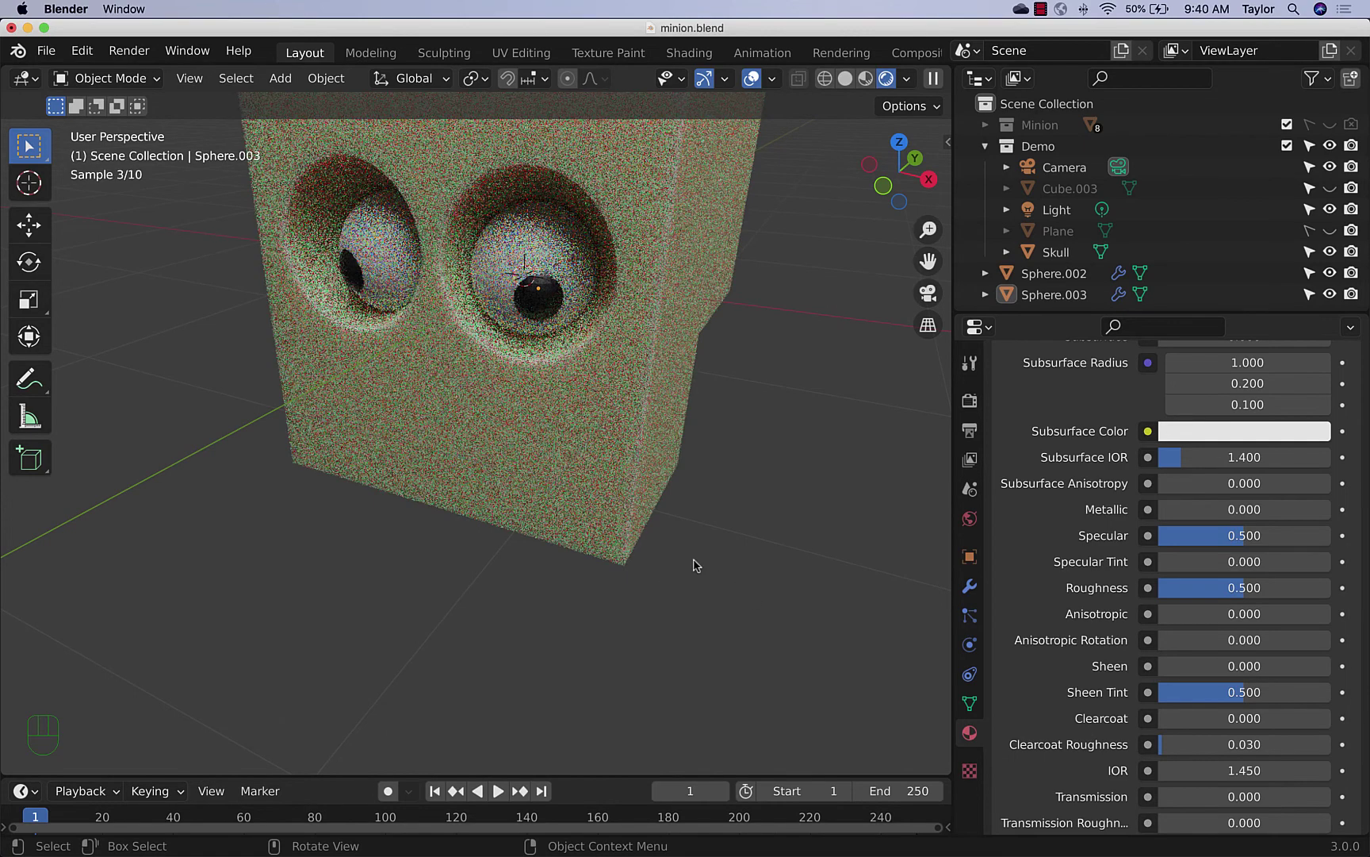
left_click_drag(697, 562, 712, 571)
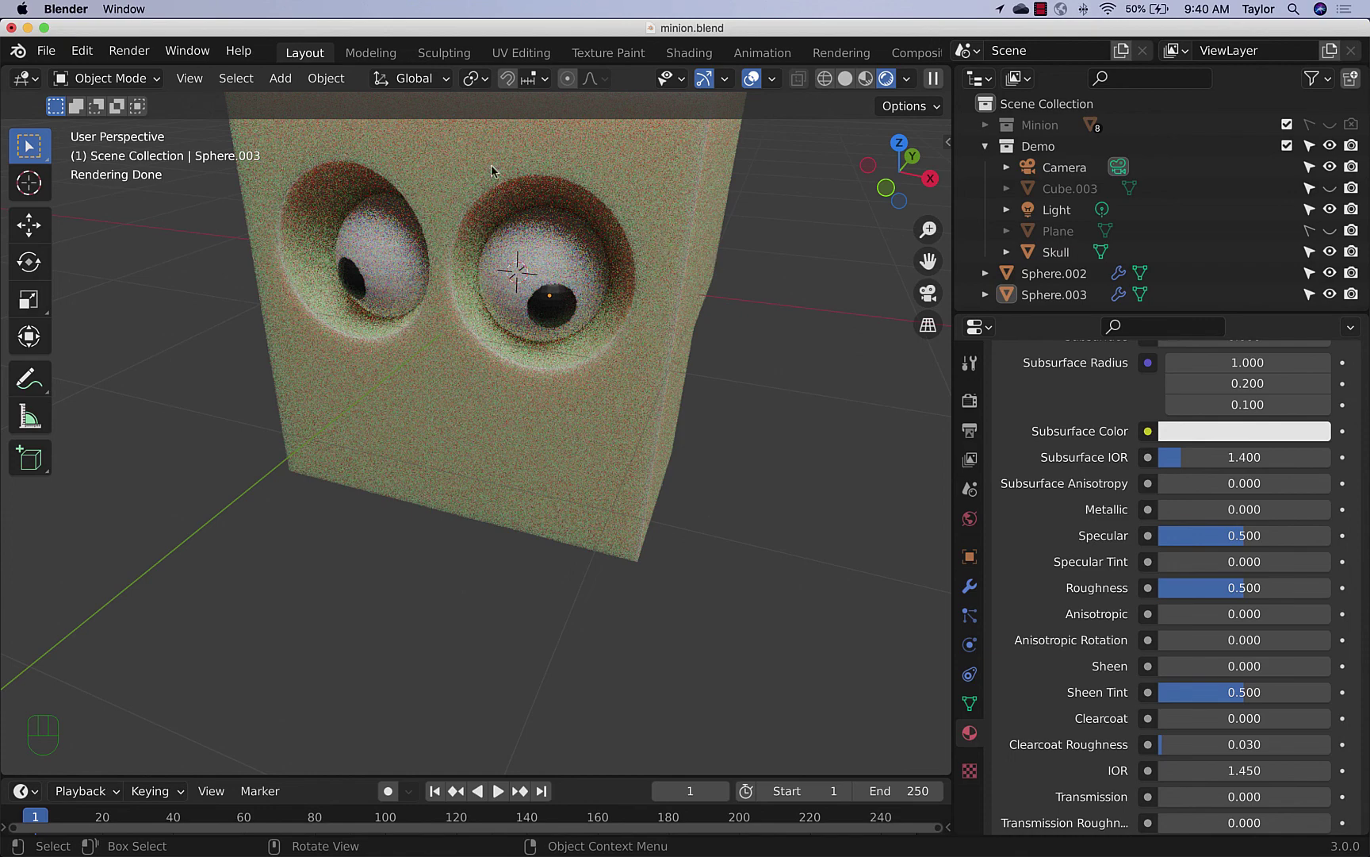
key("shift+a")
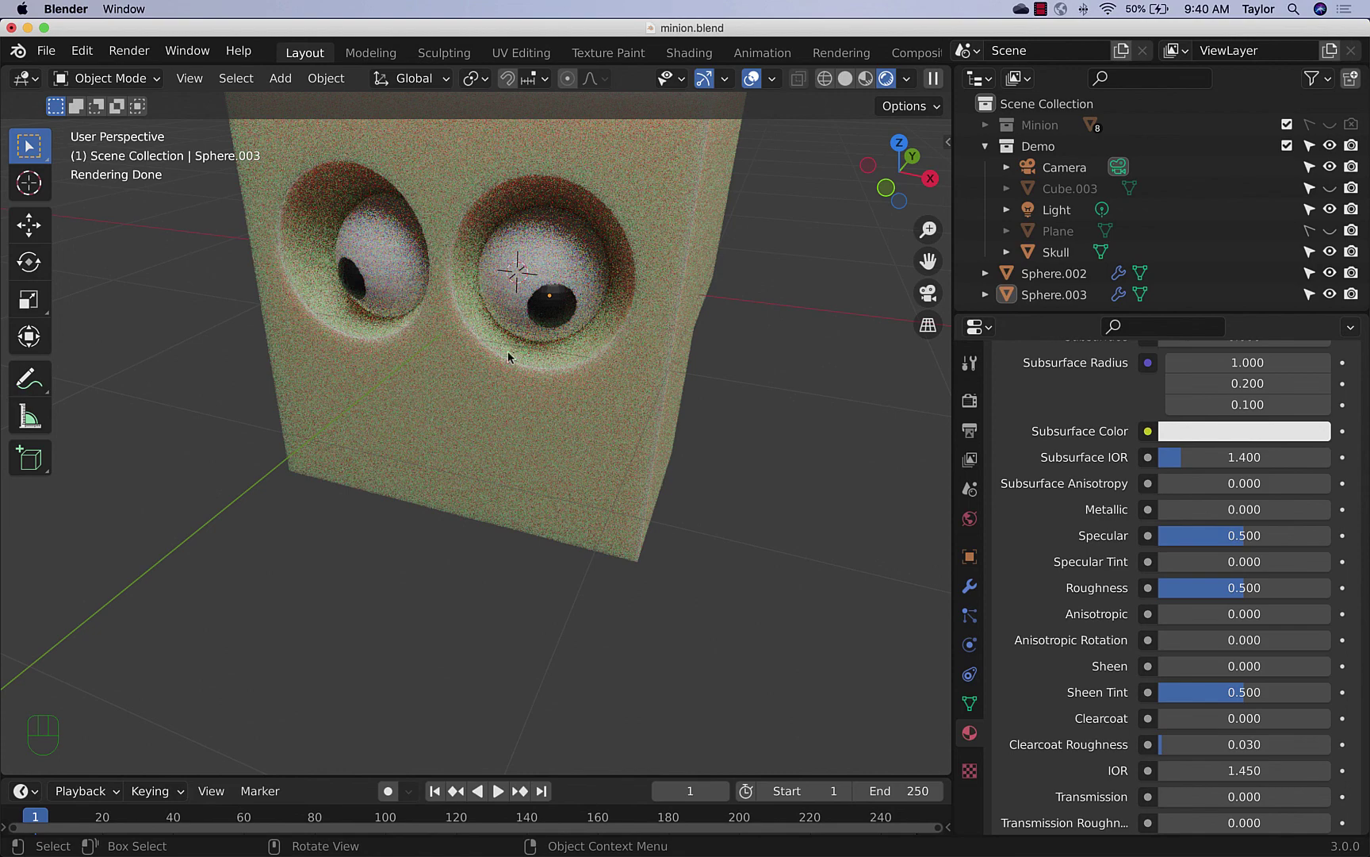
left_click_drag(706, 565, 735, 519)
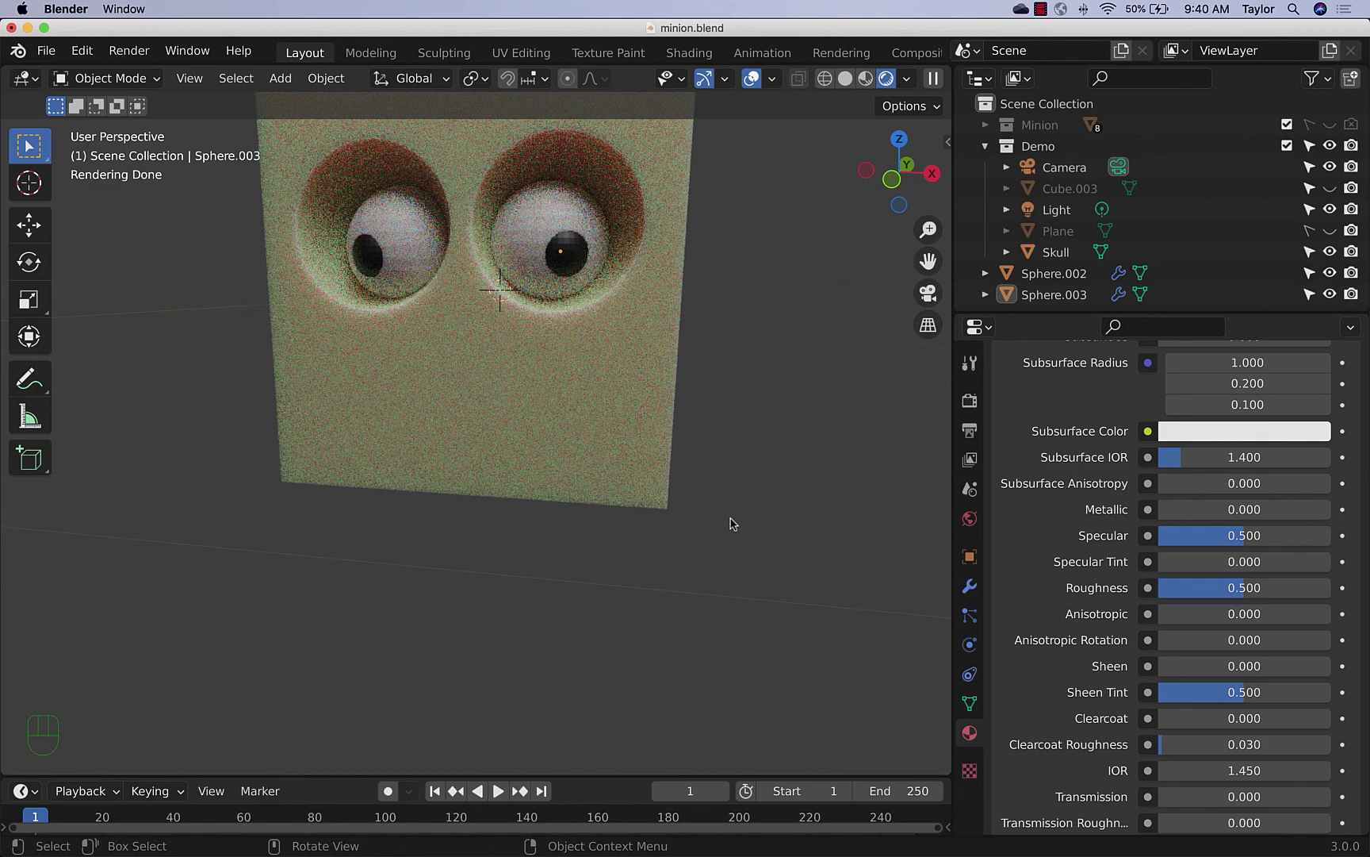
left_click_drag(655, 438, 584, 385)
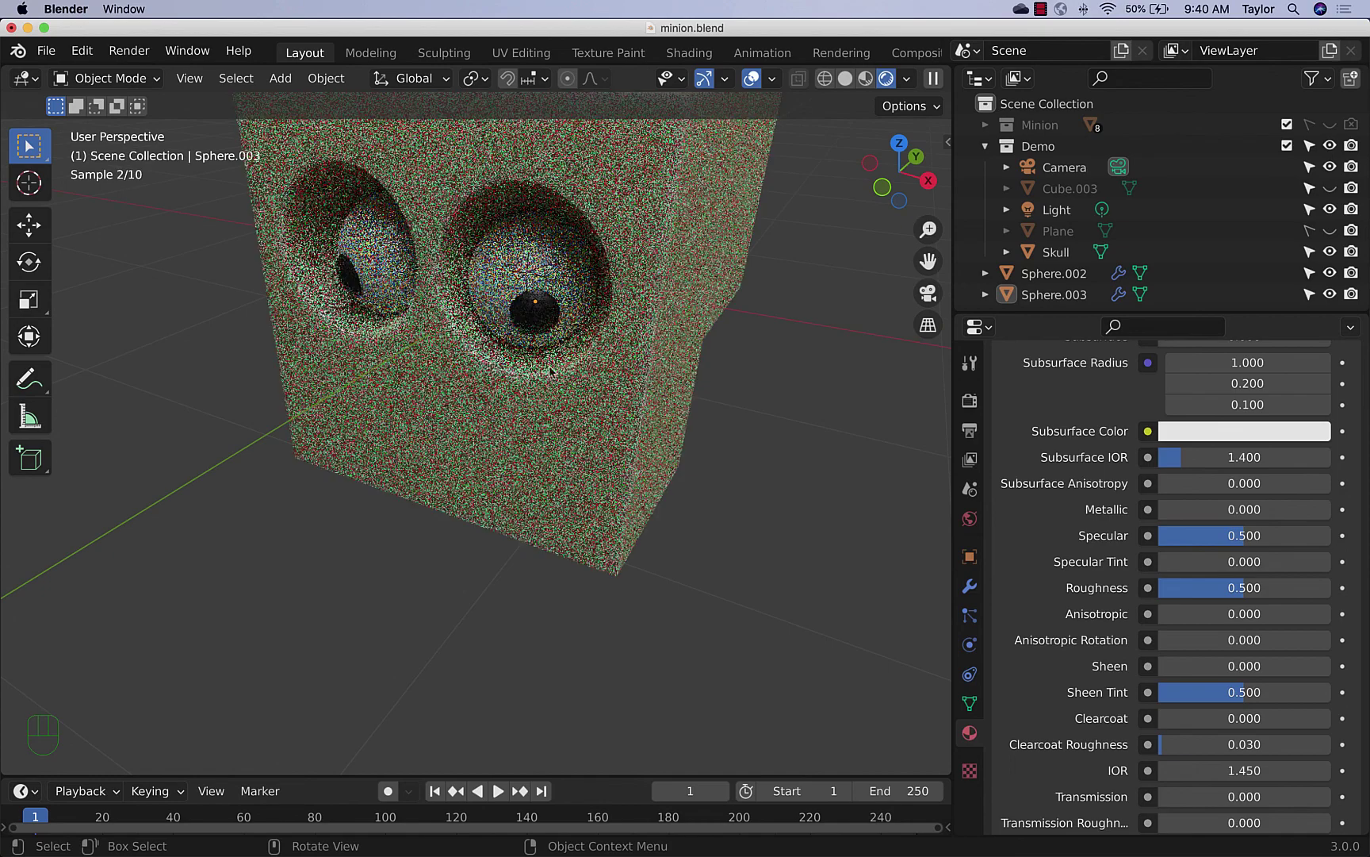
left_click(931, 266)
left_click(935, 266)
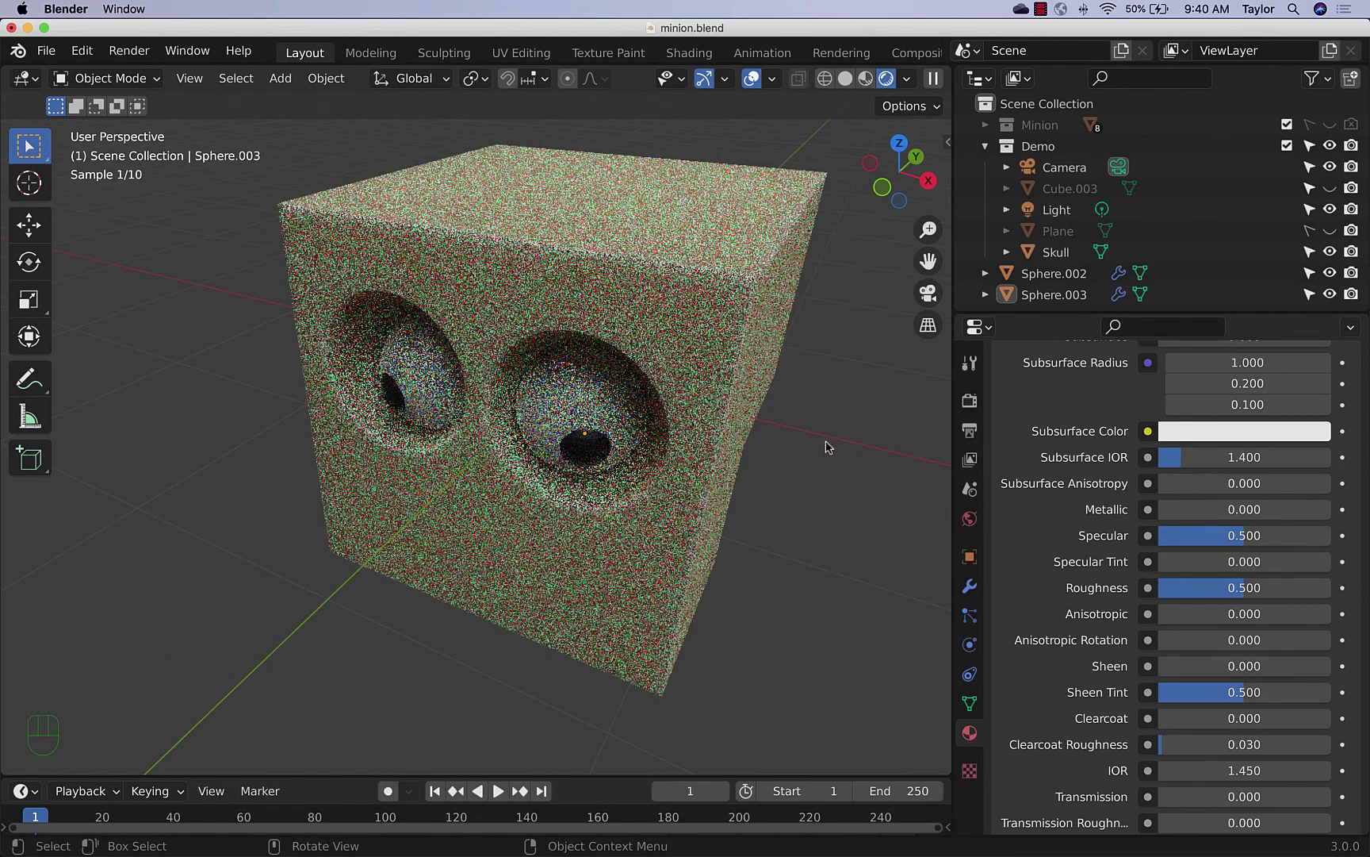